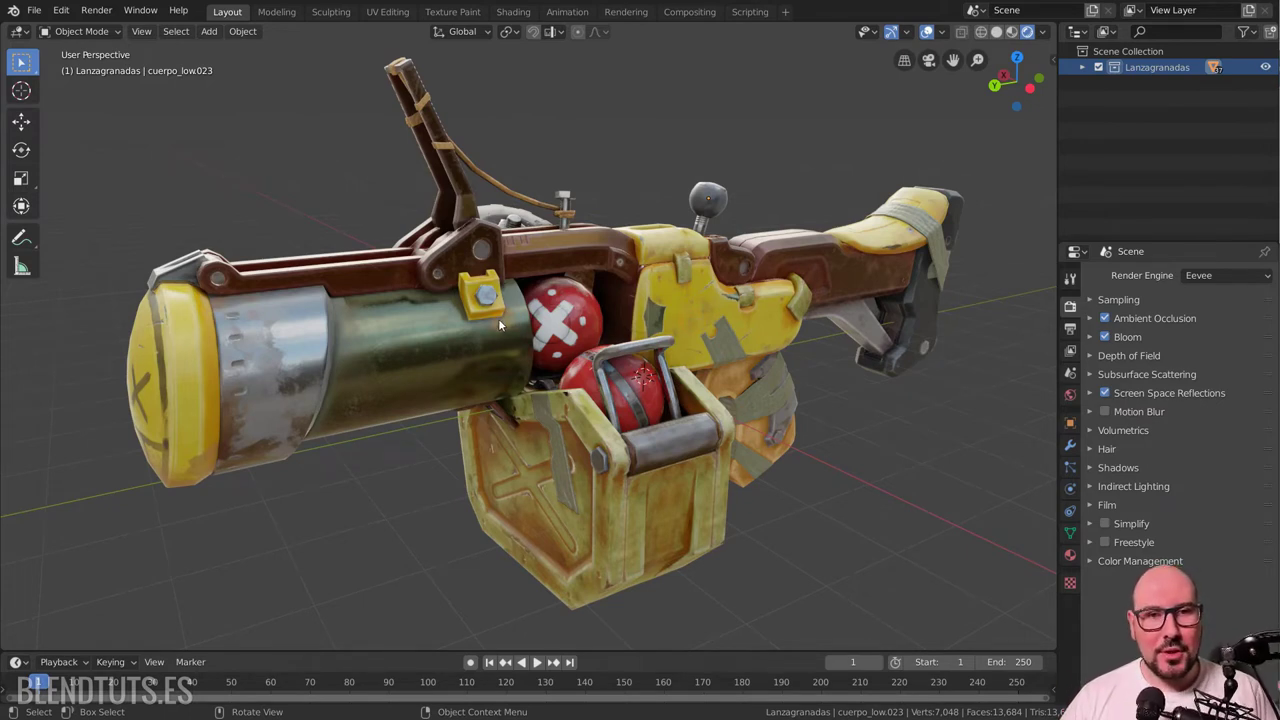
# Select one launcher piece, then add the barrel, body, stock and ammo box to the selection.
pyautogui.click(363, 351)
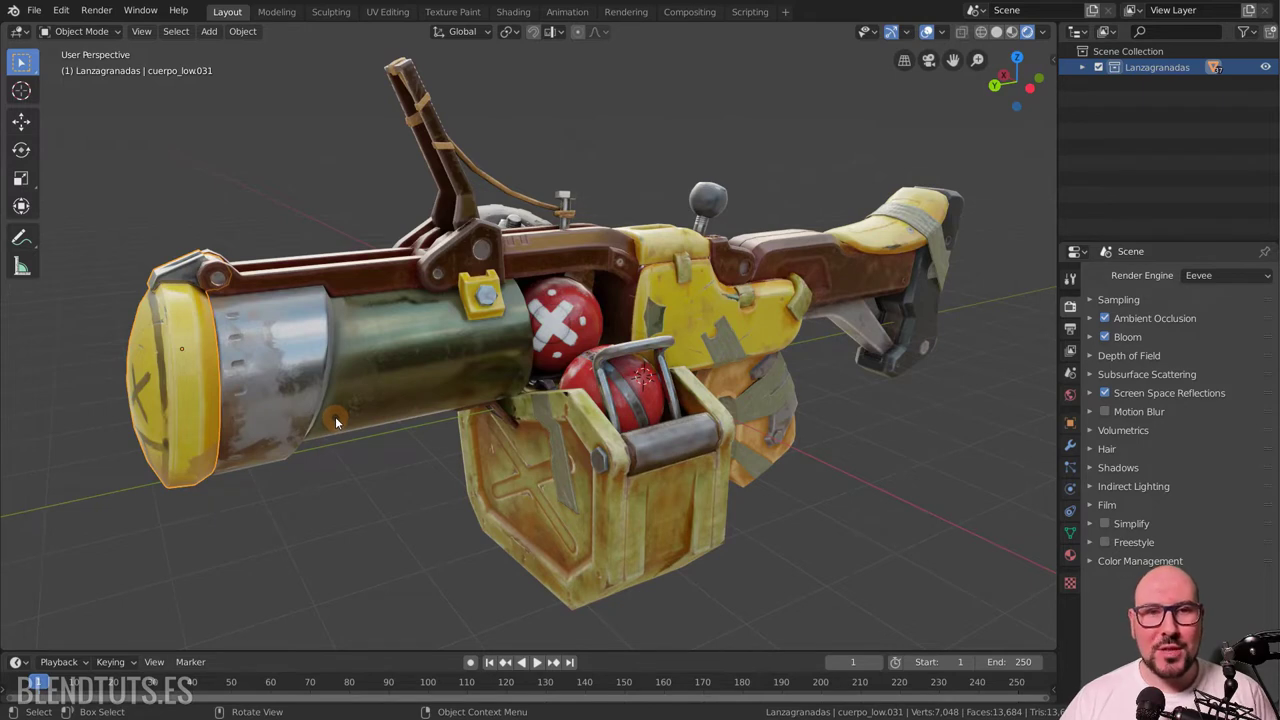
pyautogui.click(342, 420)
pyautogui.click(496, 503)
pyautogui.click(785, 451)
pyautogui.click(726, 200)
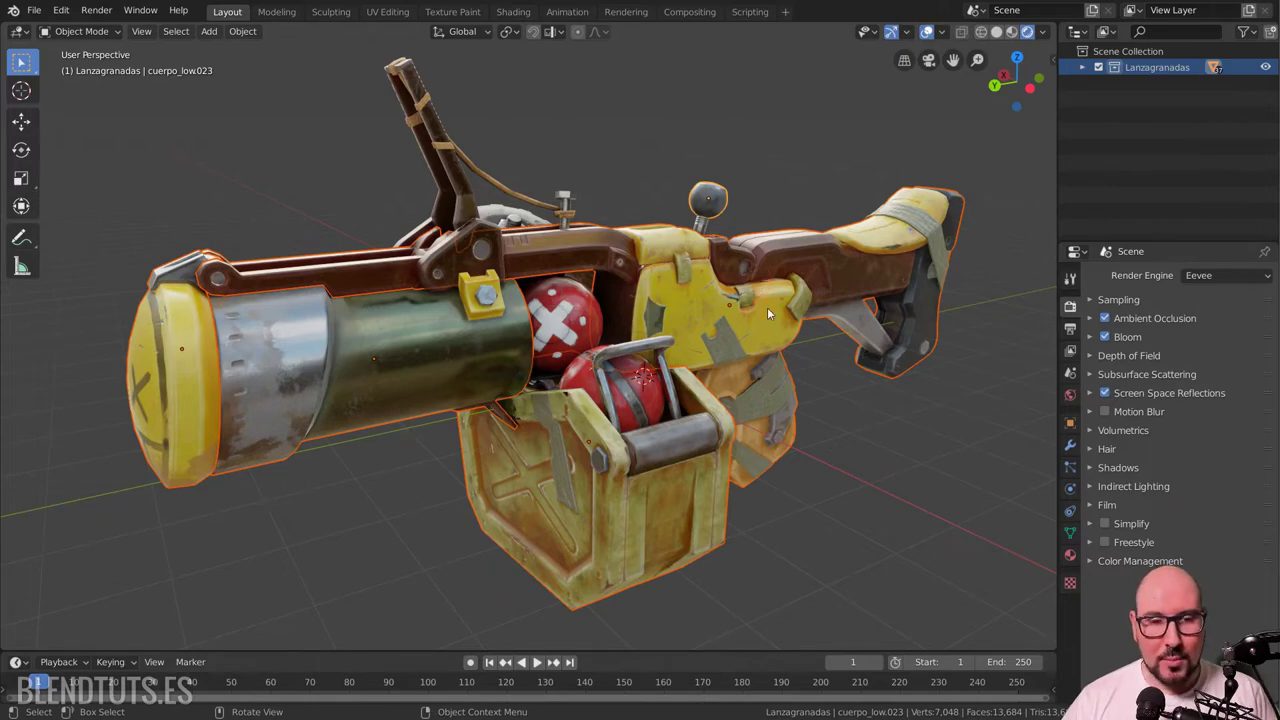
pyautogui.press('g')
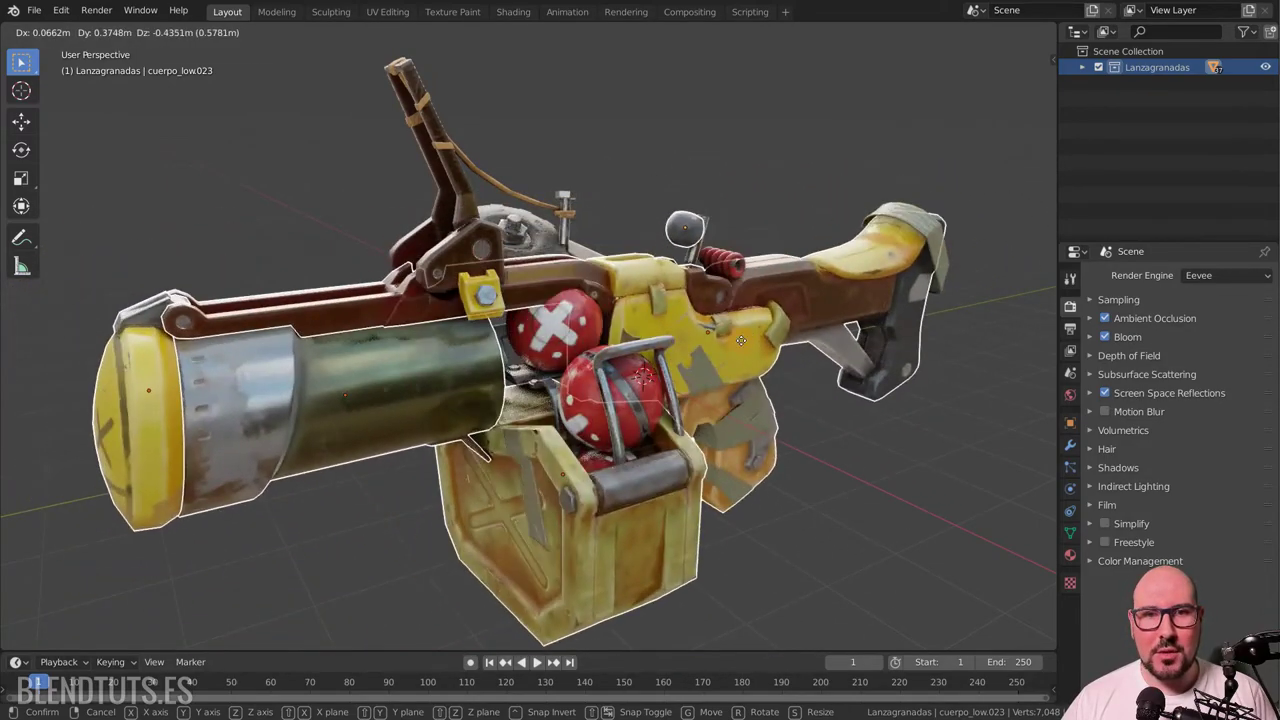
pyautogui.rightClick(748, 343)
pyautogui.click(708, 197)
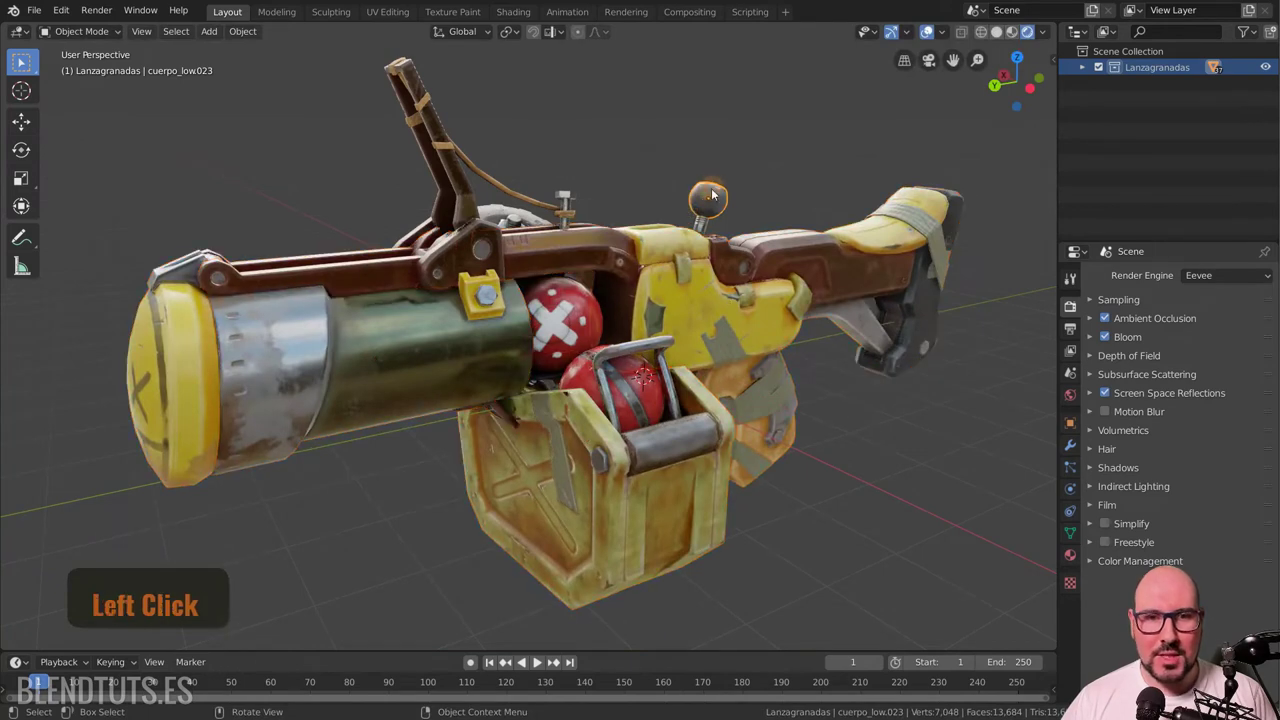
pyautogui.press('g')
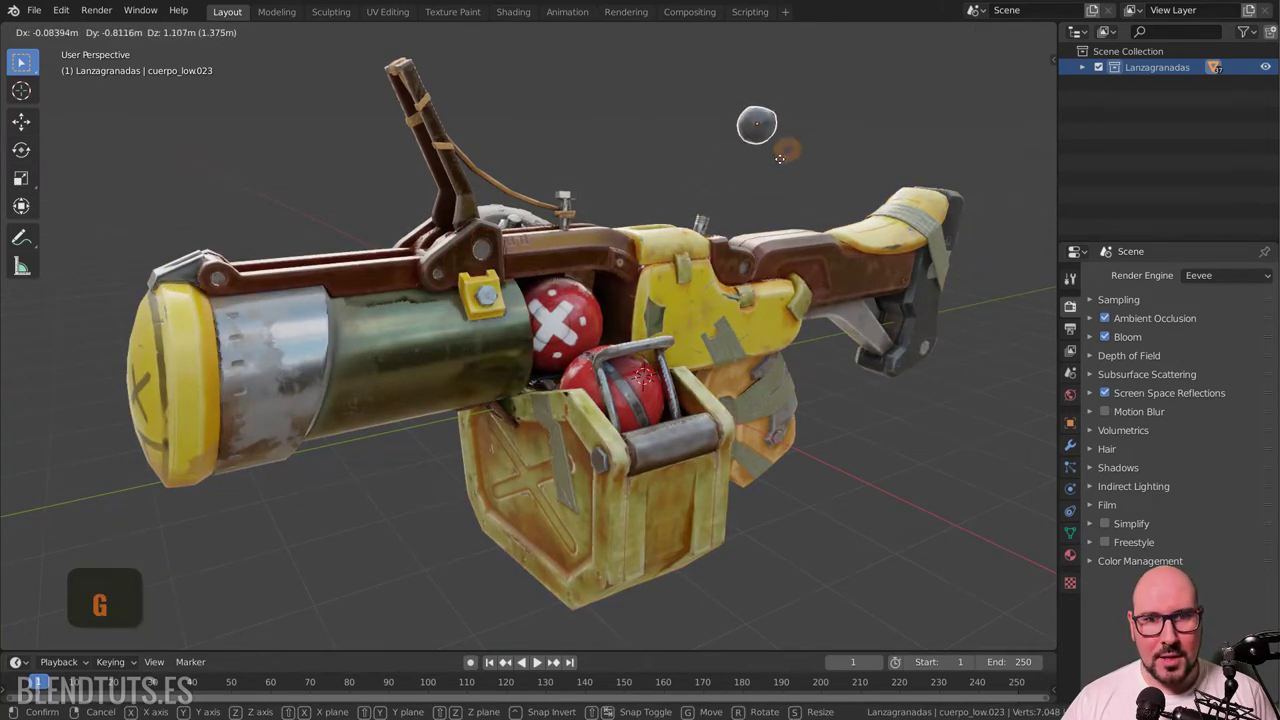
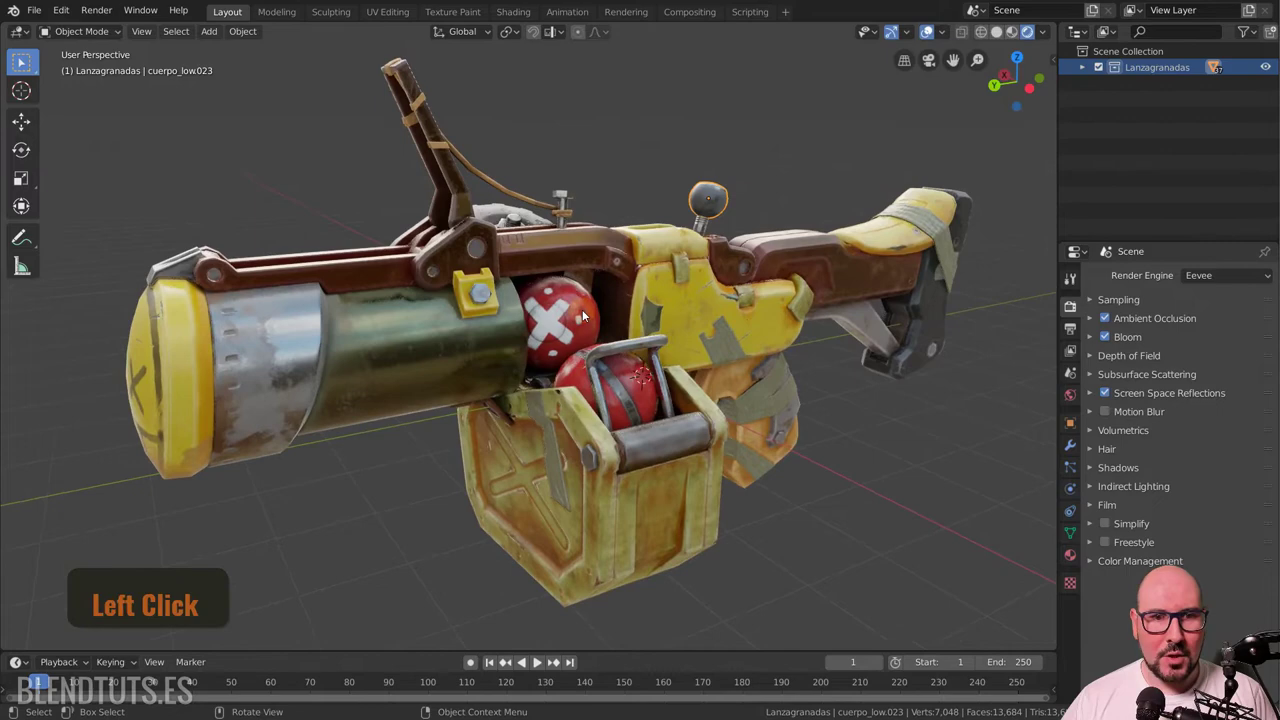
pyautogui.press('Left')
pyautogui.rightClick(848, 282)
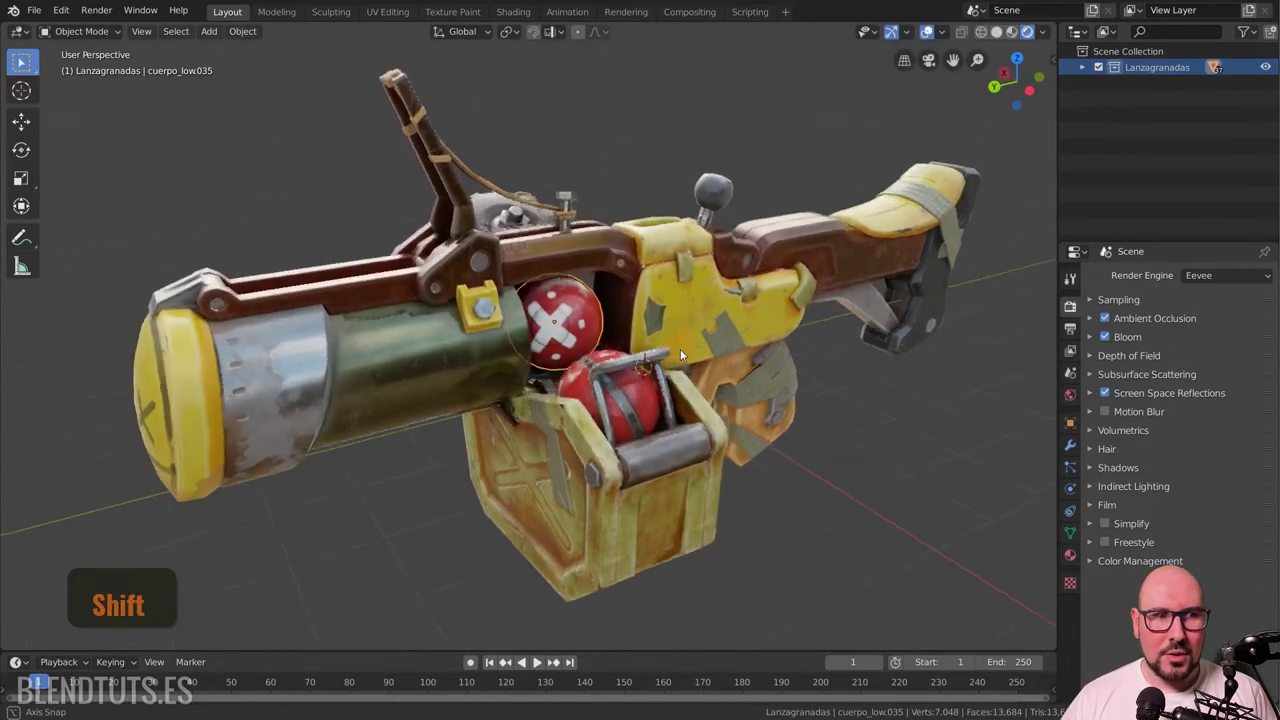
pyautogui.click(330, 370)
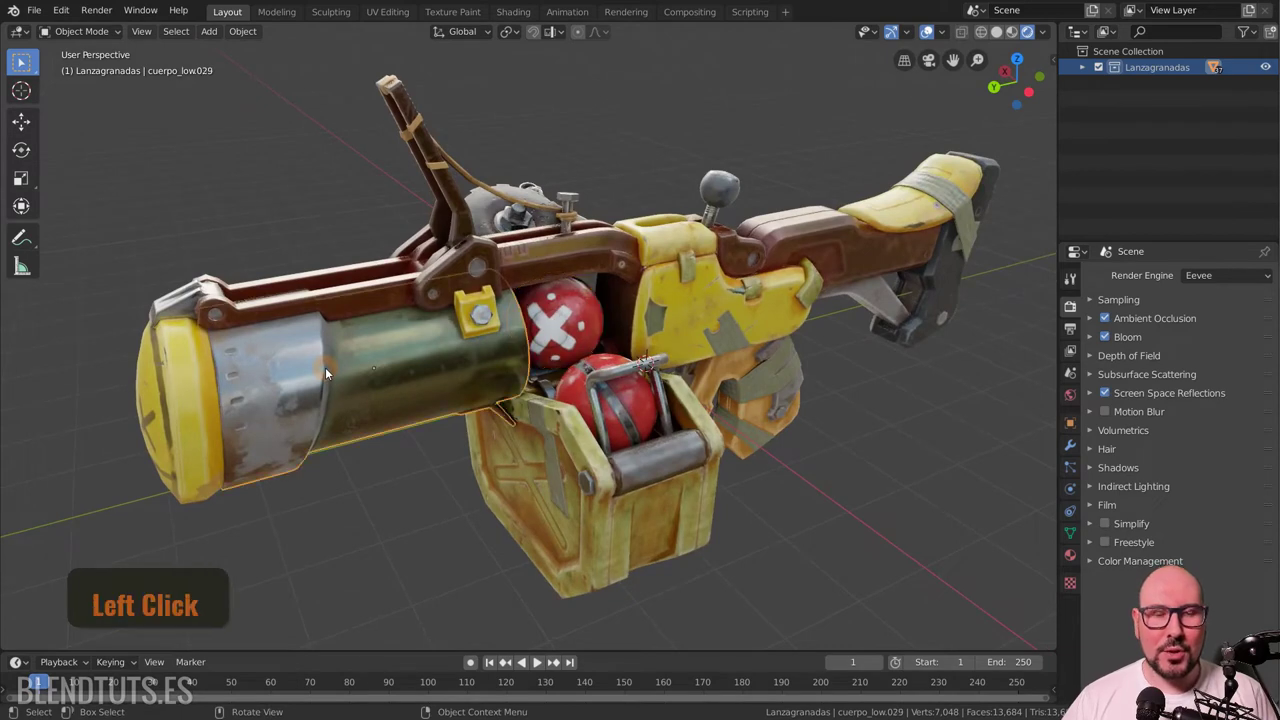
pyautogui.click(252, 375)
pyautogui.click(288, 286)
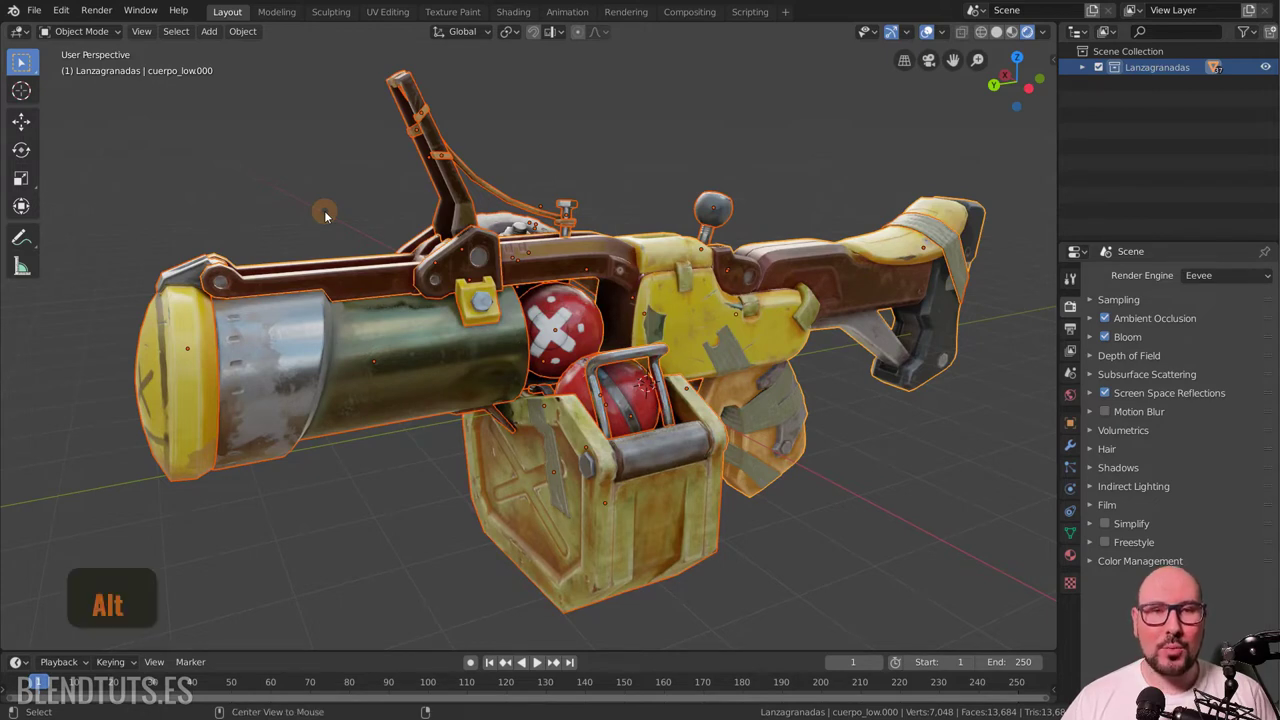
pyautogui.press('alt+a')
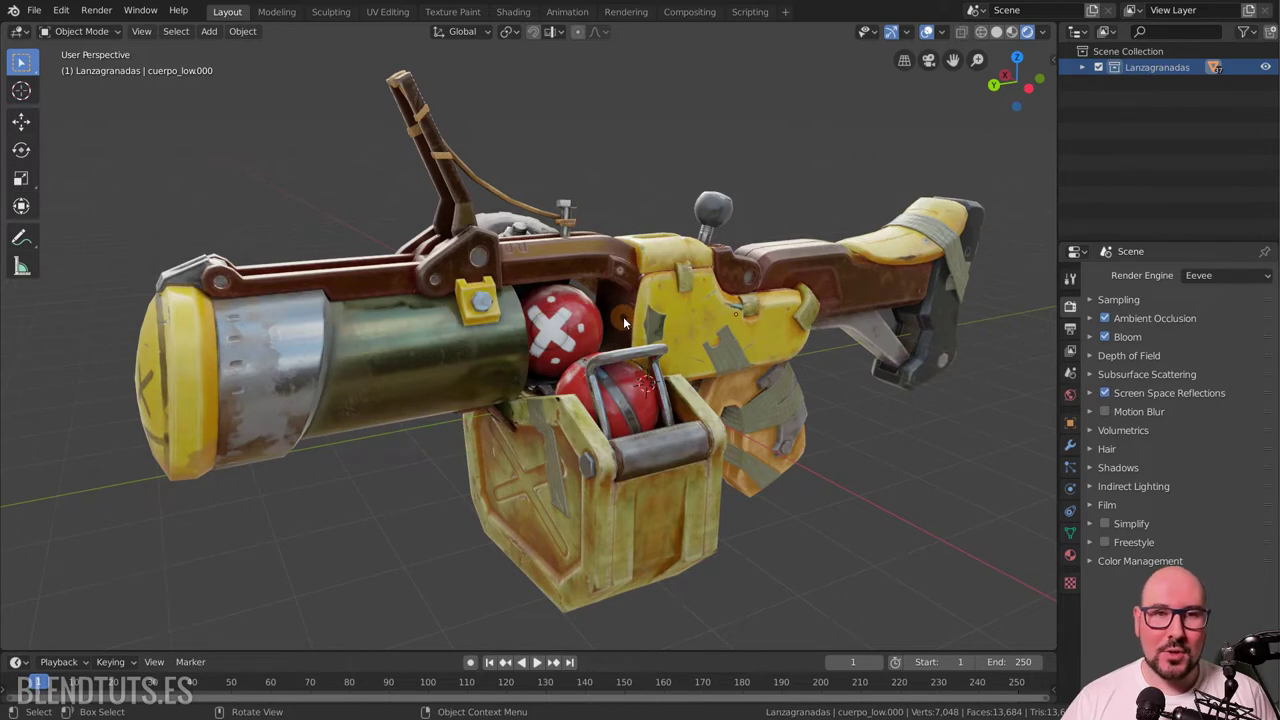
pyautogui.press('alt+a')
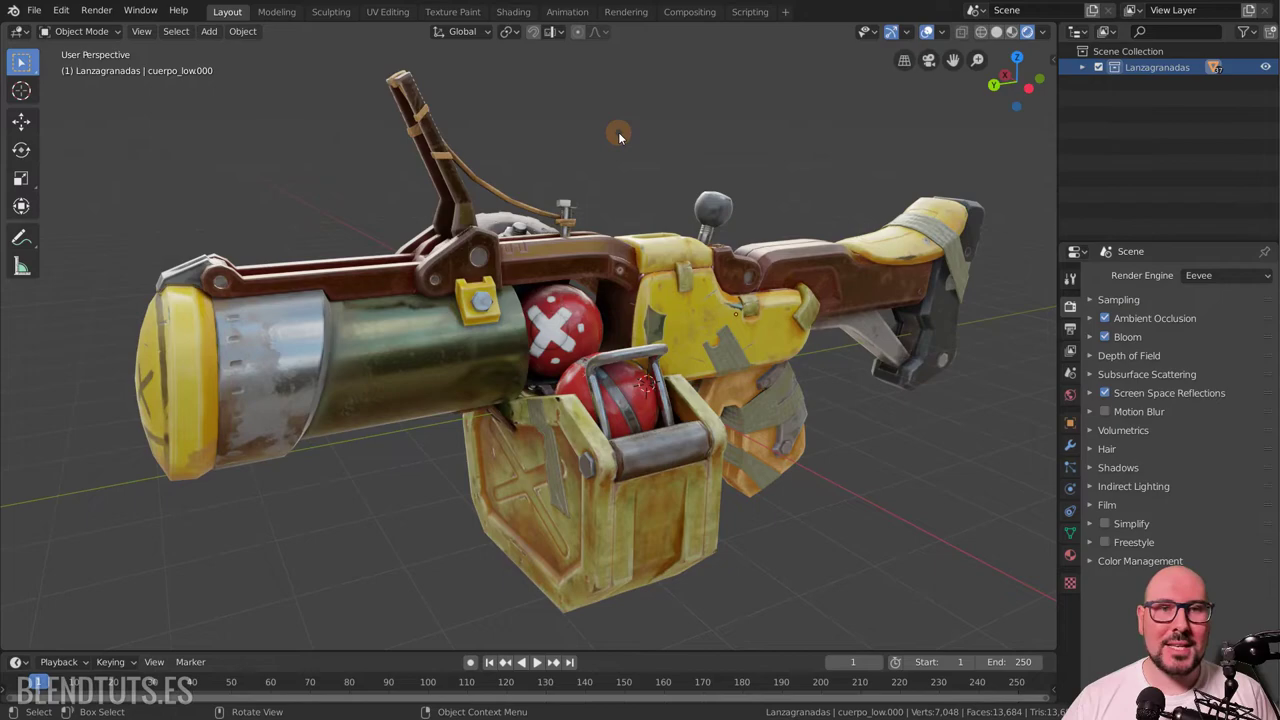
pyautogui.press('a')
pyautogui.press('g')
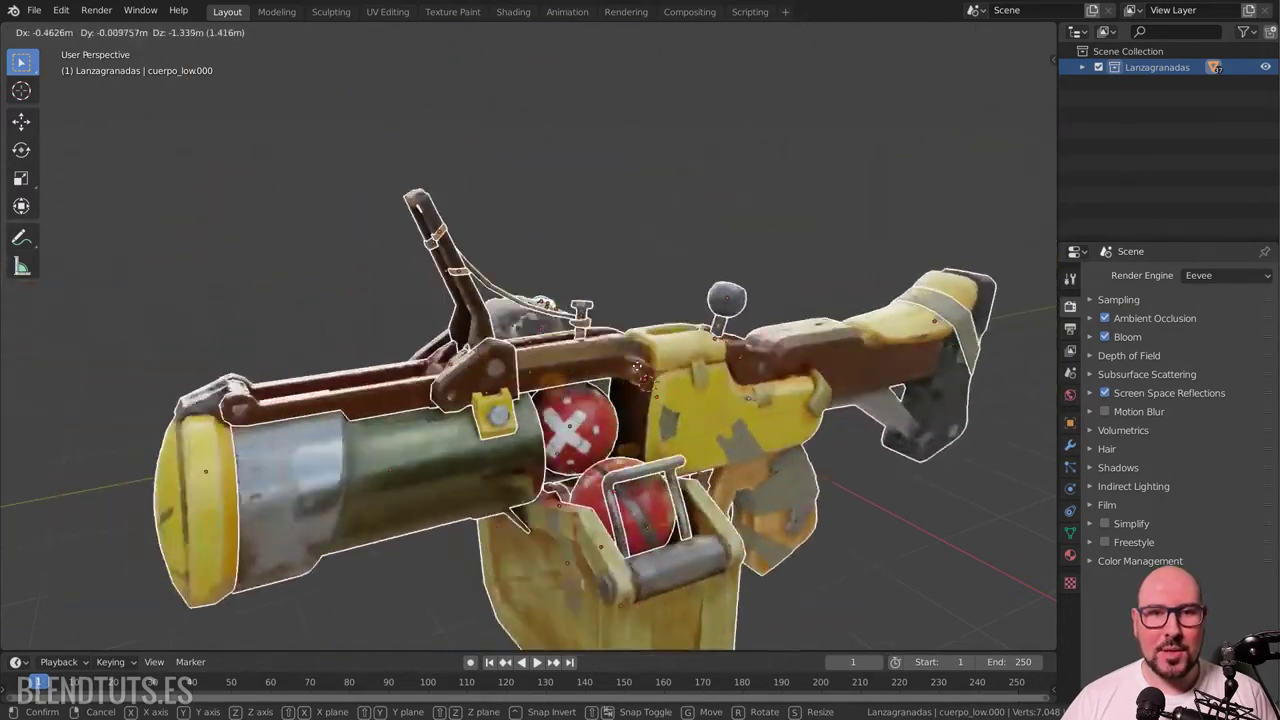
pyautogui.rightClick(586, 284)
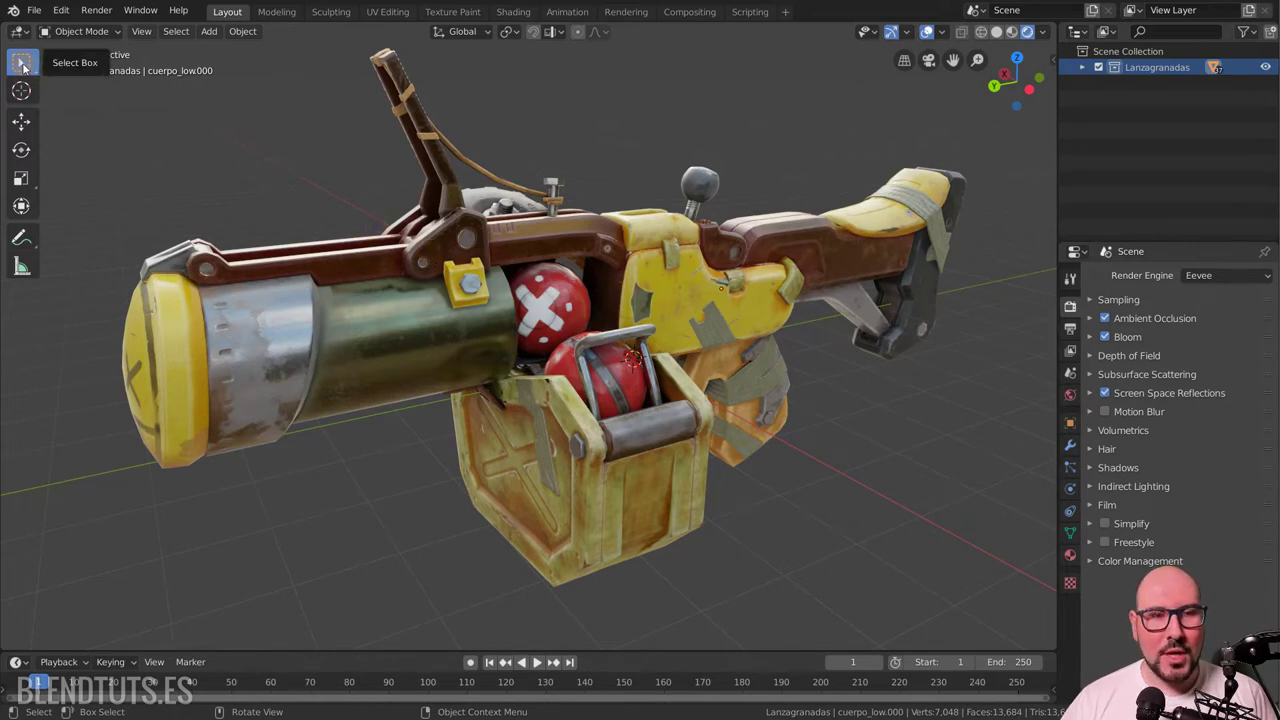
pyautogui.click(362, 250)
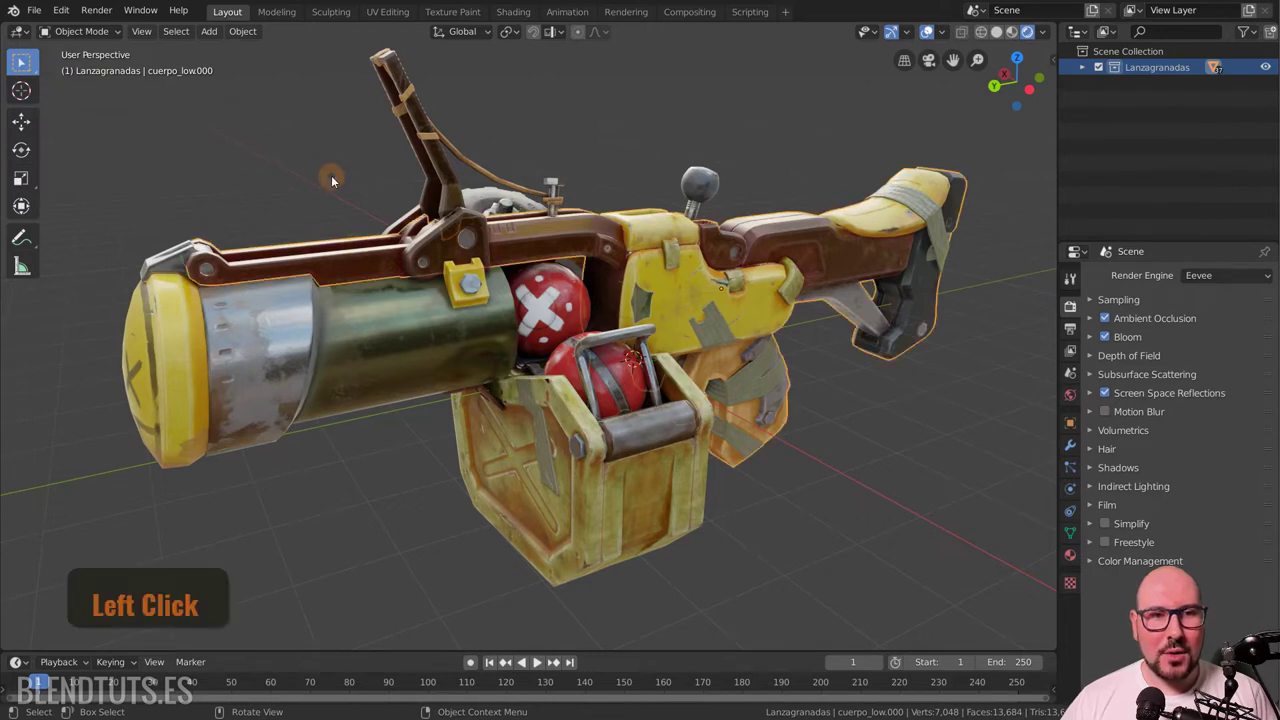
pyautogui.click(385, 270)
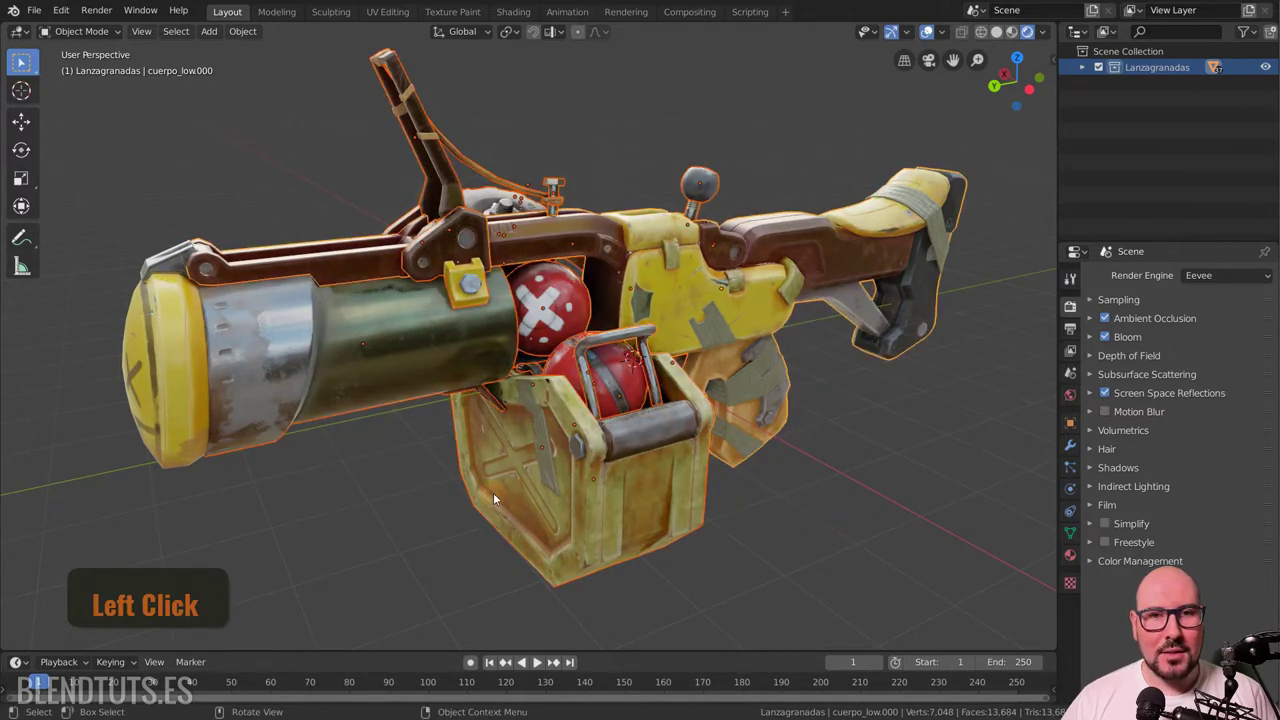
pyautogui.click(112, 230)
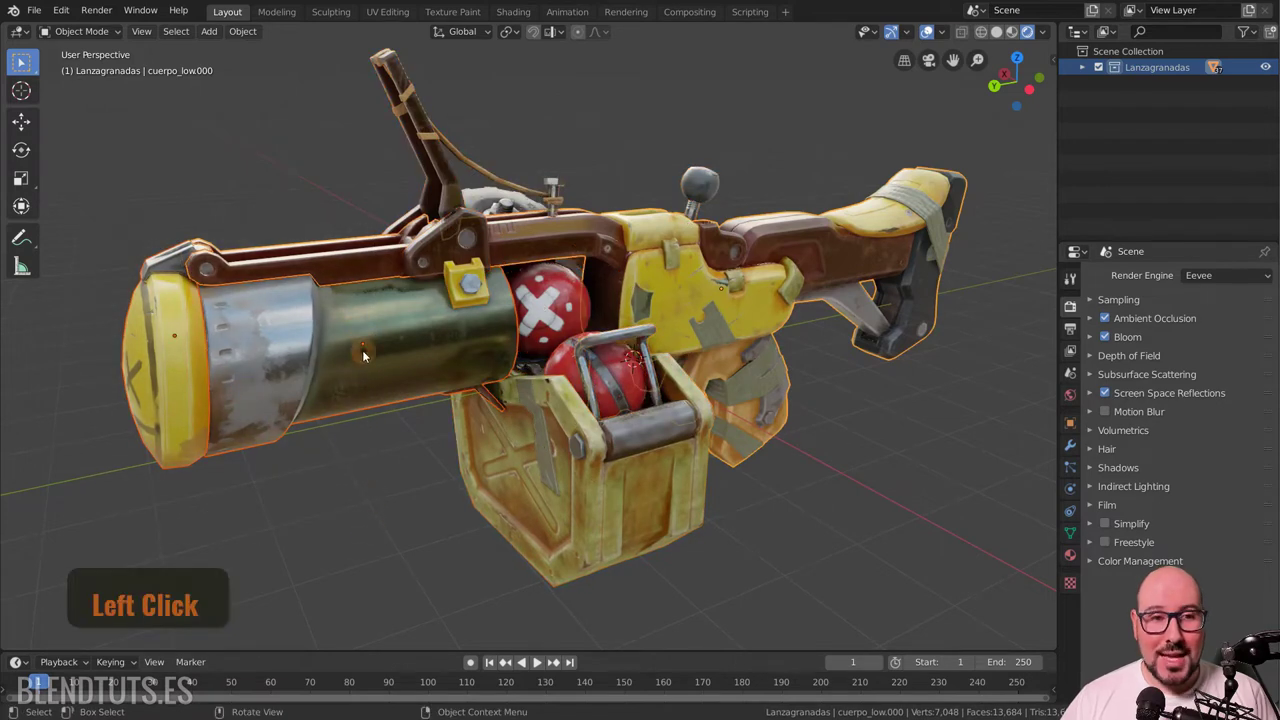
pyautogui.click(374, 341)
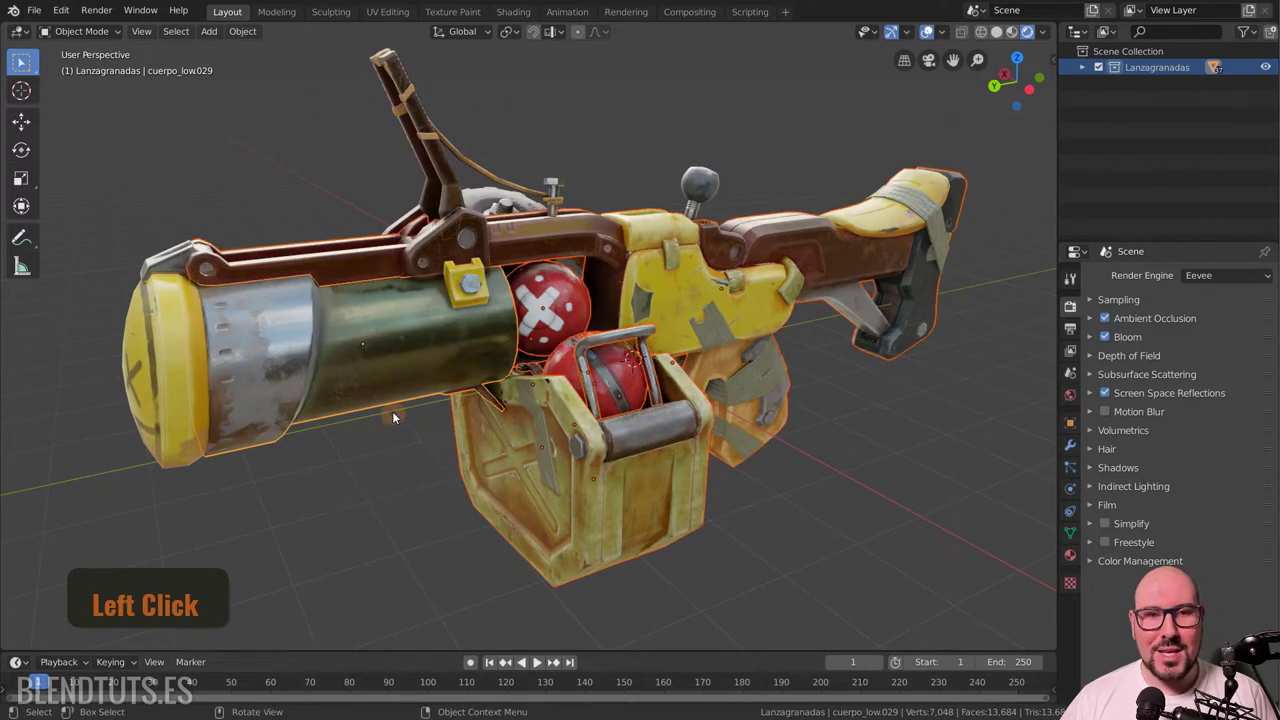
pyautogui.press('alt+a')
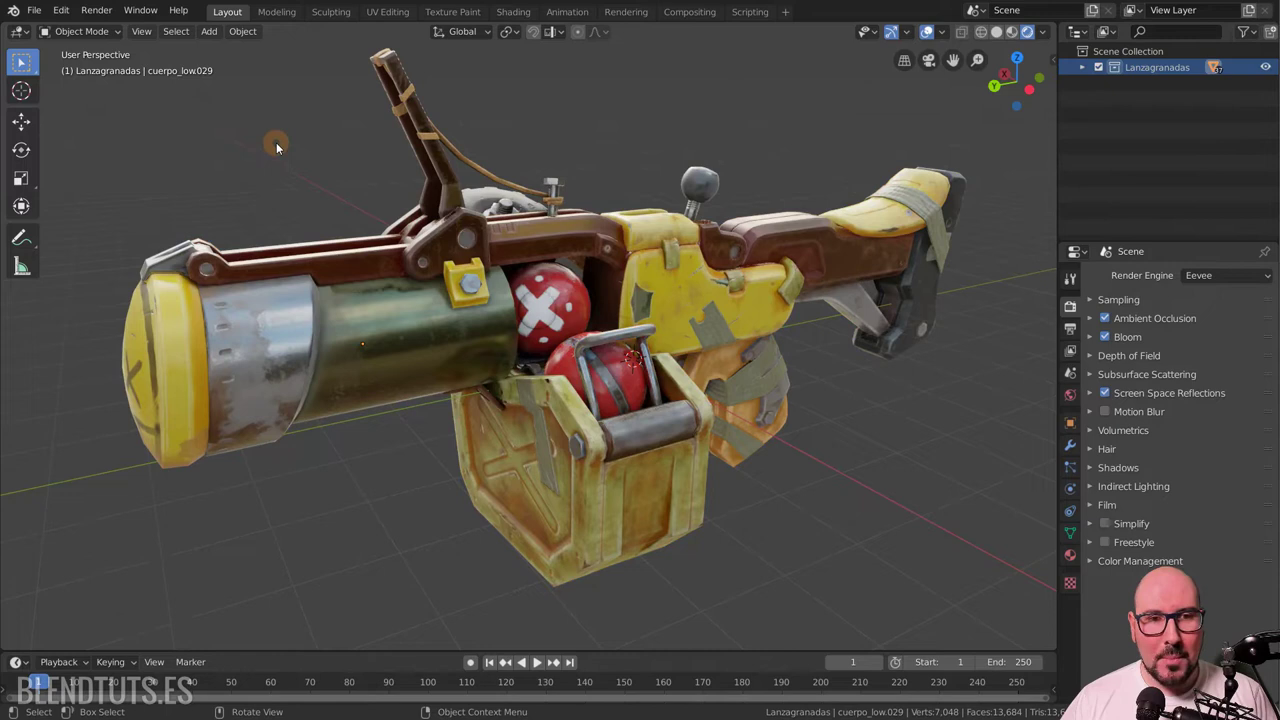
pyautogui.press('b')
pyautogui.click(276, 123)
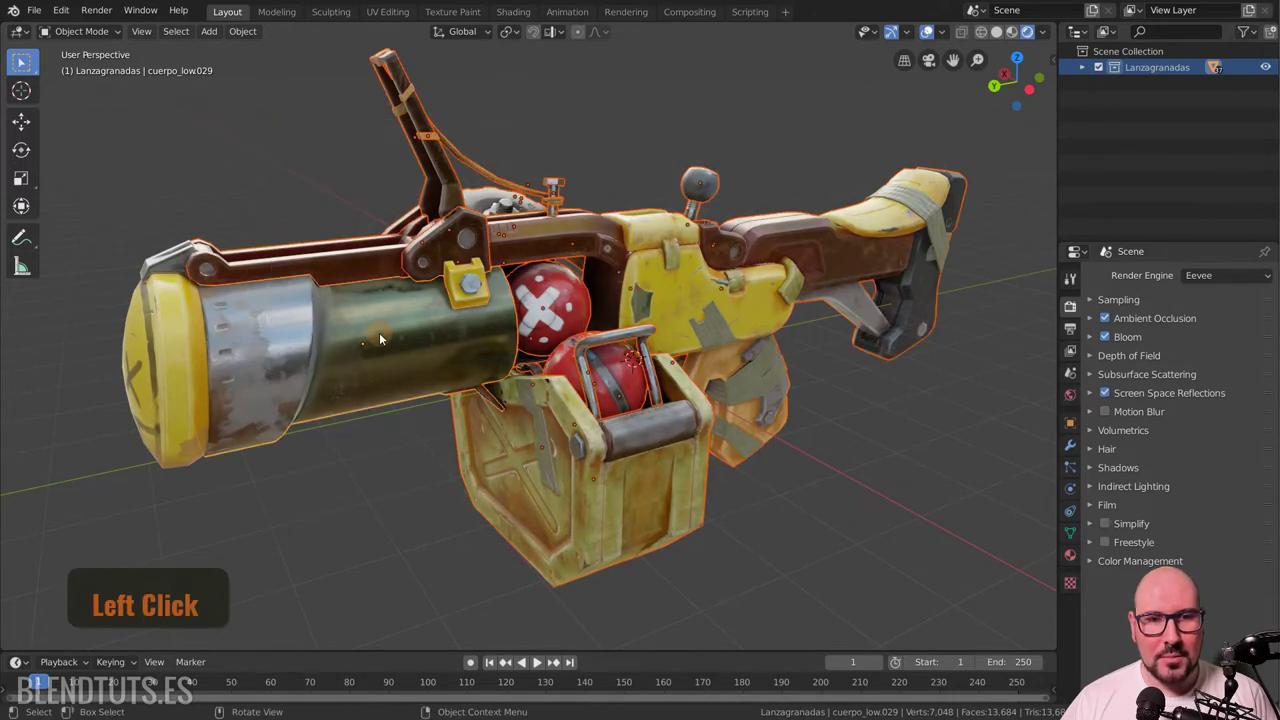
pyautogui.press('alt+a')
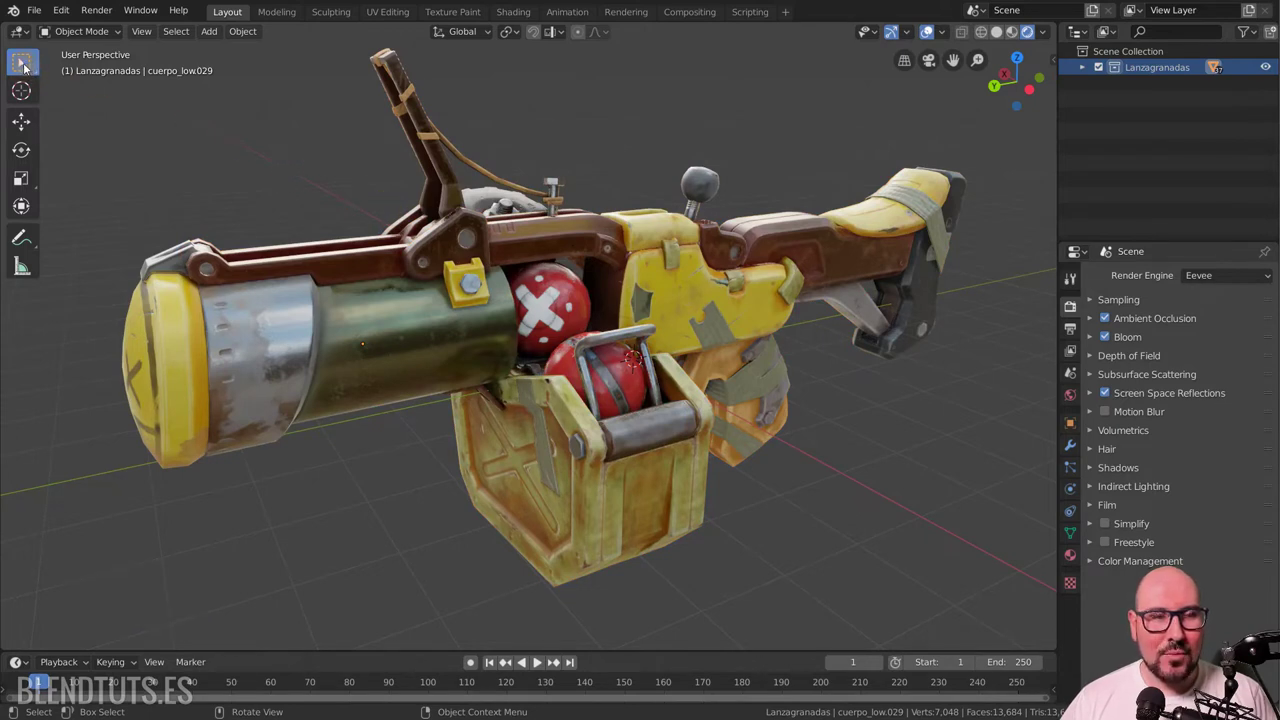
# Switch the select tool to Select (Tweak) and start dragging the barrel piece.
pyautogui.press('alt+a')
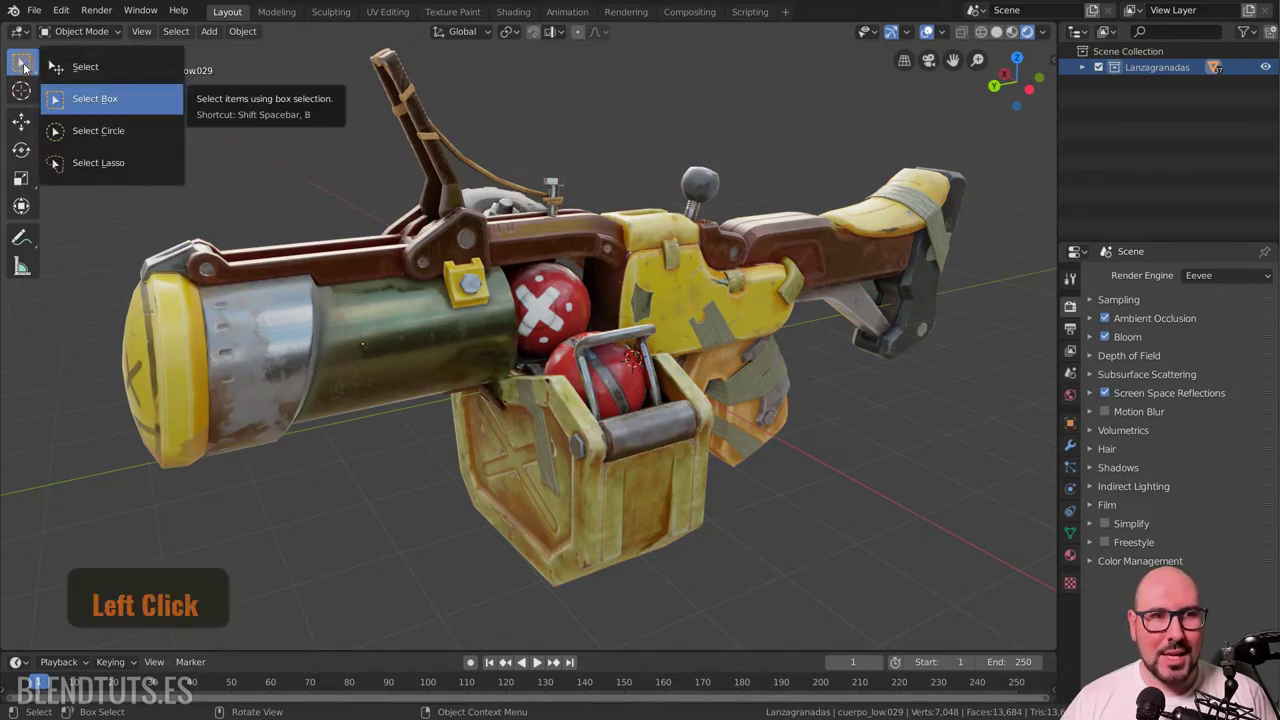
pyautogui.click(30, 66)
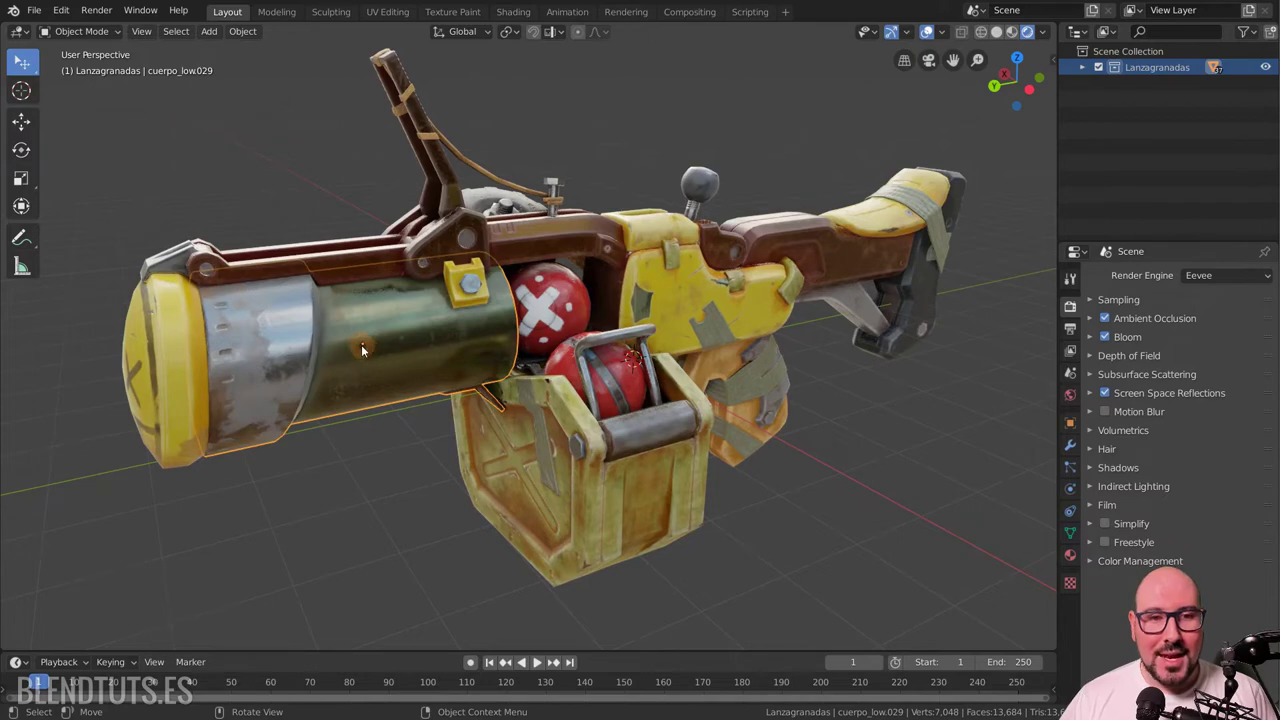
pyautogui.click(368, 346)
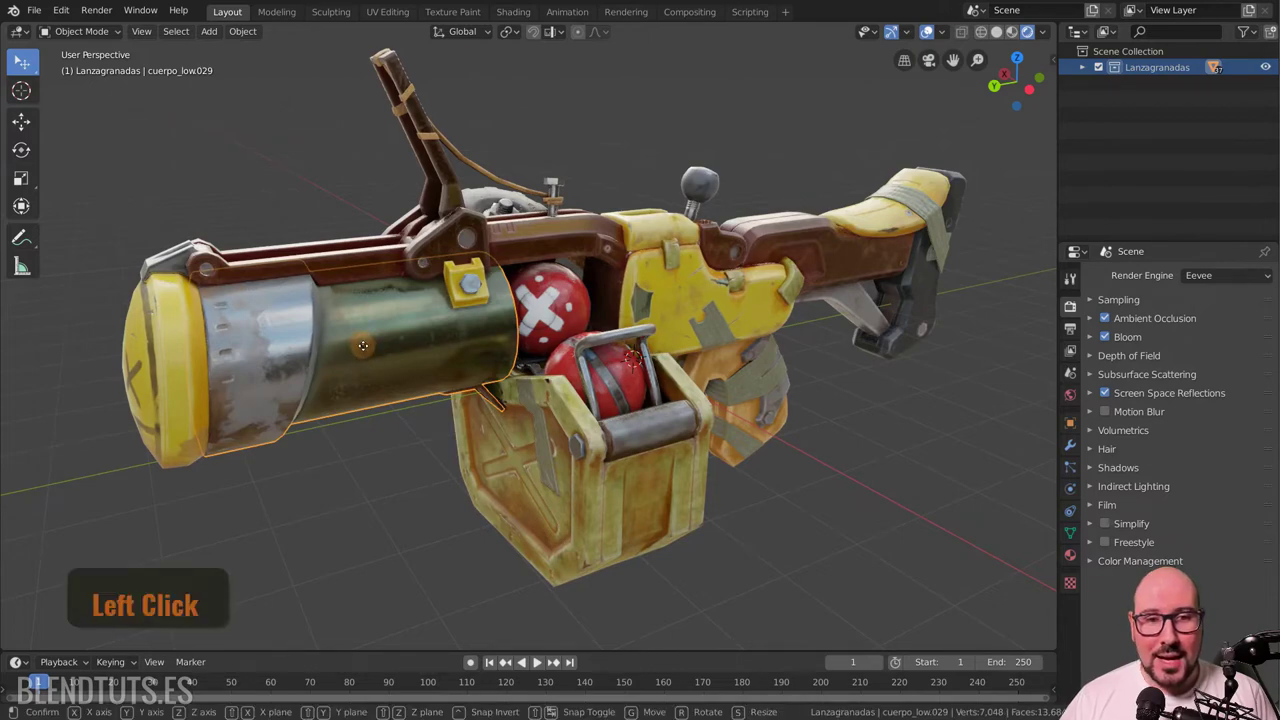
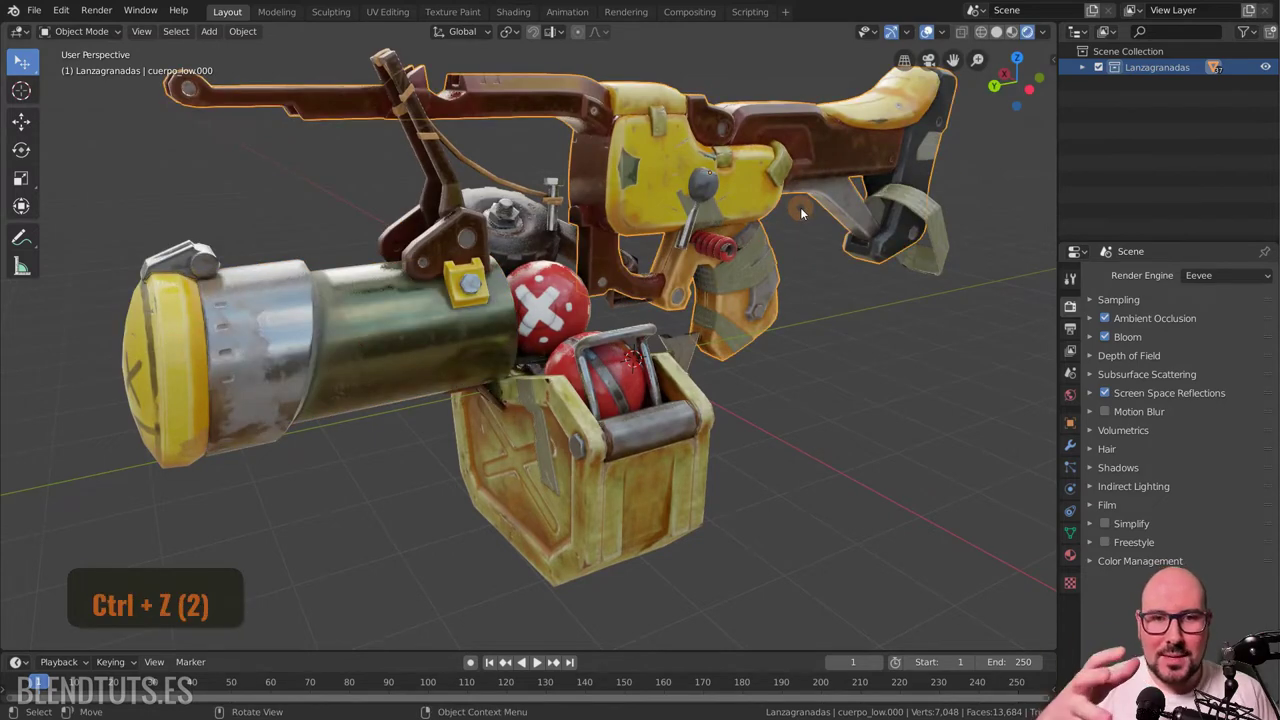
pyautogui.press('ctrl+z')
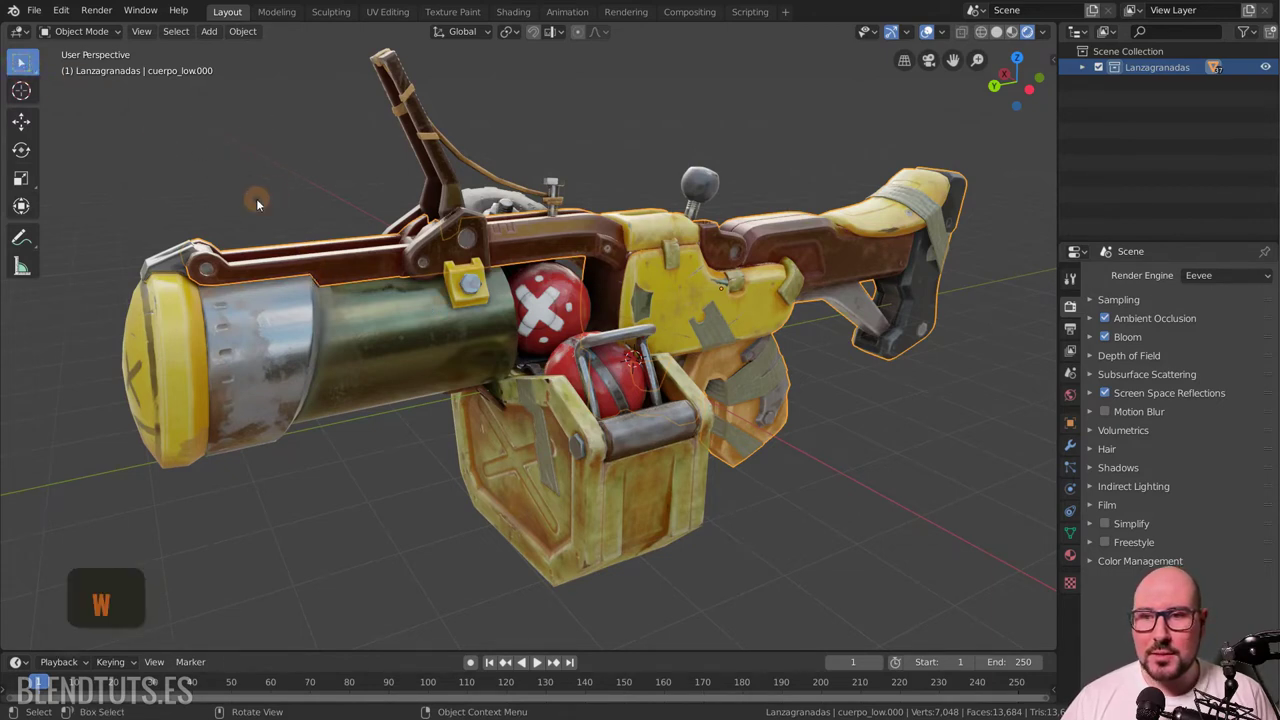
pyautogui.press('w')
pyautogui.press('w')
pyautogui.press('w')
pyautogui.press('w')
pyautogui.press('w')
pyautogui.press('w')
pyautogui.press('w')
pyautogui.press('w')
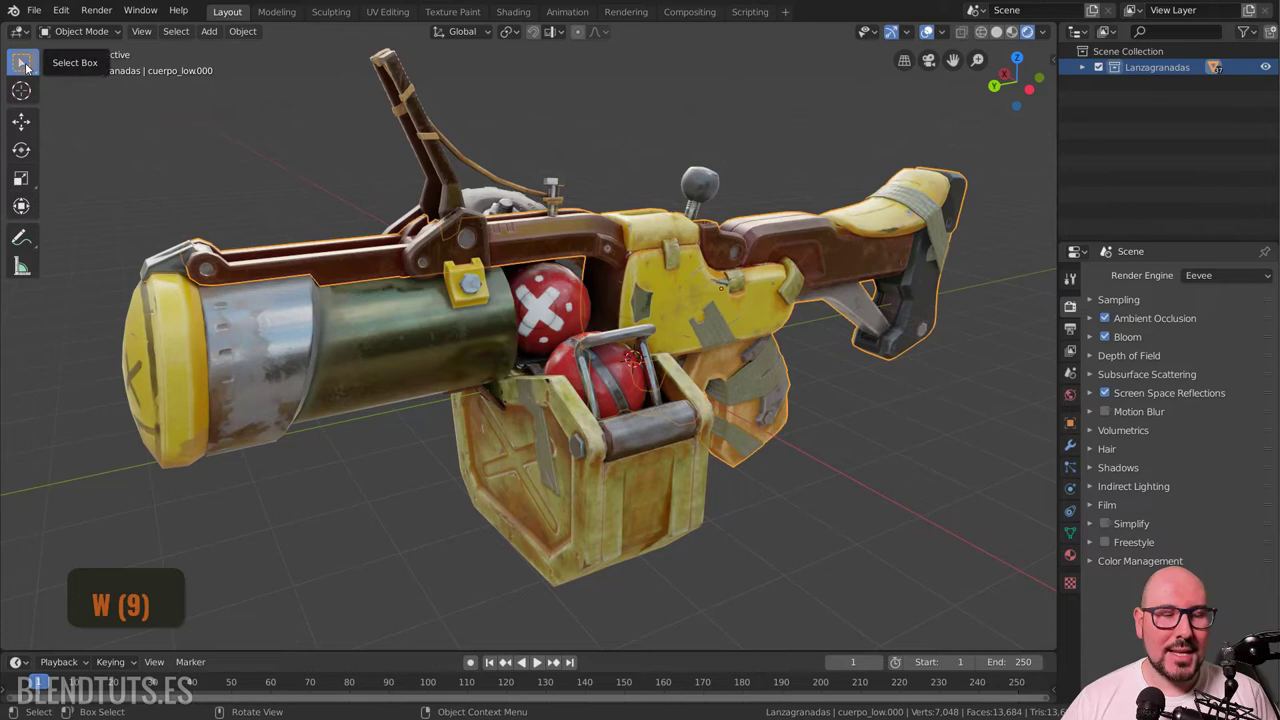
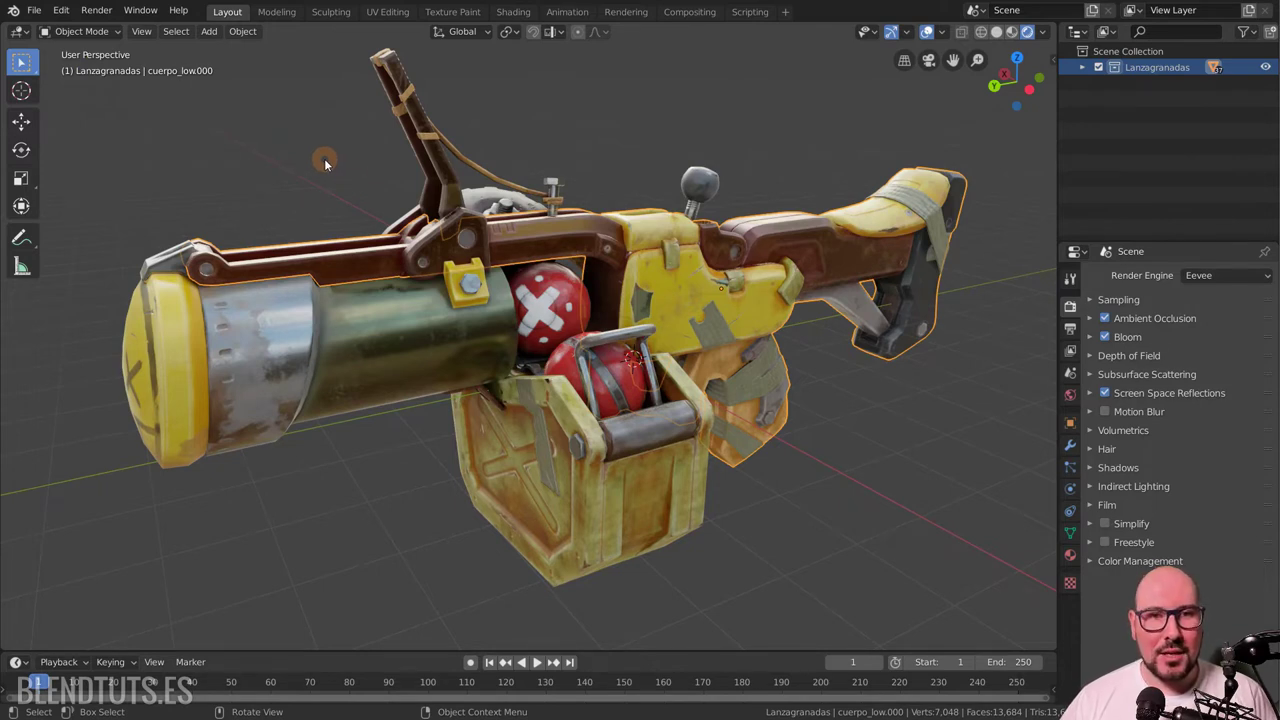
# Paint a circle selection over launcher parts, adjusting the brush size, then finish it.
pyautogui.click(332, 162)
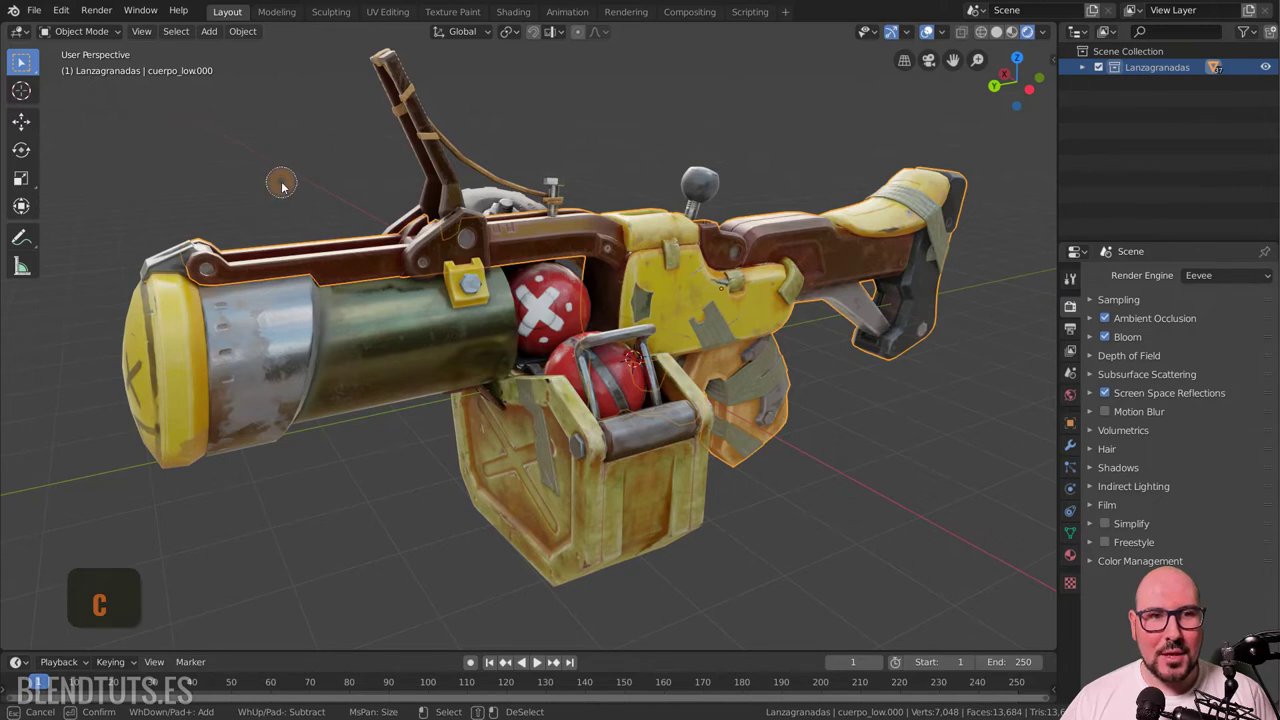
pyautogui.scroll(-3)
pyautogui.scroll(3)
pyautogui.scroll(-3)
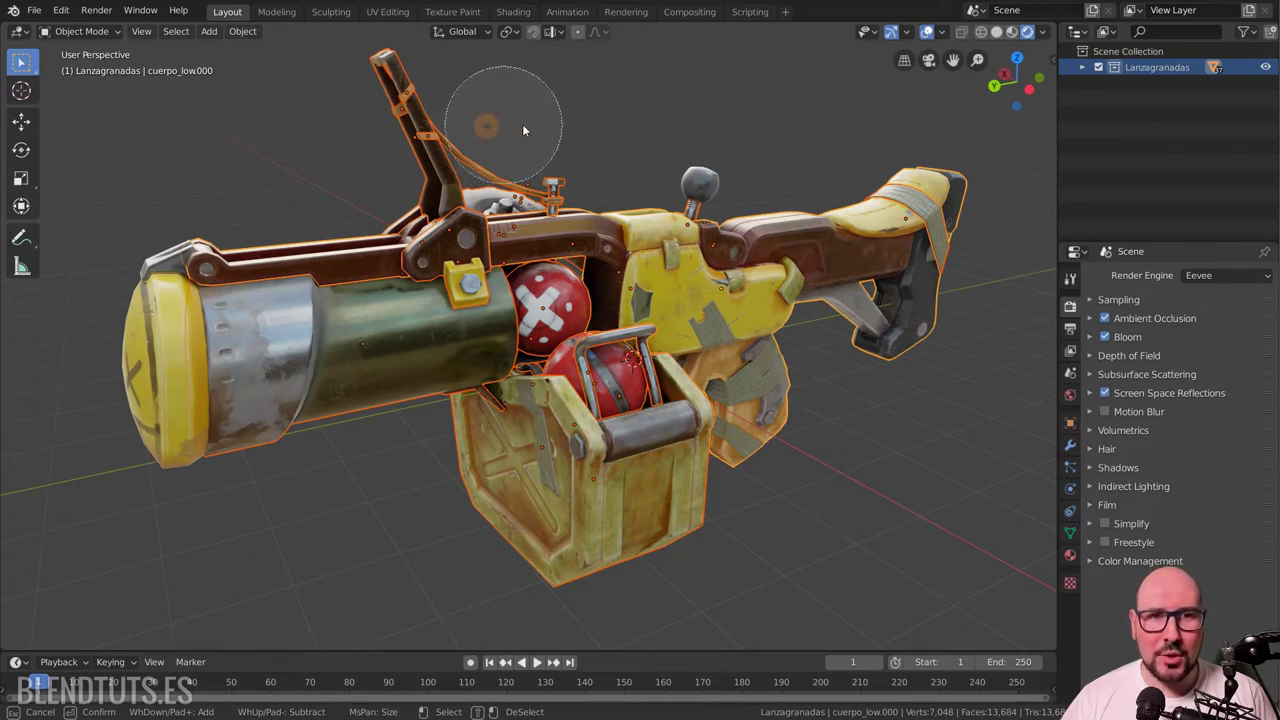
pyautogui.scroll(3)
pyautogui.scroll(-3)
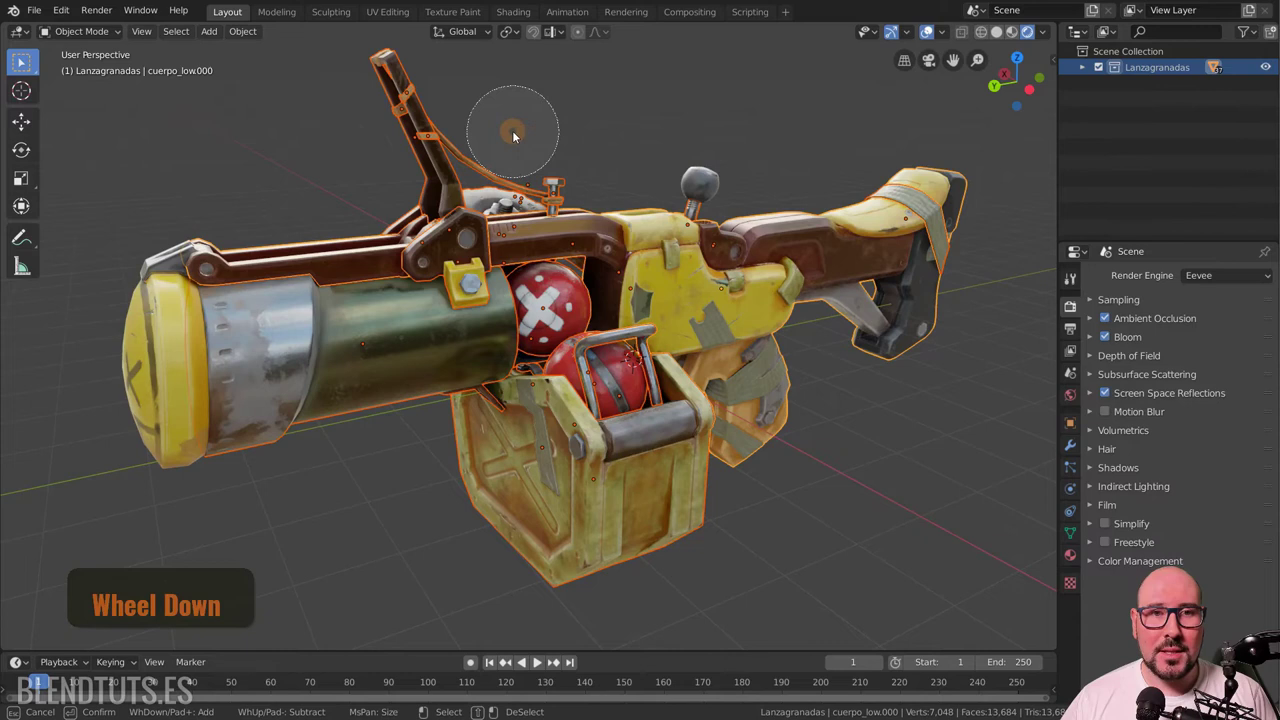
pyautogui.scroll(-3)
pyautogui.rightClick(518, 134)
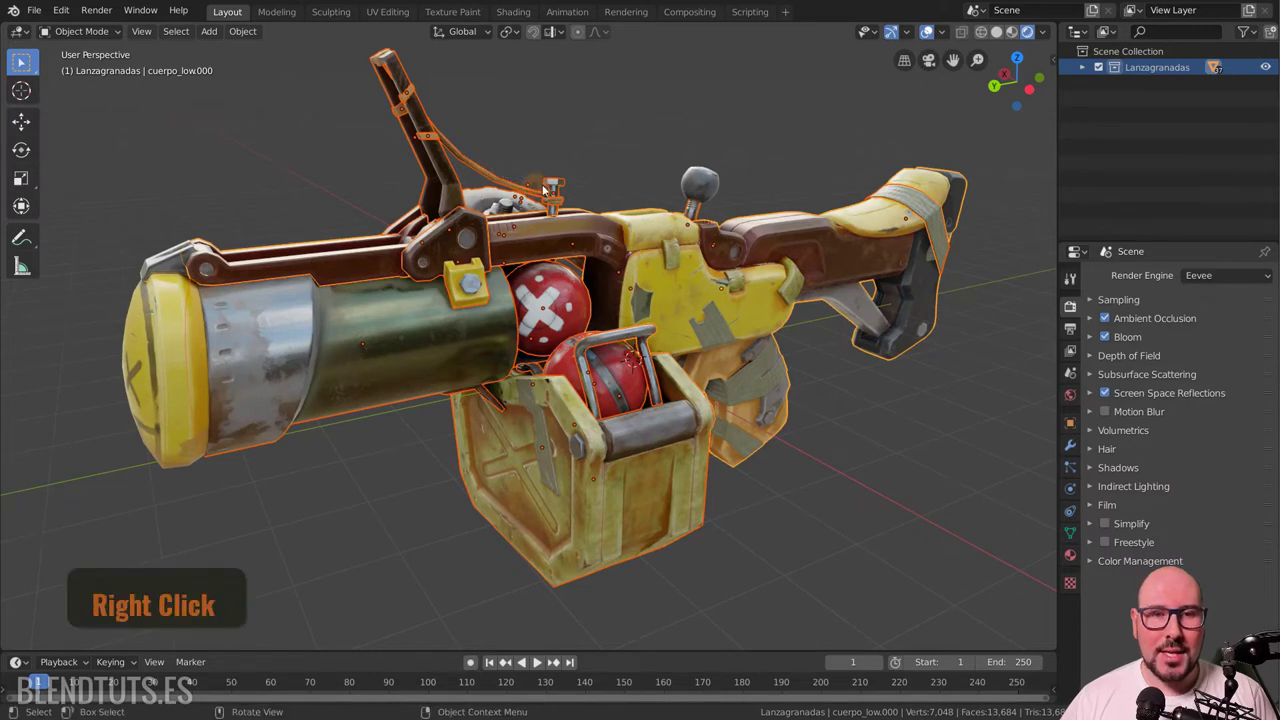
# Clear the selection so no part of the launcher remains selected.
pyautogui.press('Right')
pyautogui.press('alt+a')
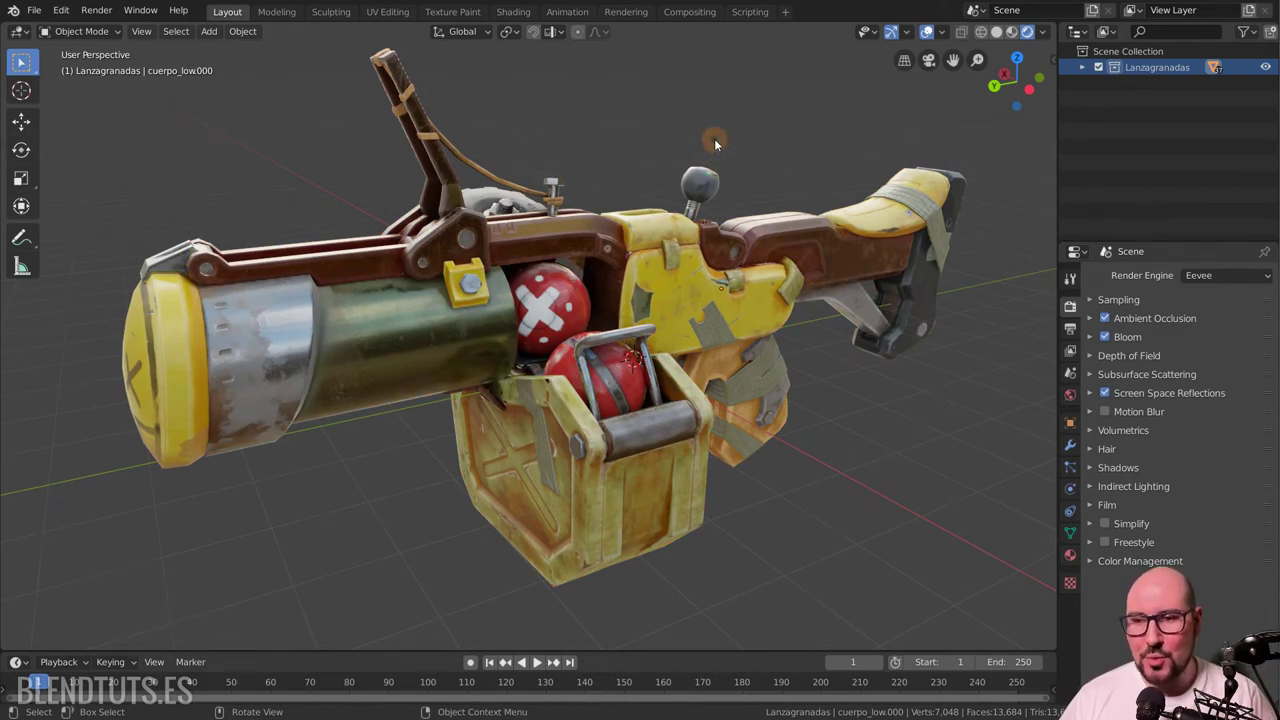
pyautogui.click(950, 33)
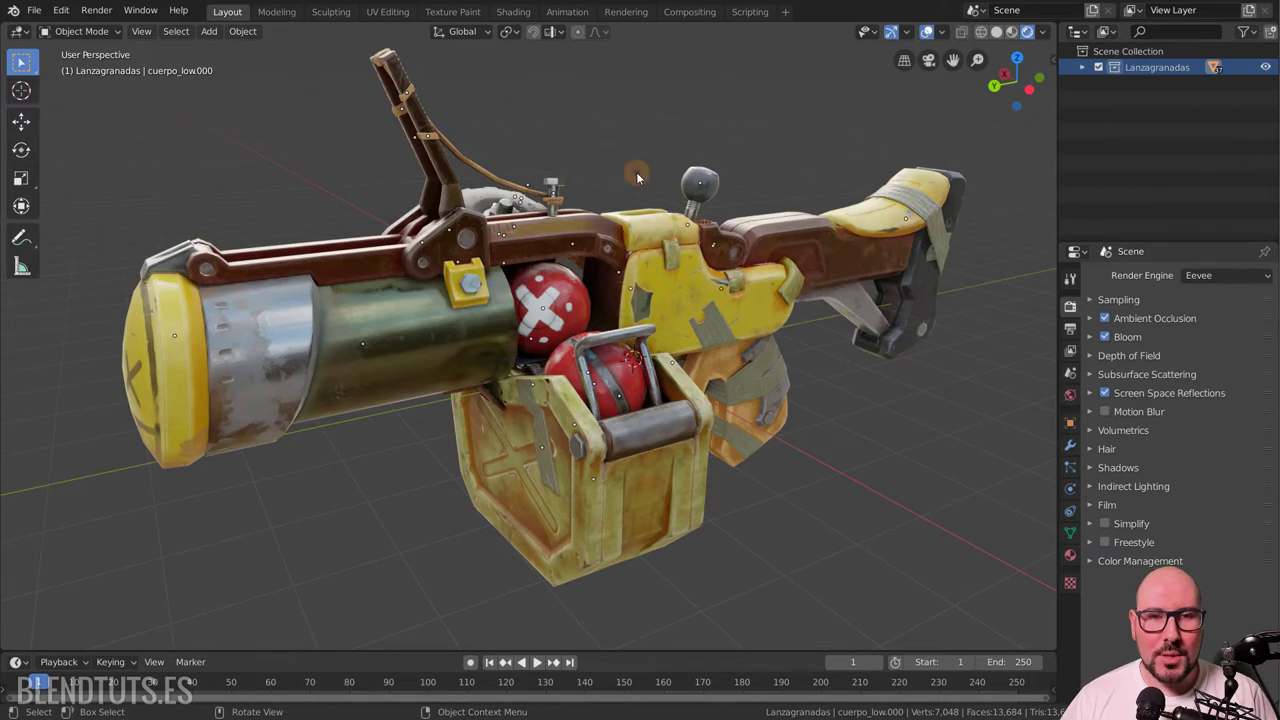
pyautogui.press('c')
pyautogui.click(712, 190)
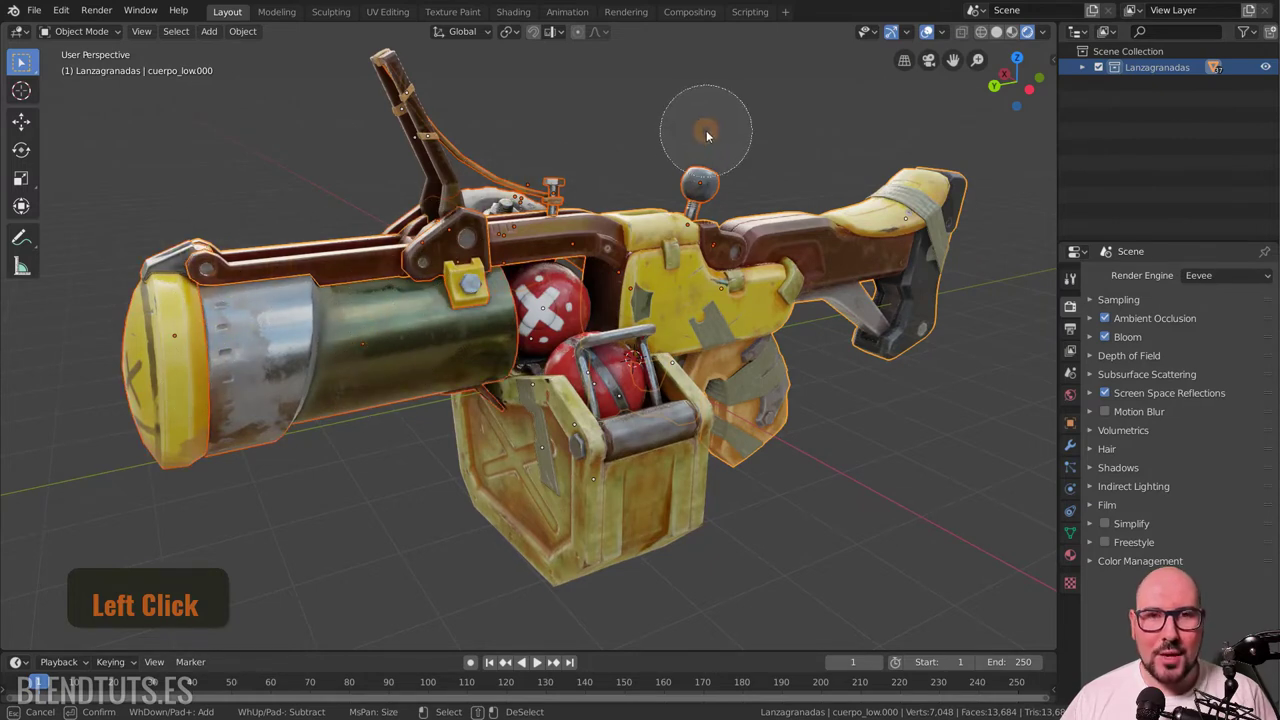
pyautogui.click(713, 133)
pyautogui.rightClick(951, 31)
pyautogui.click(951, 32)
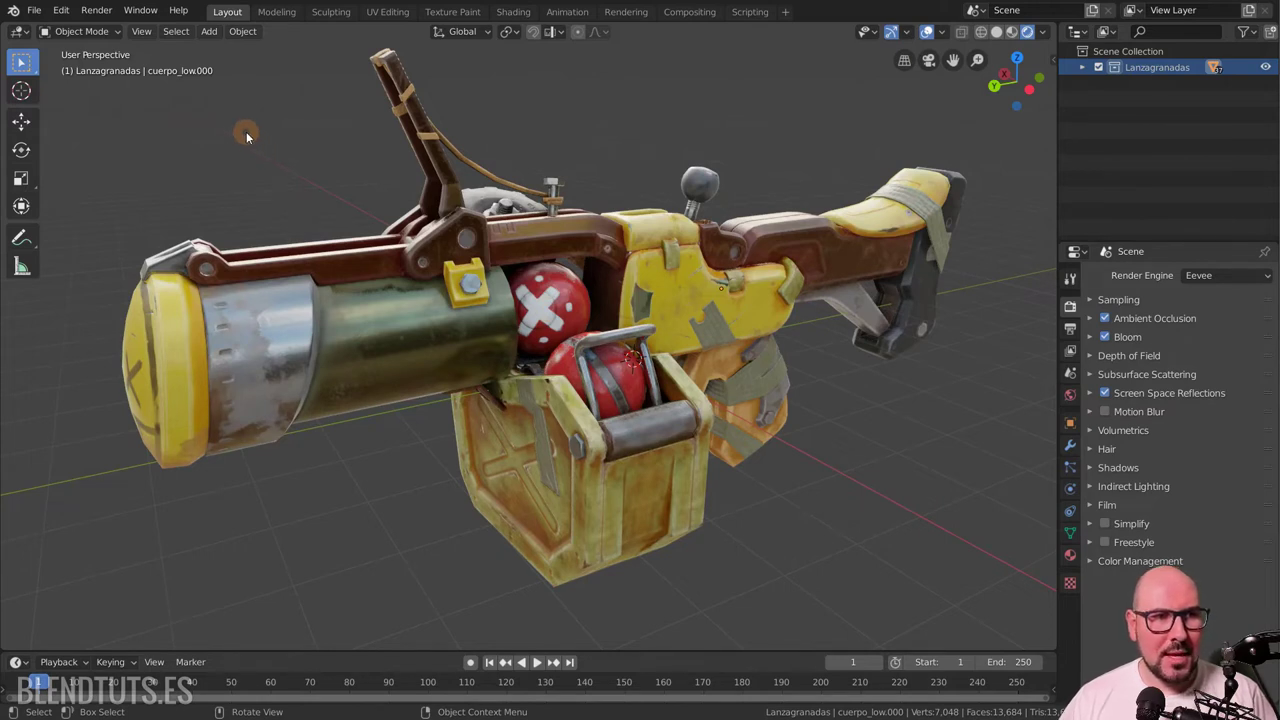
pyautogui.press('c')
pyautogui.click(397, 91)
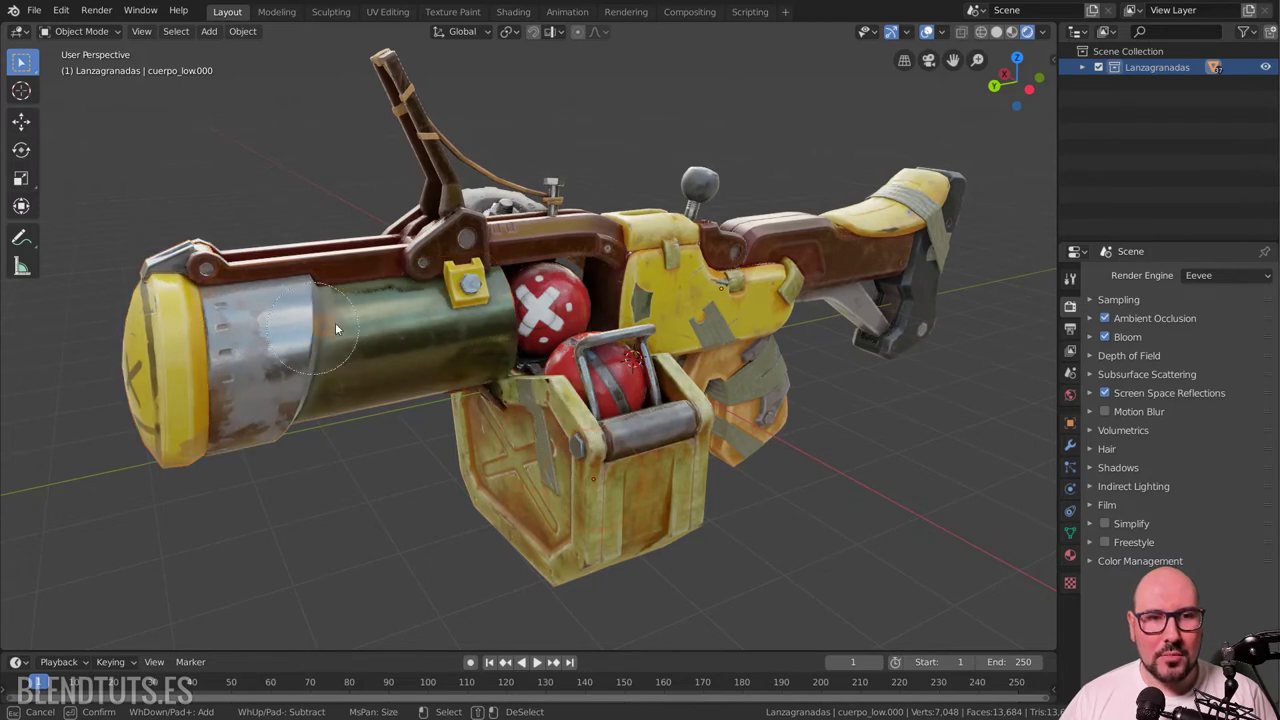
pyautogui.rightClick(310, 194)
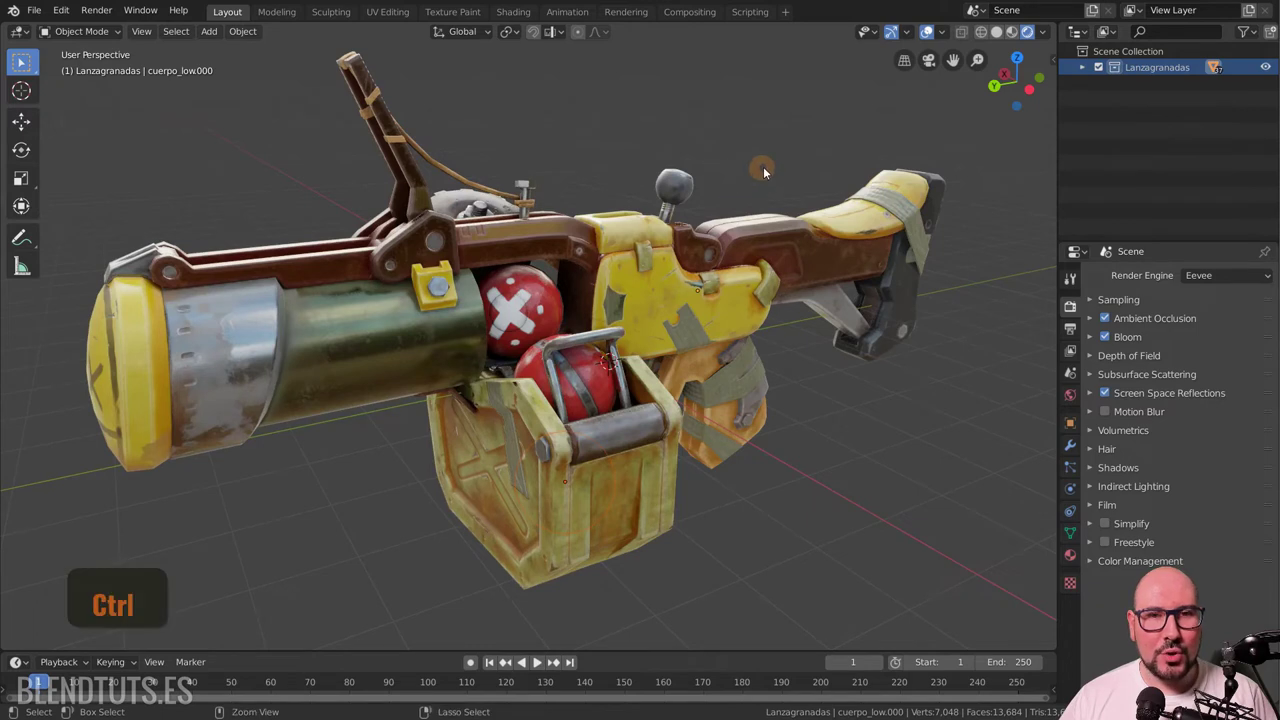
pyautogui.rightClick(779, 155)
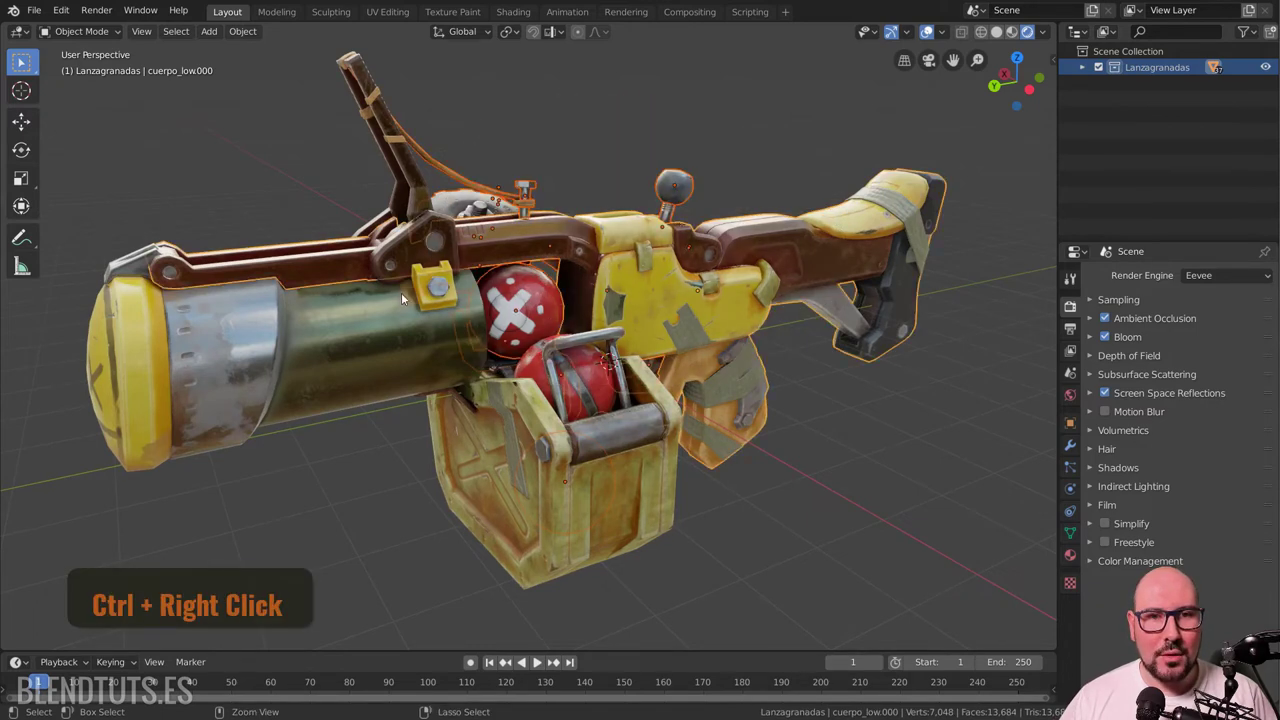
pyautogui.rightClick(523, 129)
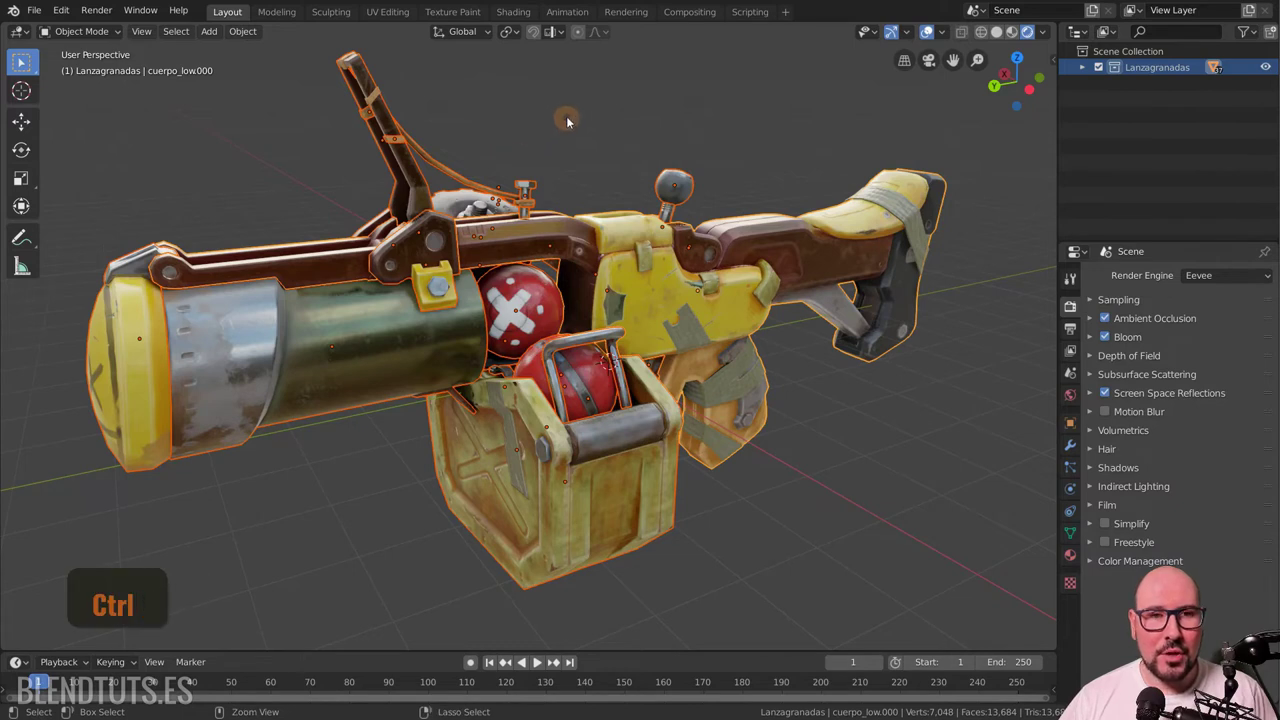
pyautogui.rightClick(574, 118)
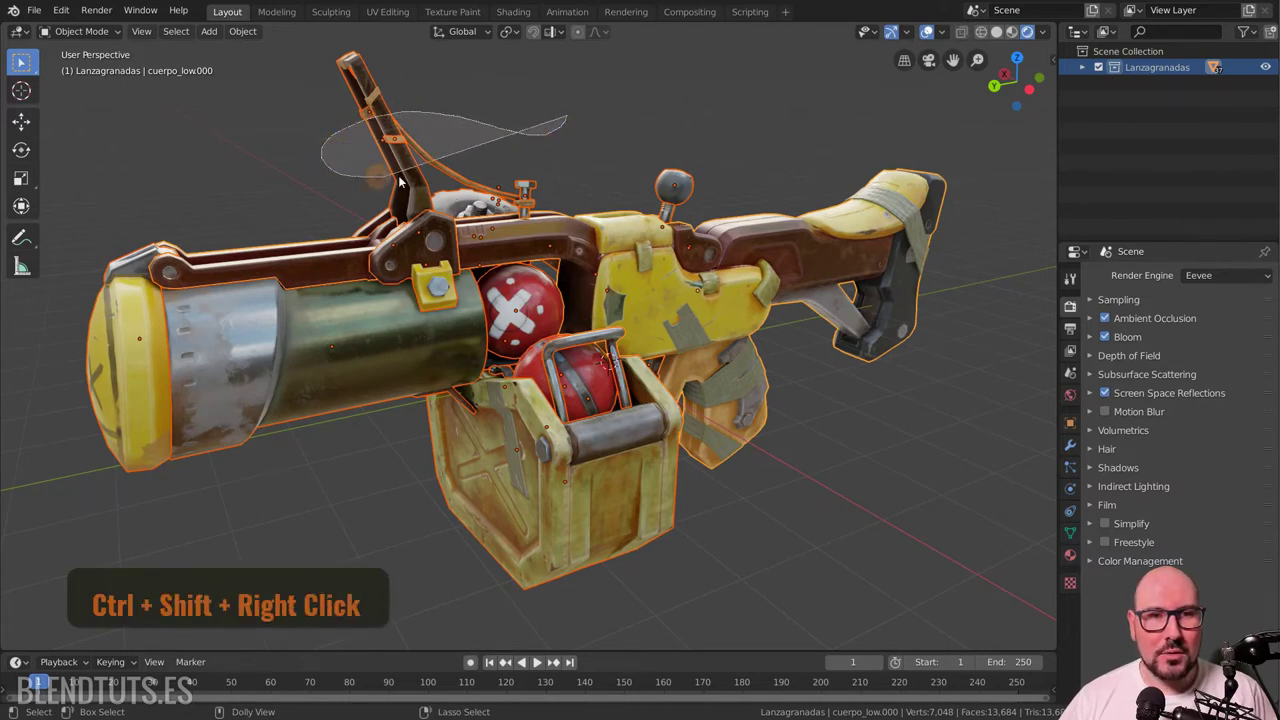
pyautogui.rightClick(518, 112)
pyautogui.rightClick(562, 149)
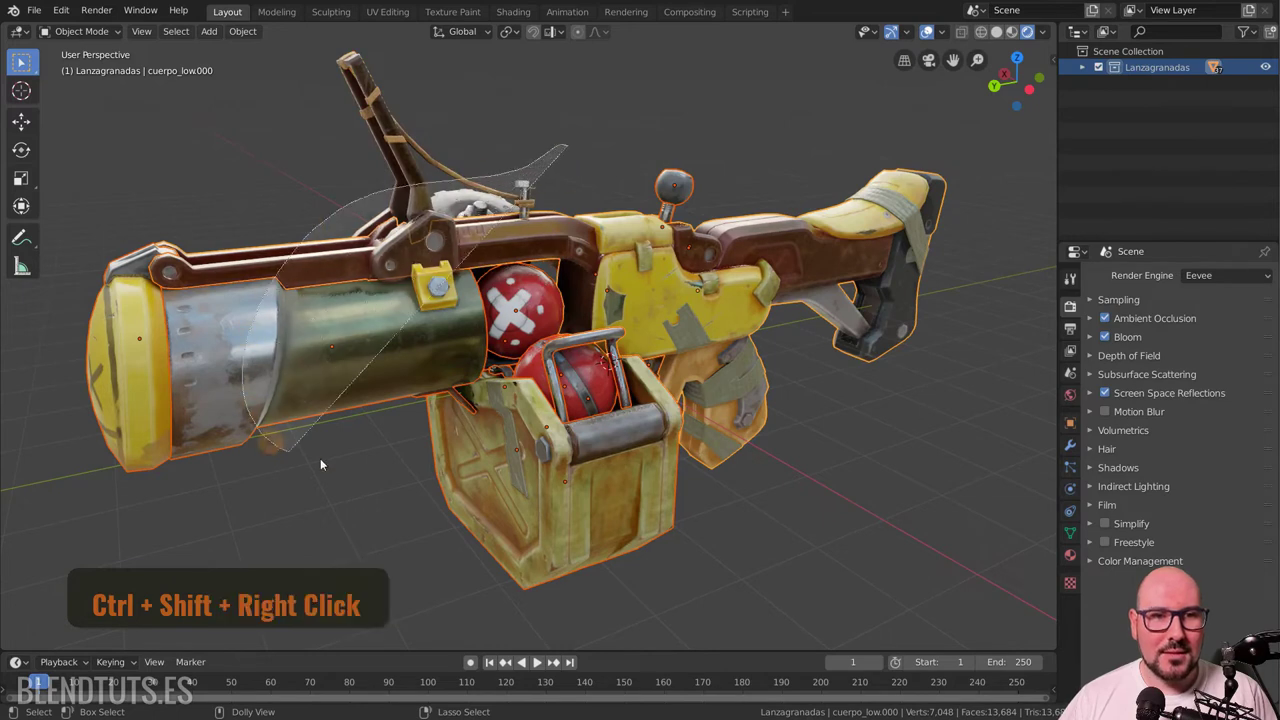
pyautogui.press('alt+a')
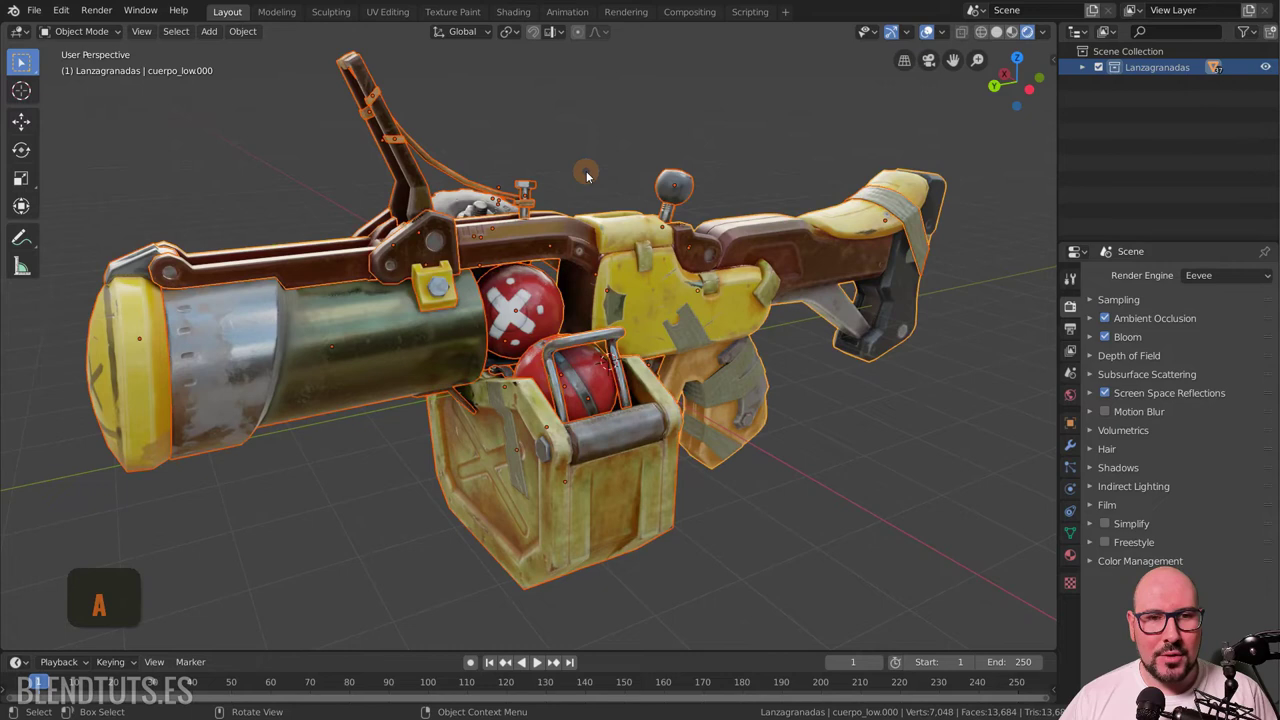
pyautogui.press('alt+a')
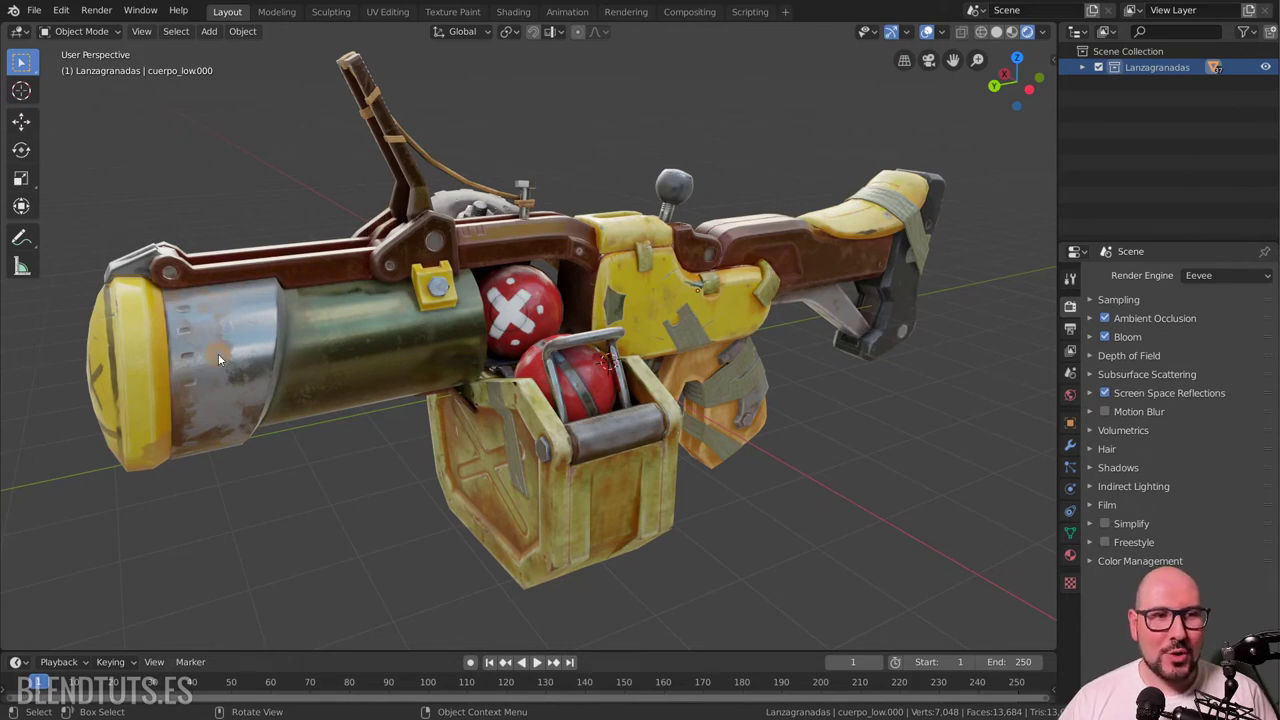
# Select all launcher parts and cycle the active object, ending on the small hex bolt on top.
pyautogui.press('alt+a')
pyautogui.click(242, 258)
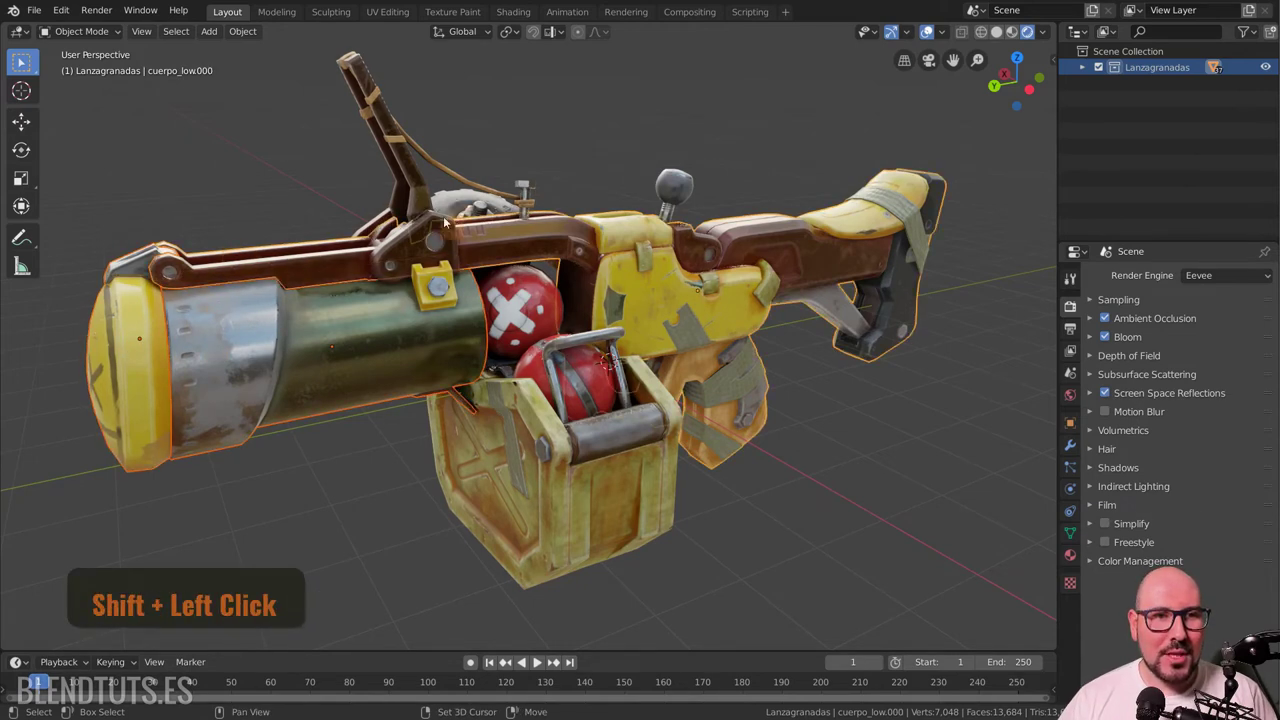
pyautogui.click(430, 202)
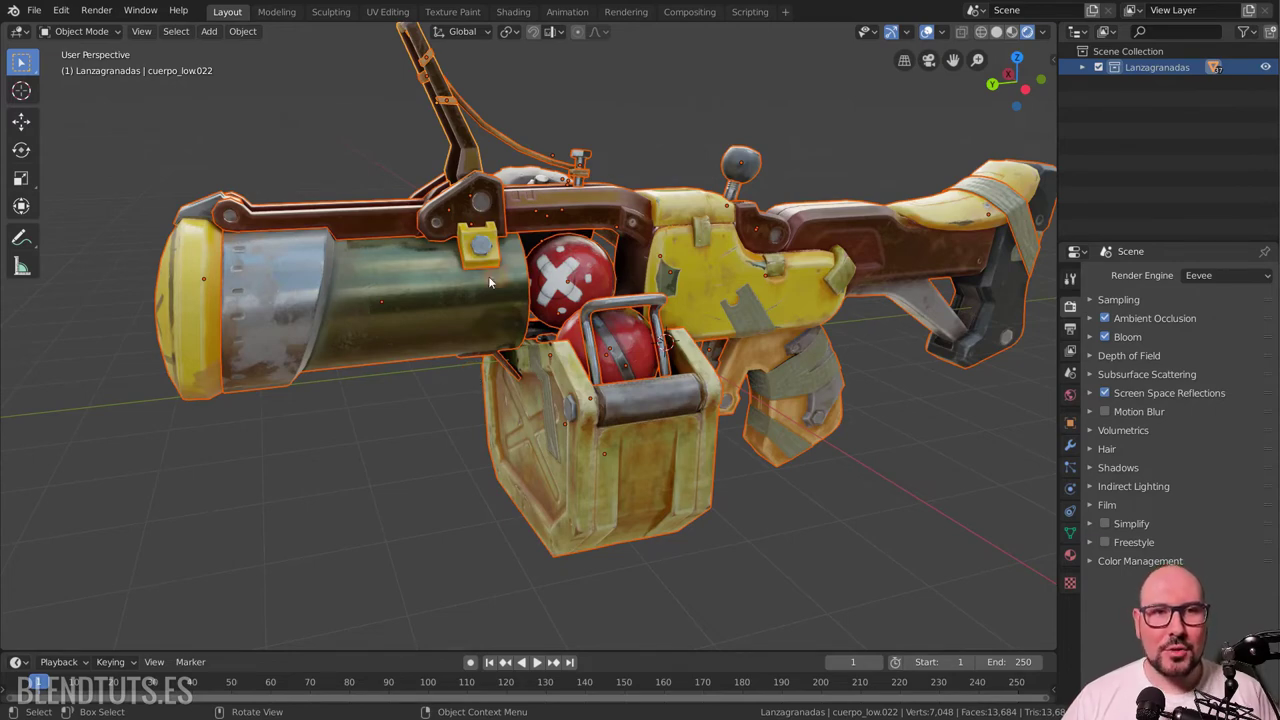
pyautogui.scroll(3)
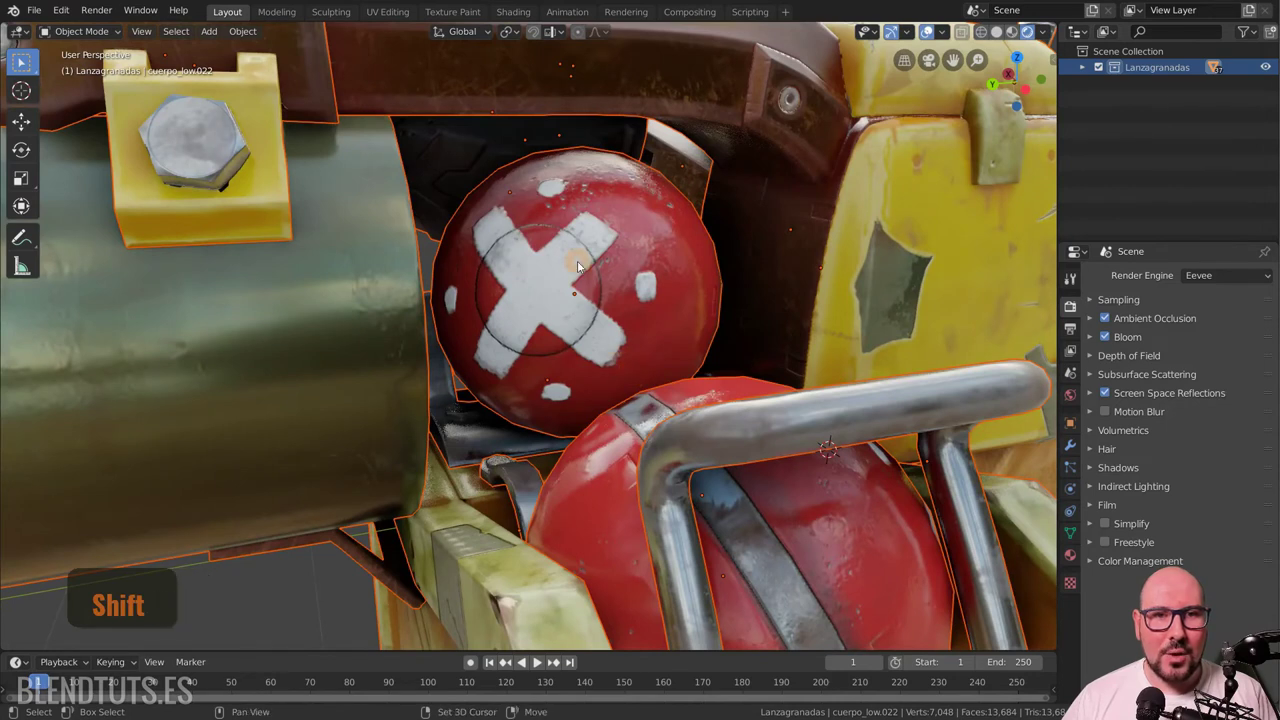
pyautogui.click(584, 264)
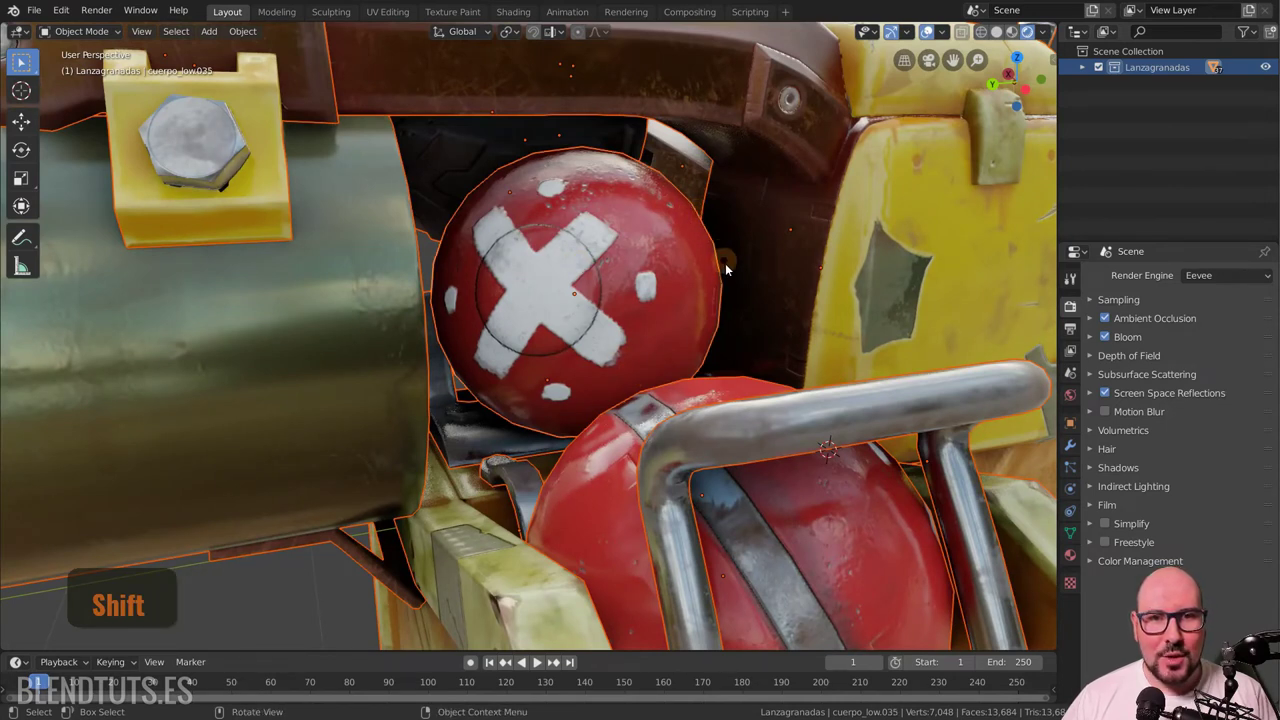
pyautogui.scroll(-3)
pyautogui.scroll(3)
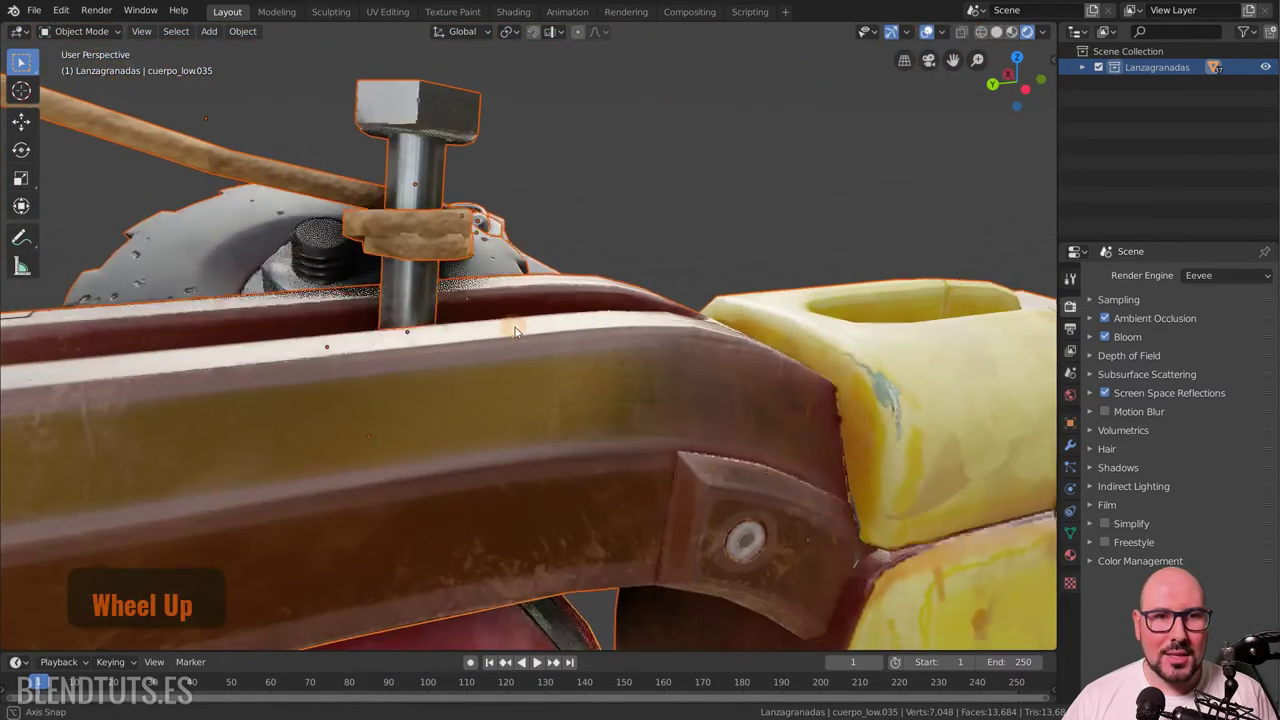
pyautogui.click(492, 113)
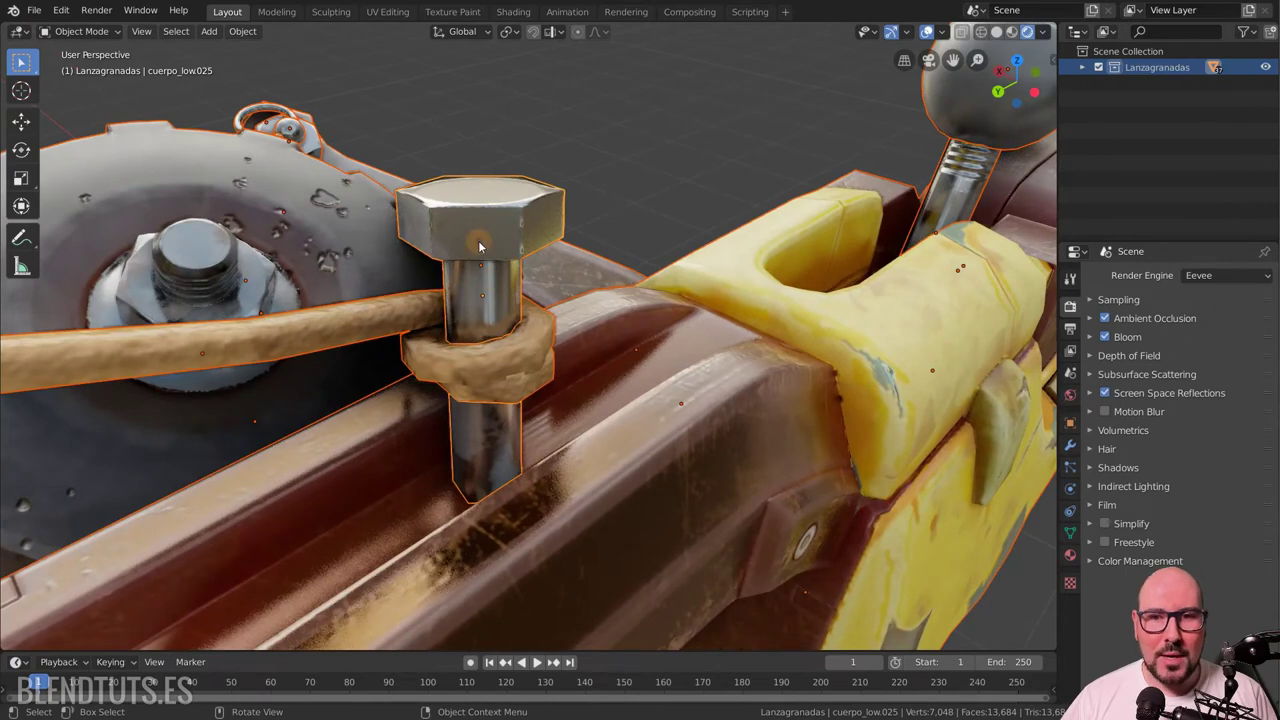
# In the bolt's Object Properties Viewport Display, turn the Wireframe overlay on and off.
pyautogui.click(1075, 427)
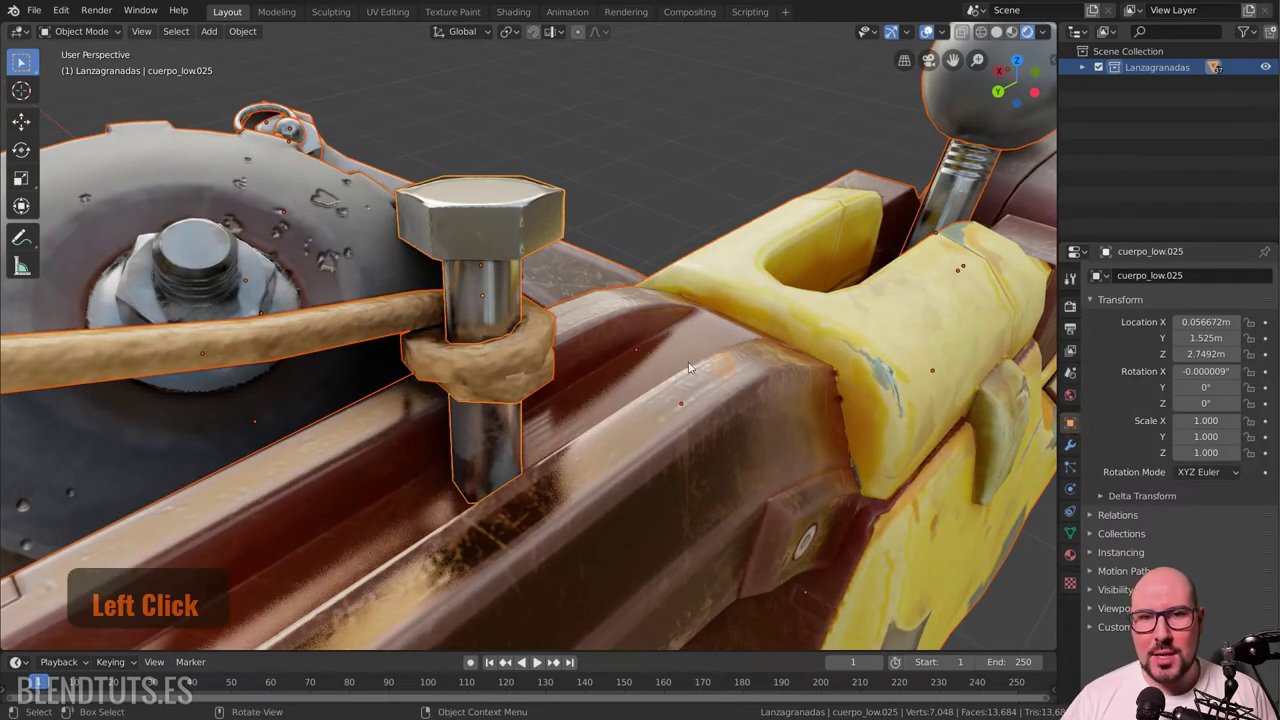
pyautogui.scroll(-3)
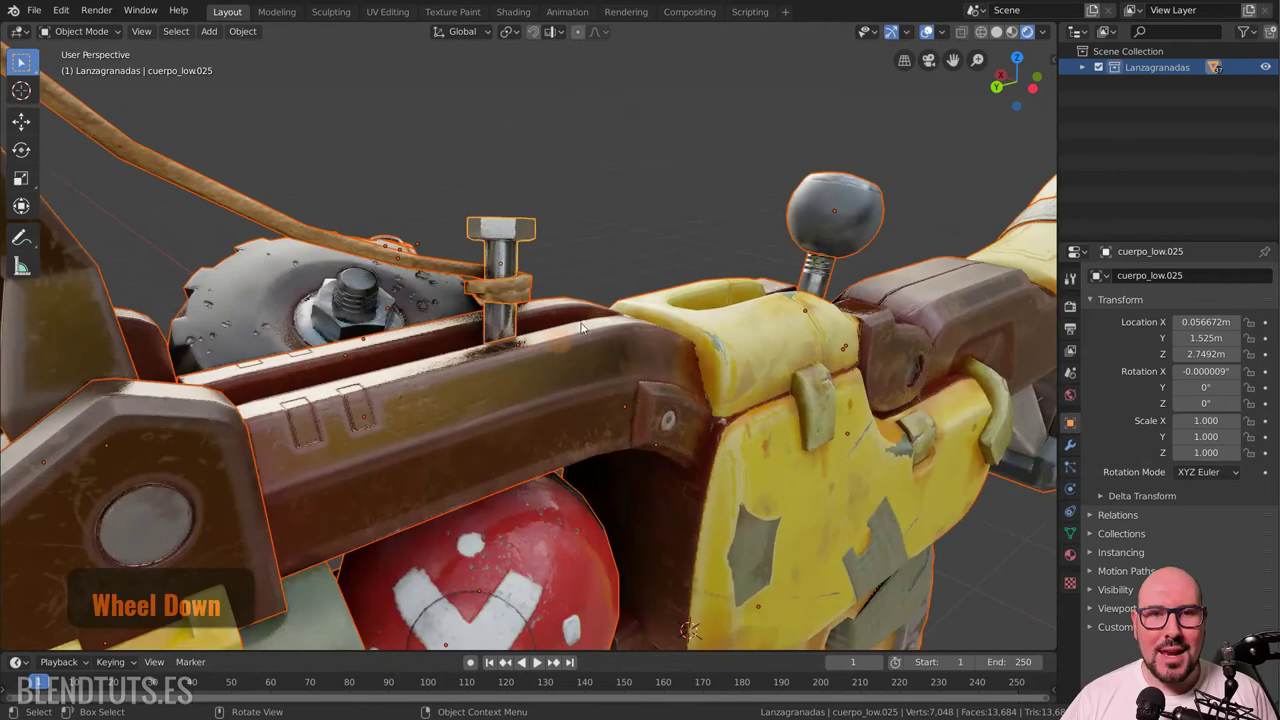
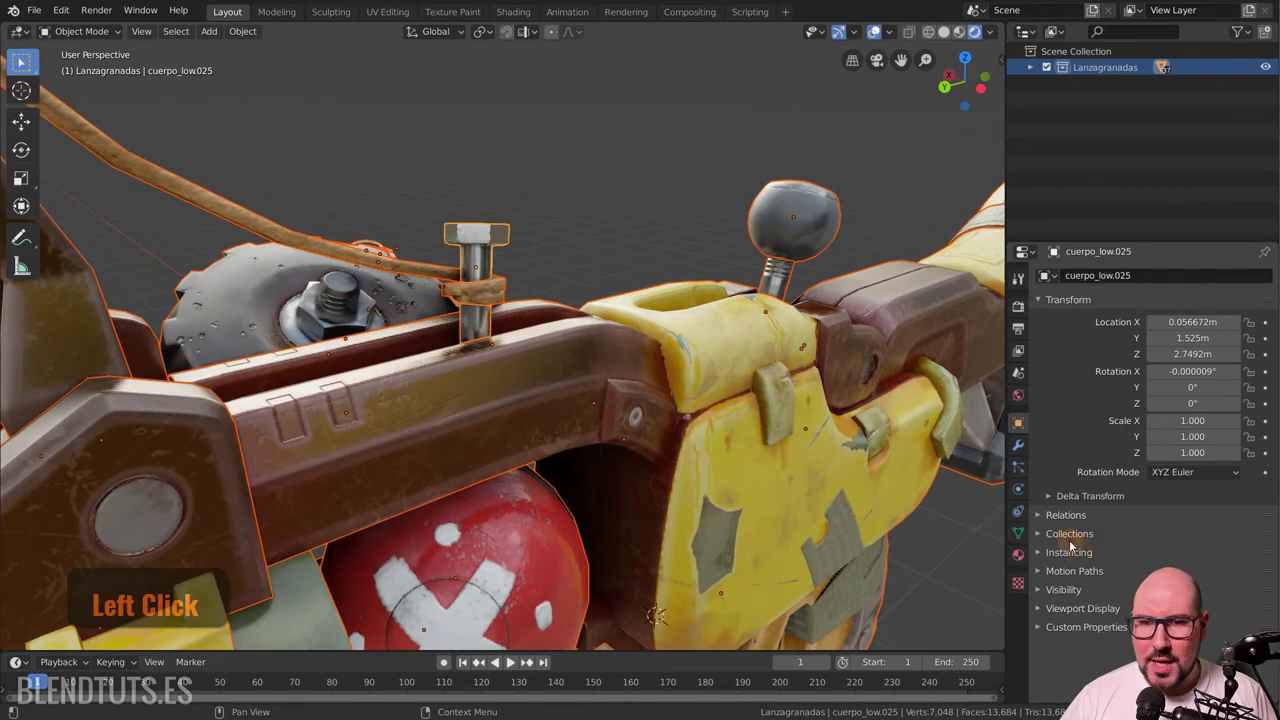
pyautogui.click(1082, 609)
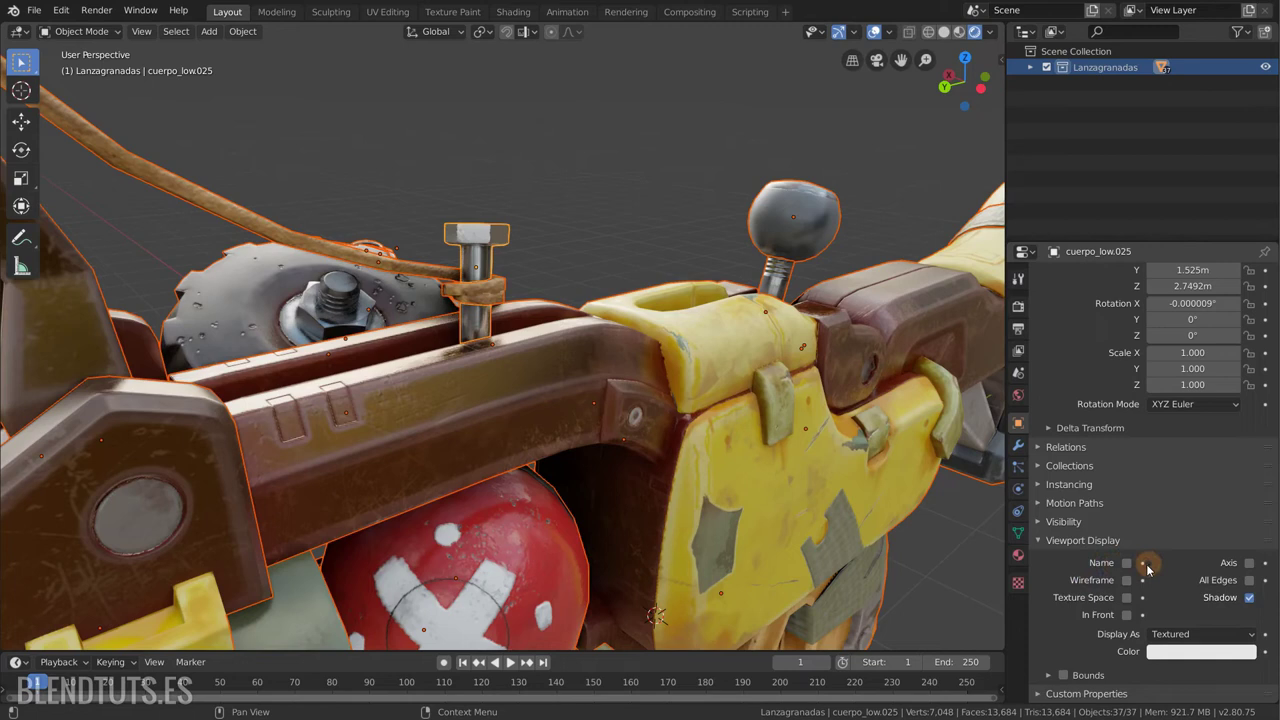
pyautogui.click(1133, 563)
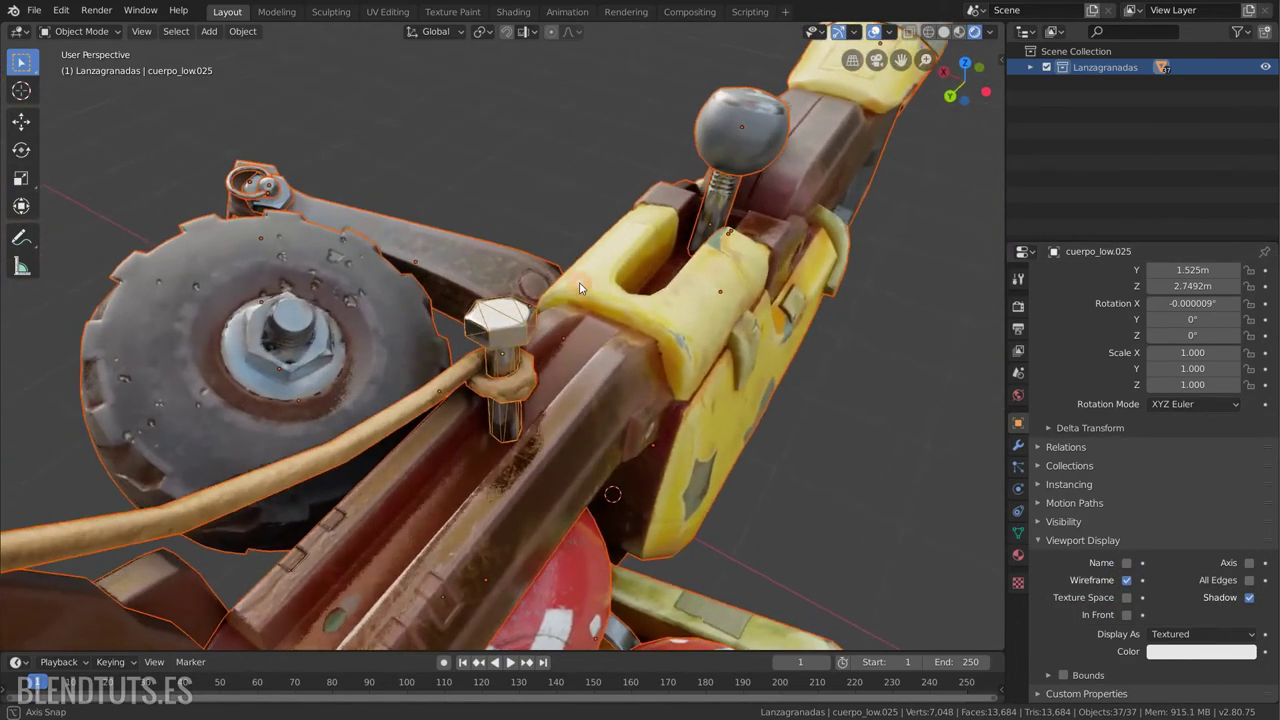
pyautogui.scroll(-3)
pyautogui.scroll(3)
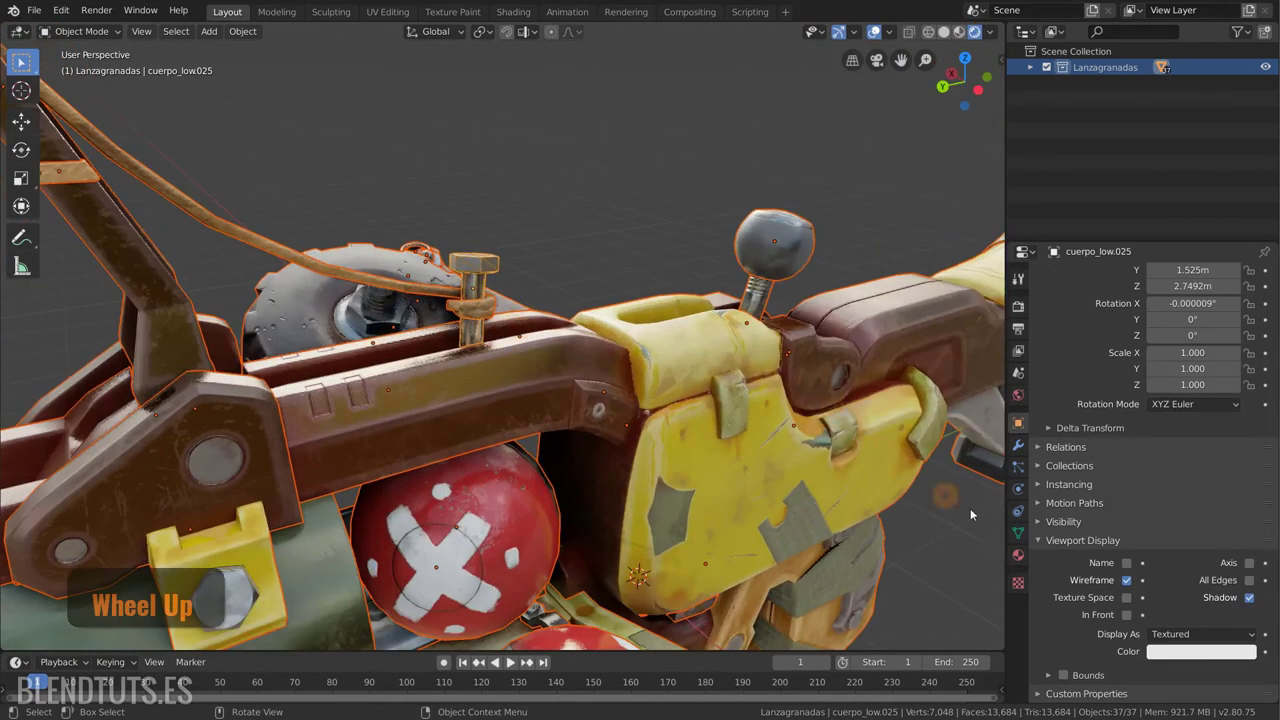
pyautogui.click(1132, 581)
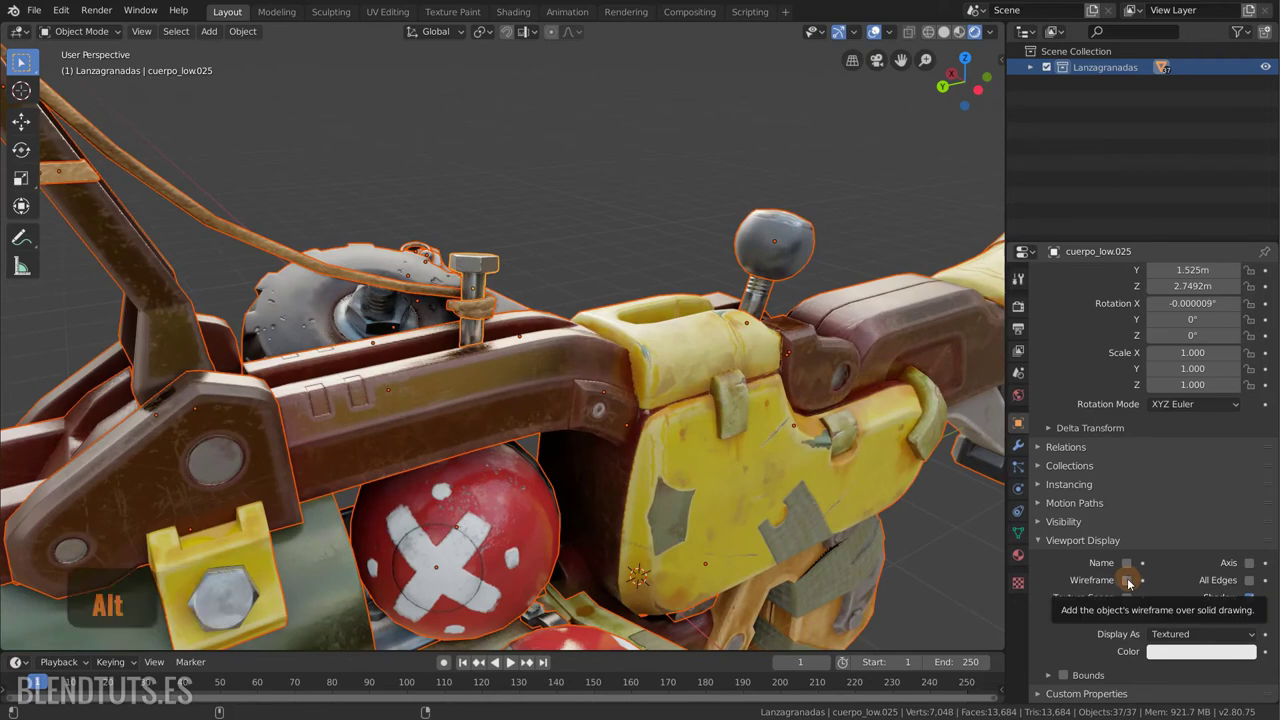
# Overlay the wireframe on all selected launcher parts, then remove it again.
pyautogui.click(1134, 581)
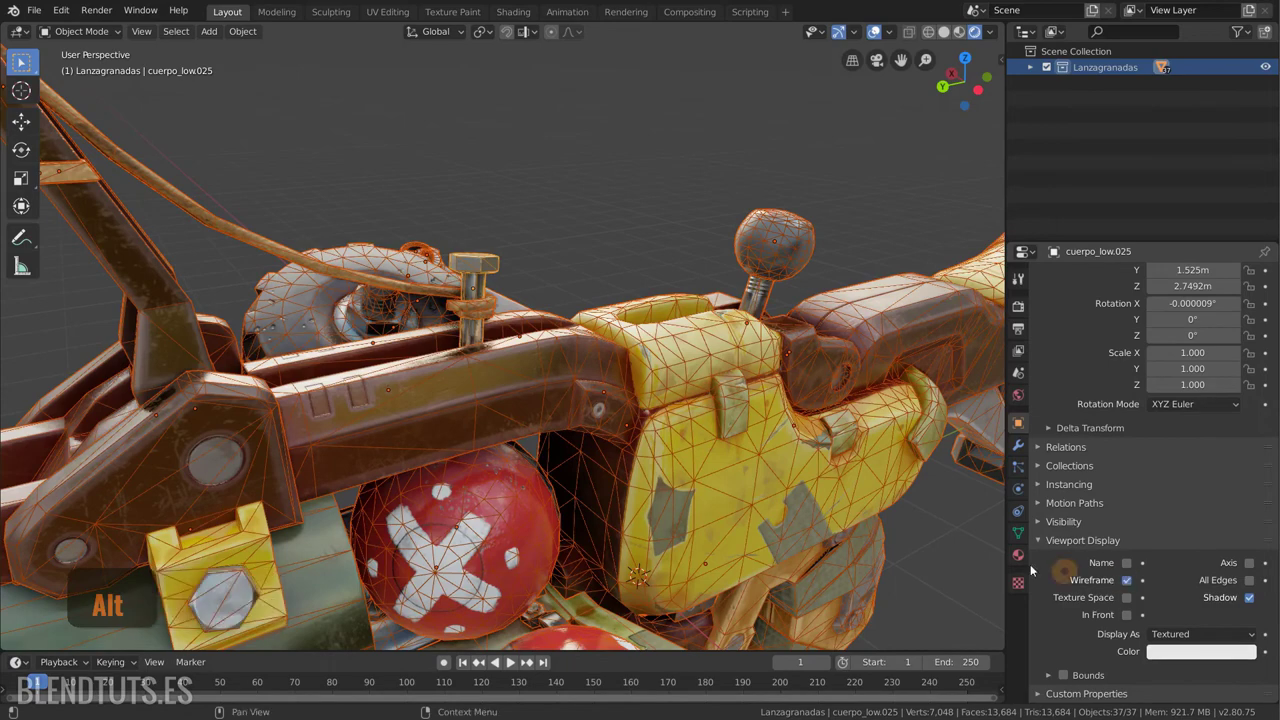
pyautogui.scroll(-3)
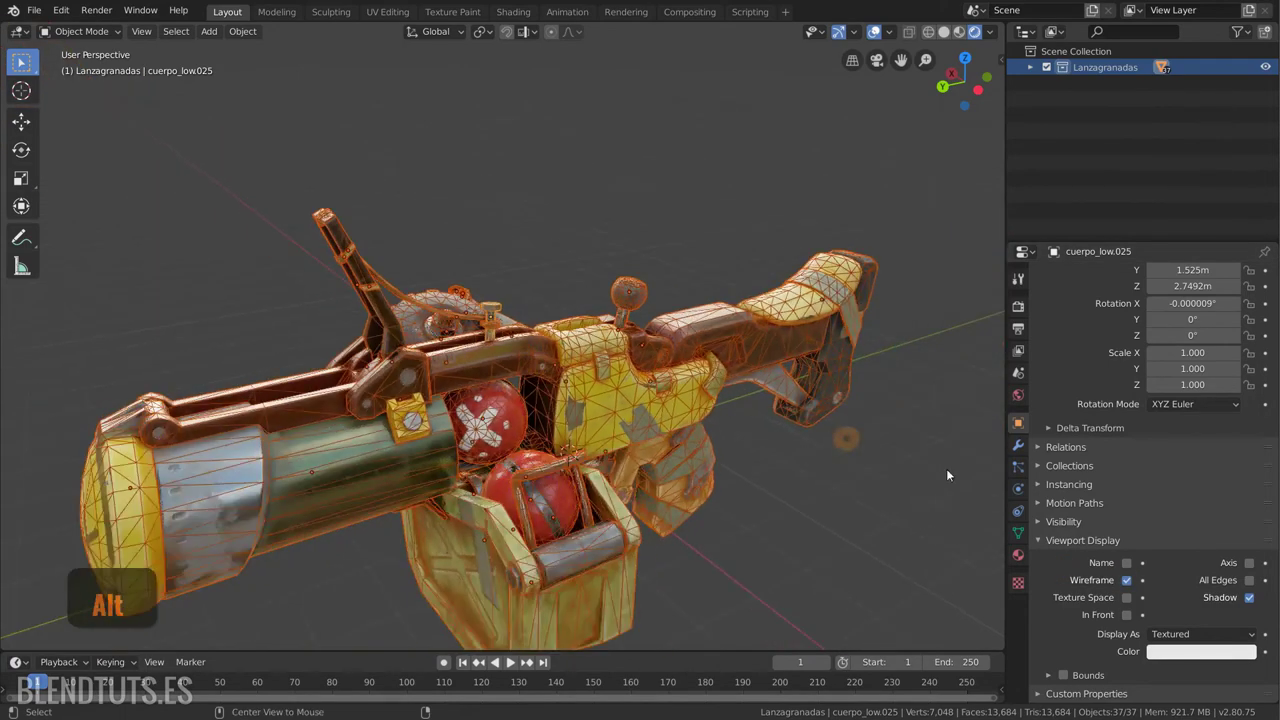
pyautogui.click(1135, 582)
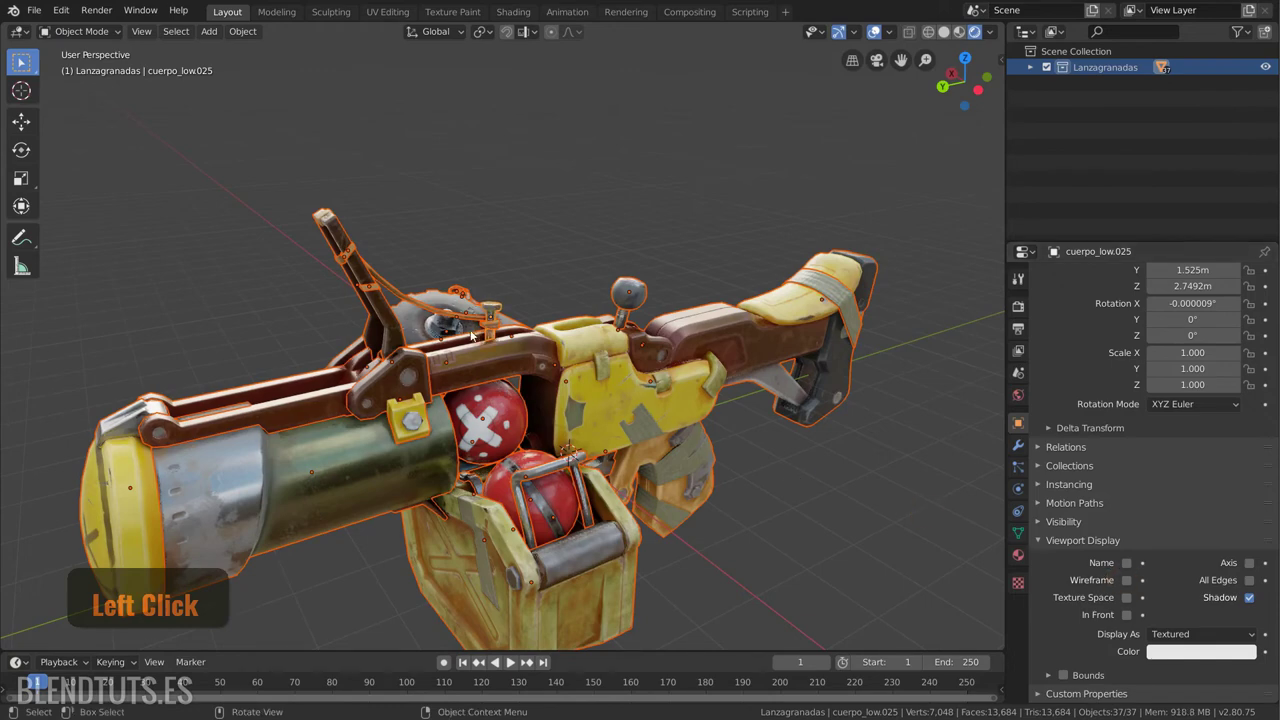
# Set the transform Pivot Point to Active Element.
pyautogui.scroll(3)
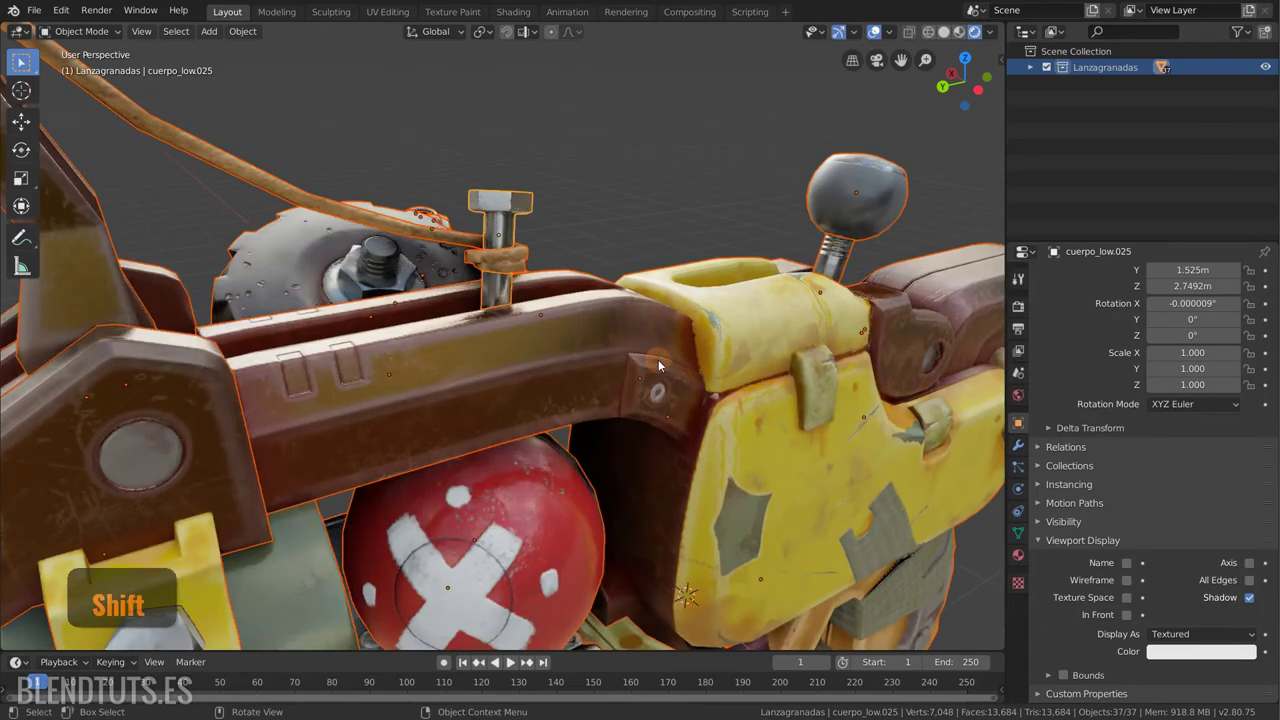
pyautogui.scroll(-3)
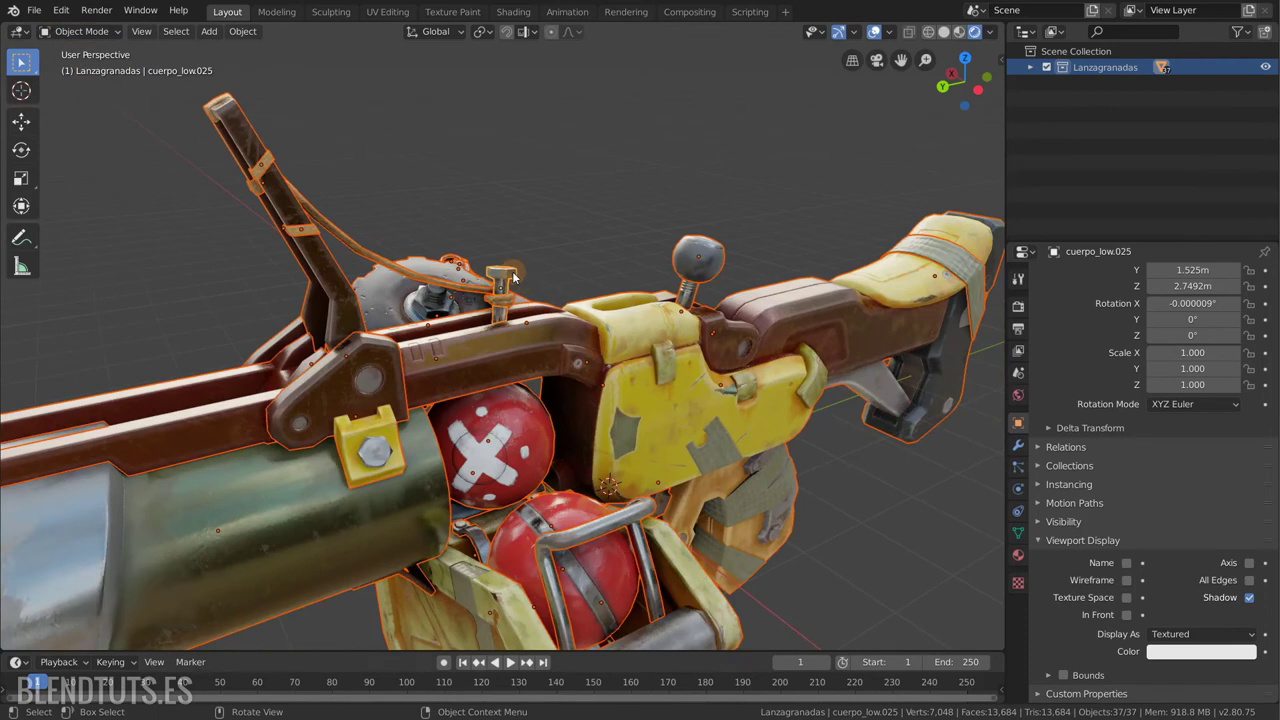
pyautogui.scroll(-3)
pyautogui.click(493, 35)
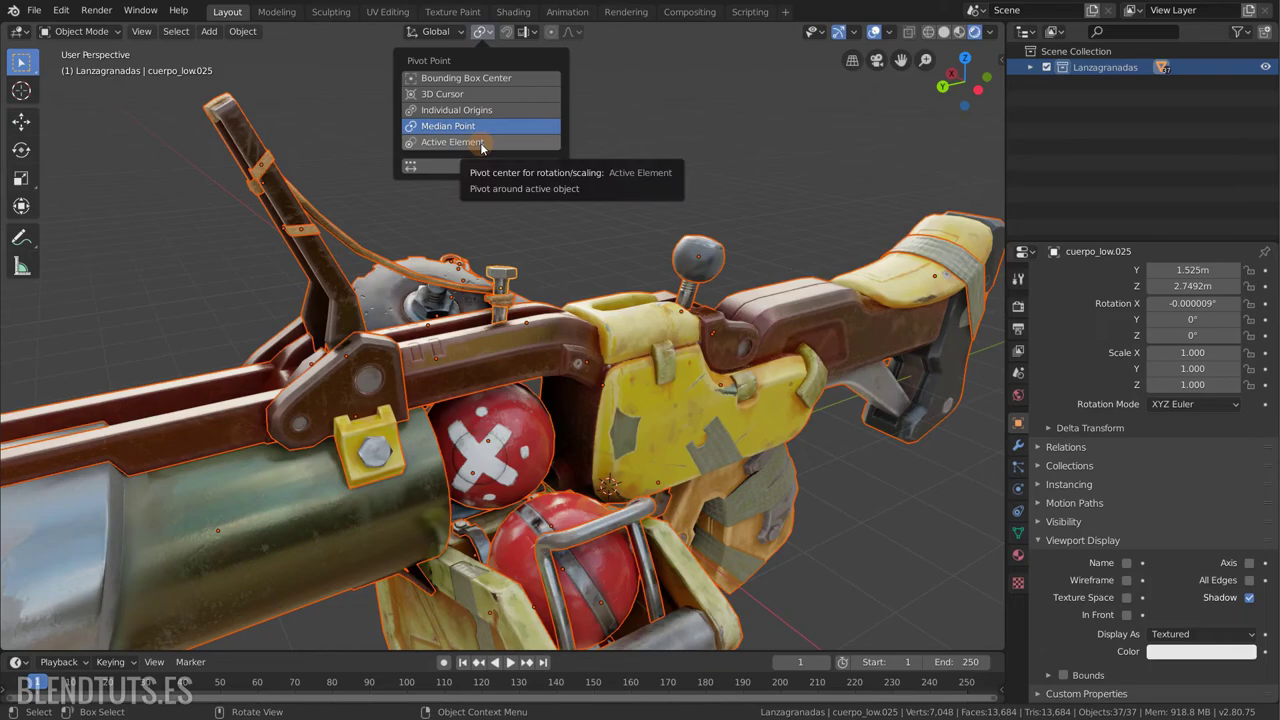
pyautogui.click(486, 146)
# Preview rotating the parts around the active object, change the active part, rotate again and cancel.
pyautogui.press('Left')
pyautogui.press('r')
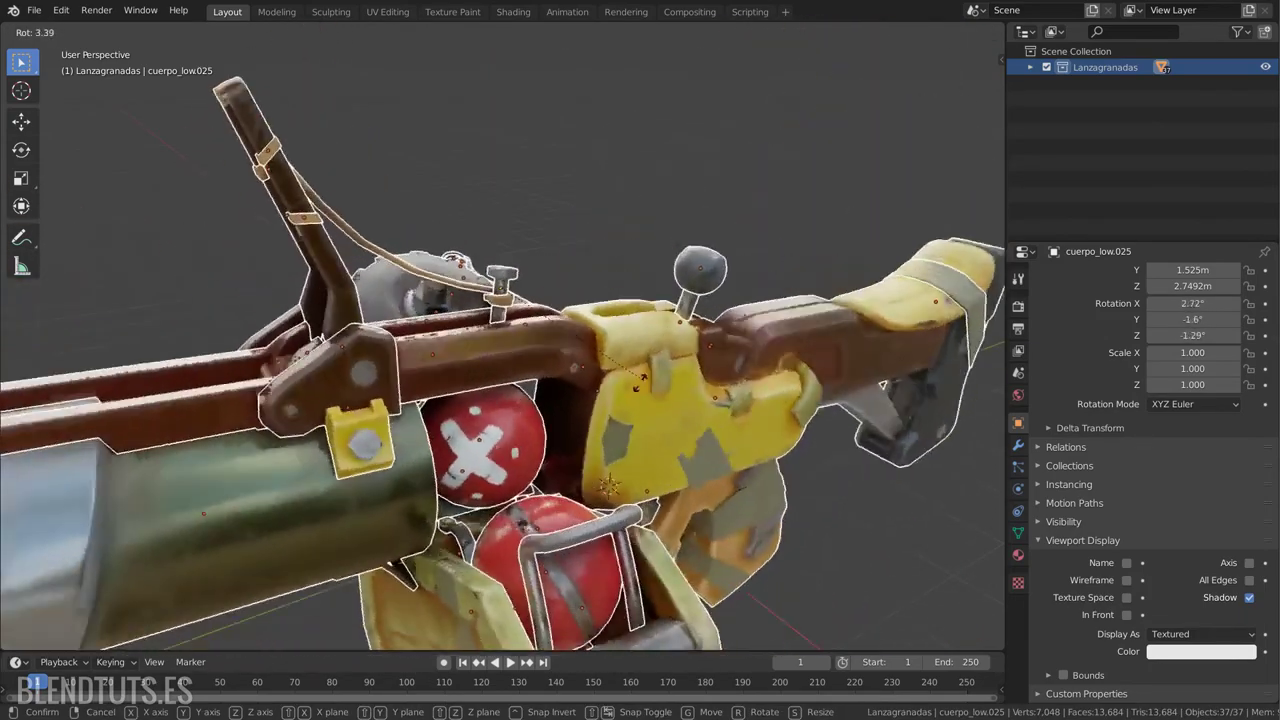
pyautogui.press('r')
pyautogui.rightClick(634, 395)
pyautogui.click(724, 261)
pyautogui.press('r')
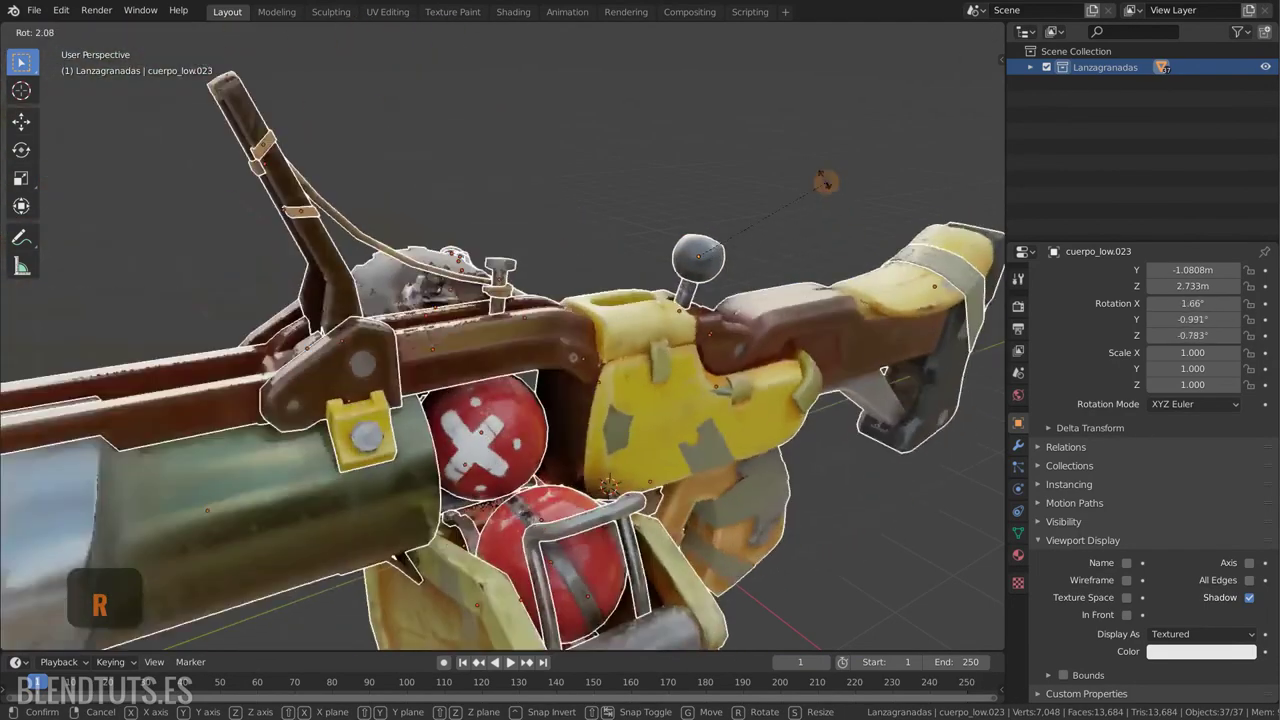
pyautogui.rightClick(827, 221)
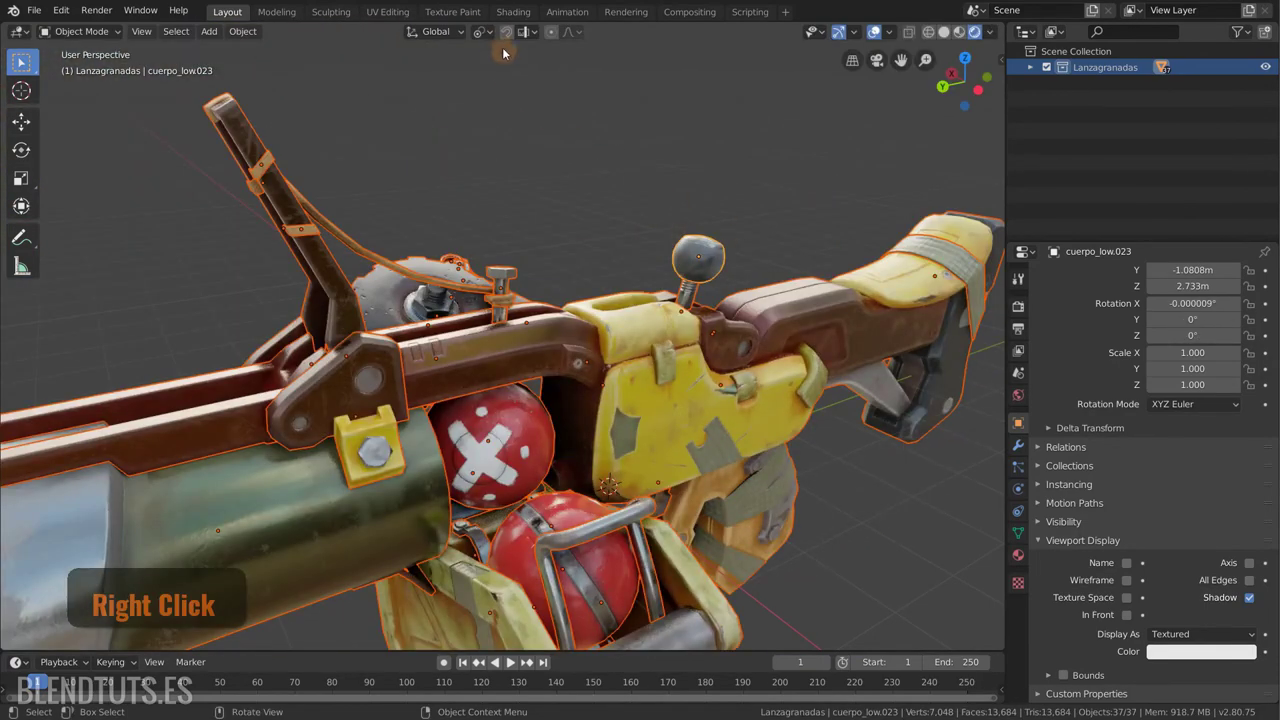
# Set the Pivot Point back to Median Point.
pyautogui.click(500, 37)
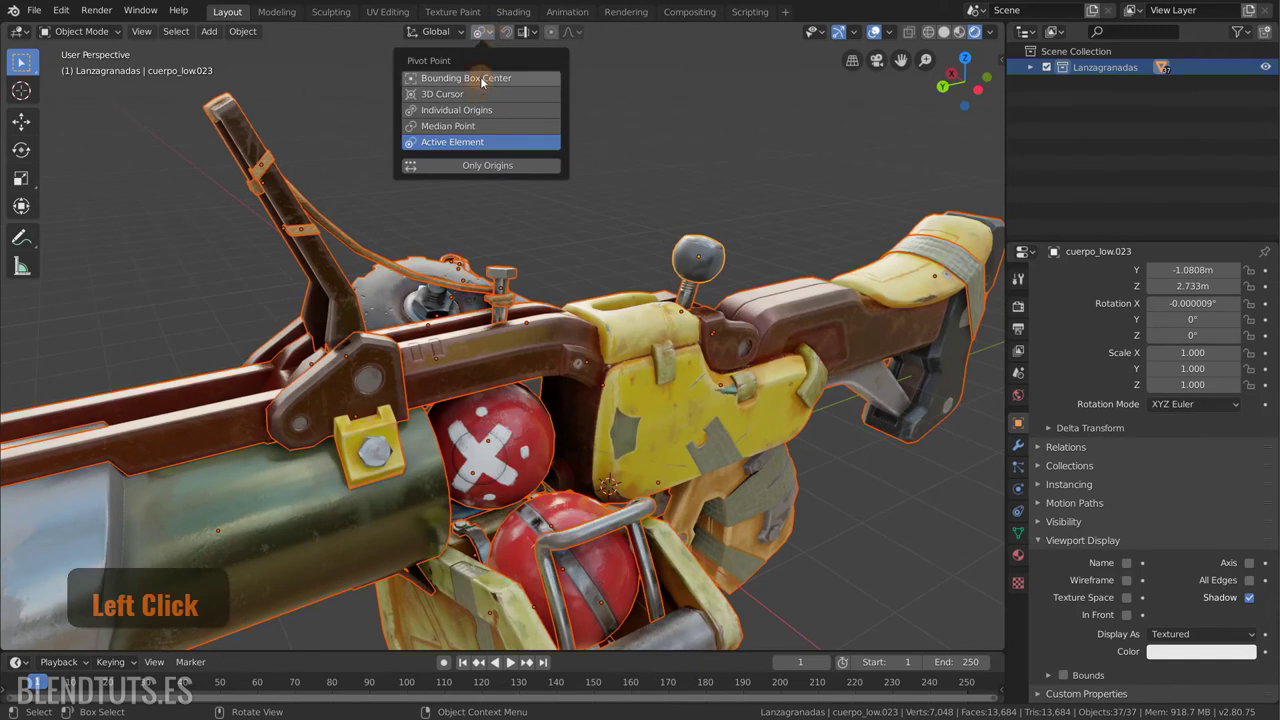
pyautogui.click(488, 80)
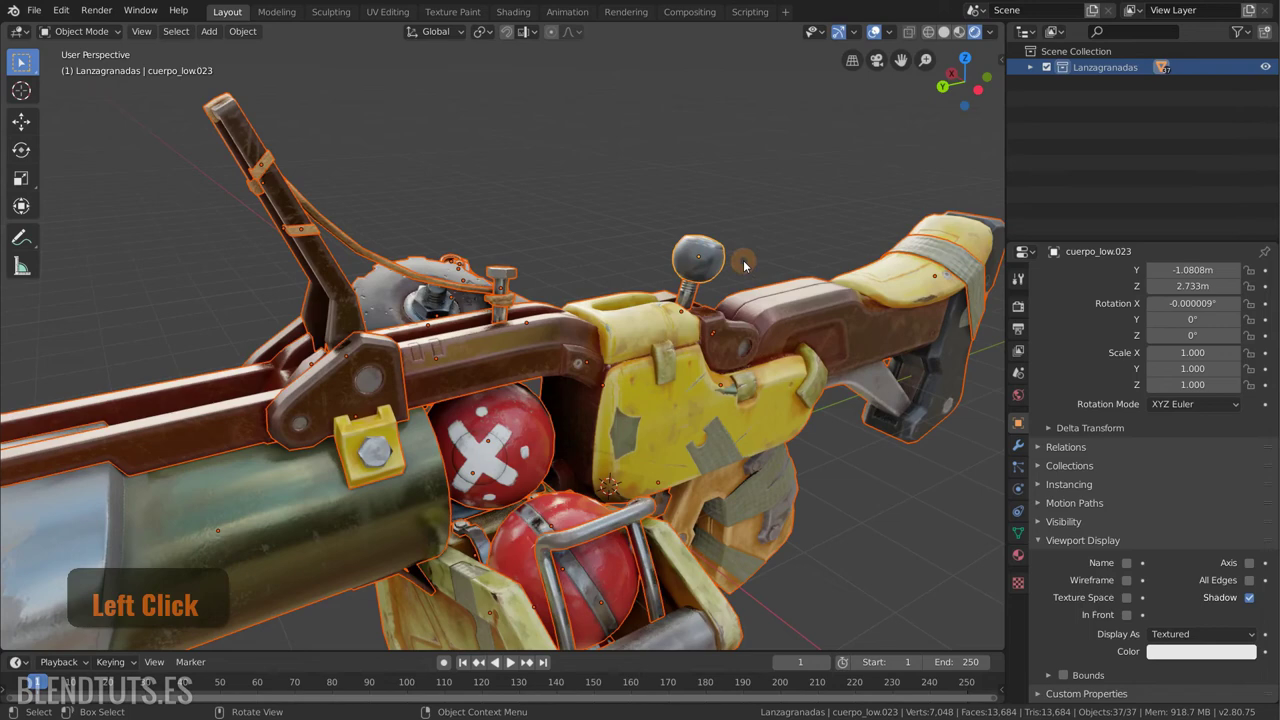
pyautogui.click(755, 276)
pyautogui.scroll(3)
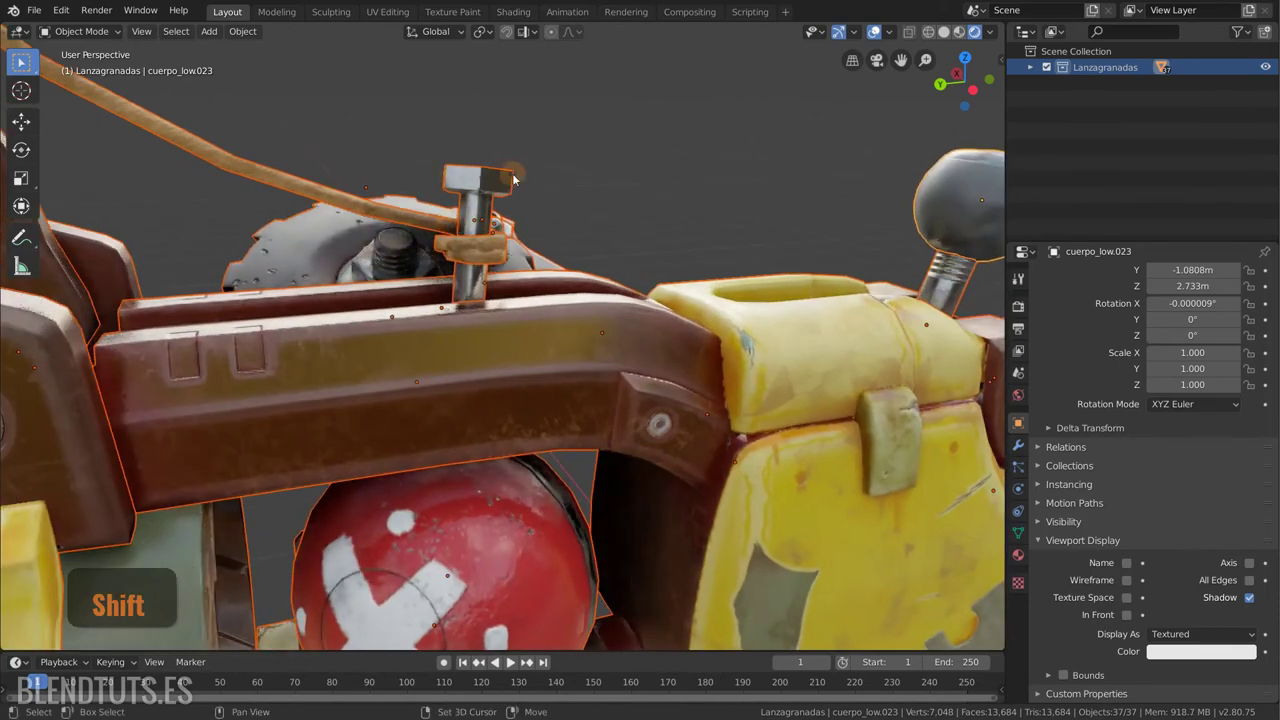
# Drop the bolt and another part from the selection, then deselect the whole launcher.
pyautogui.click(494, 183)
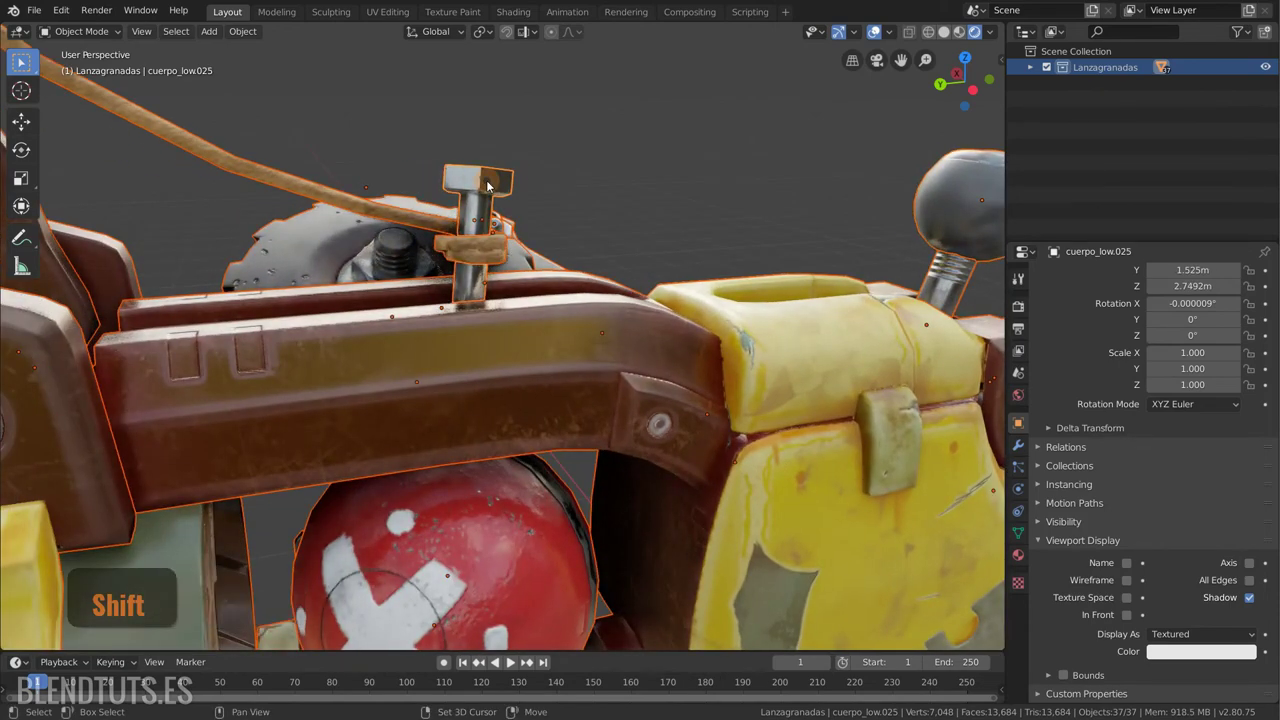
pyautogui.click(494, 183)
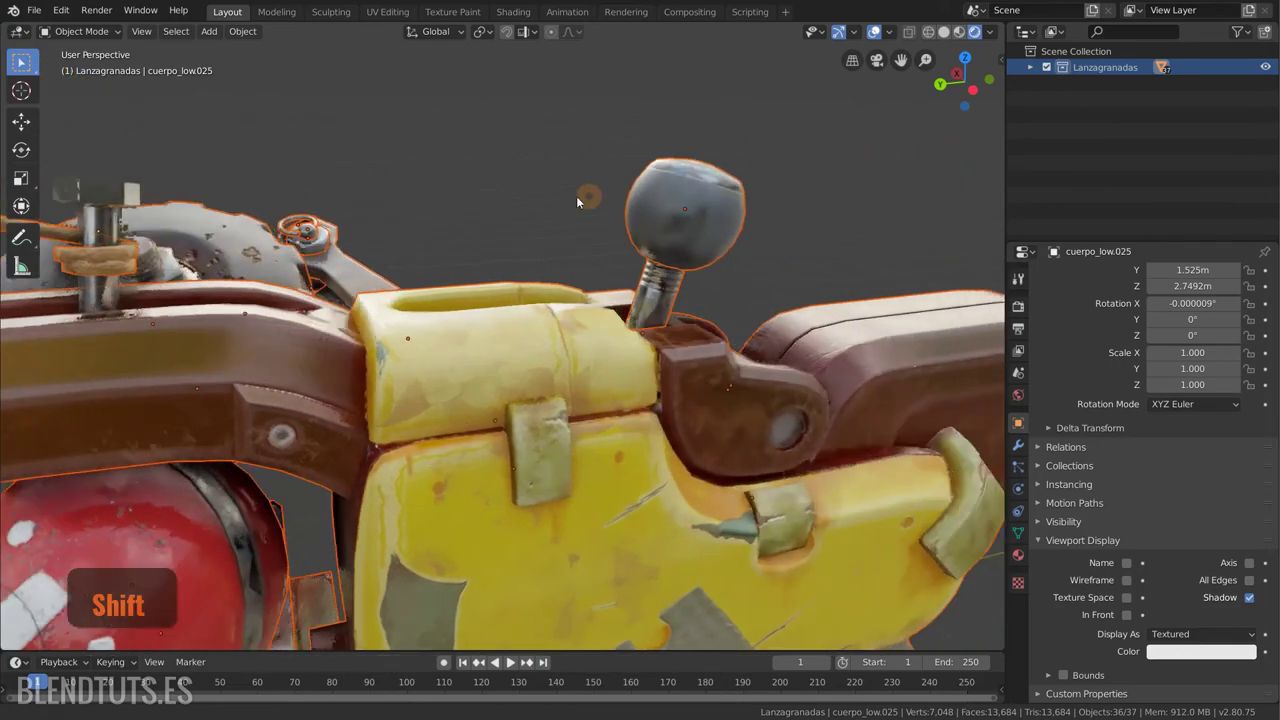
pyautogui.click(659, 185)
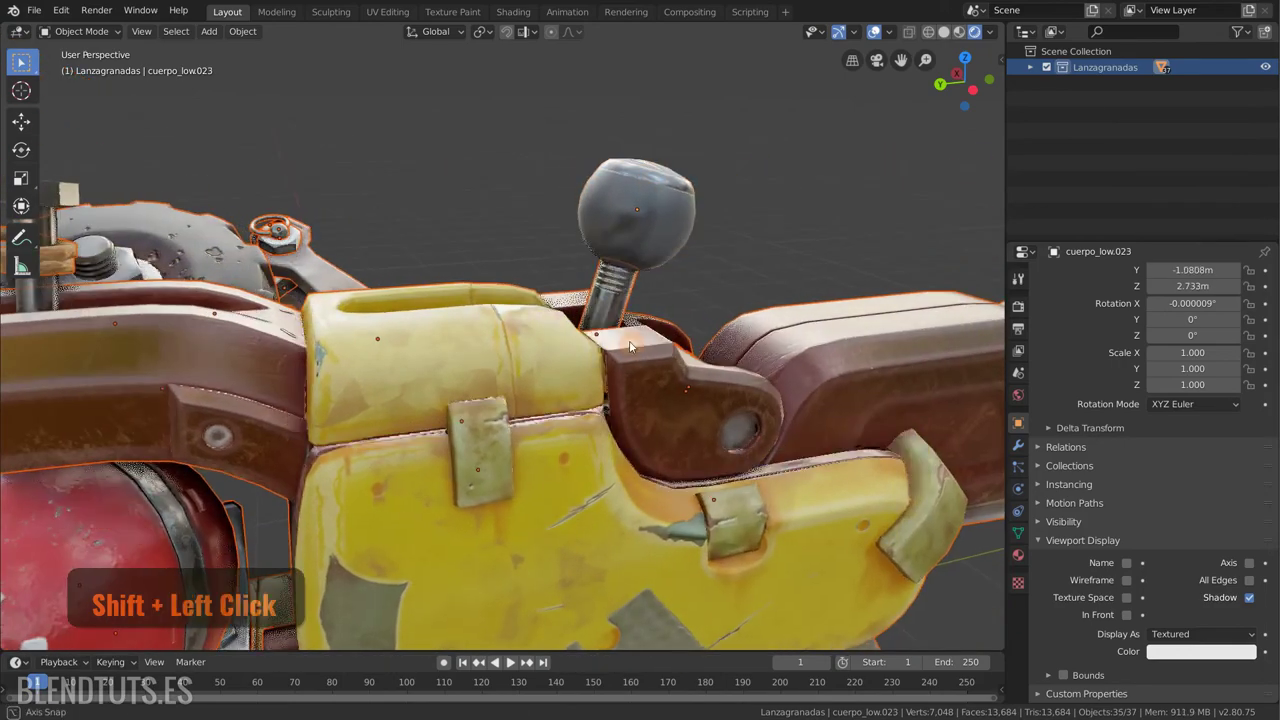
pyautogui.scroll(-3)
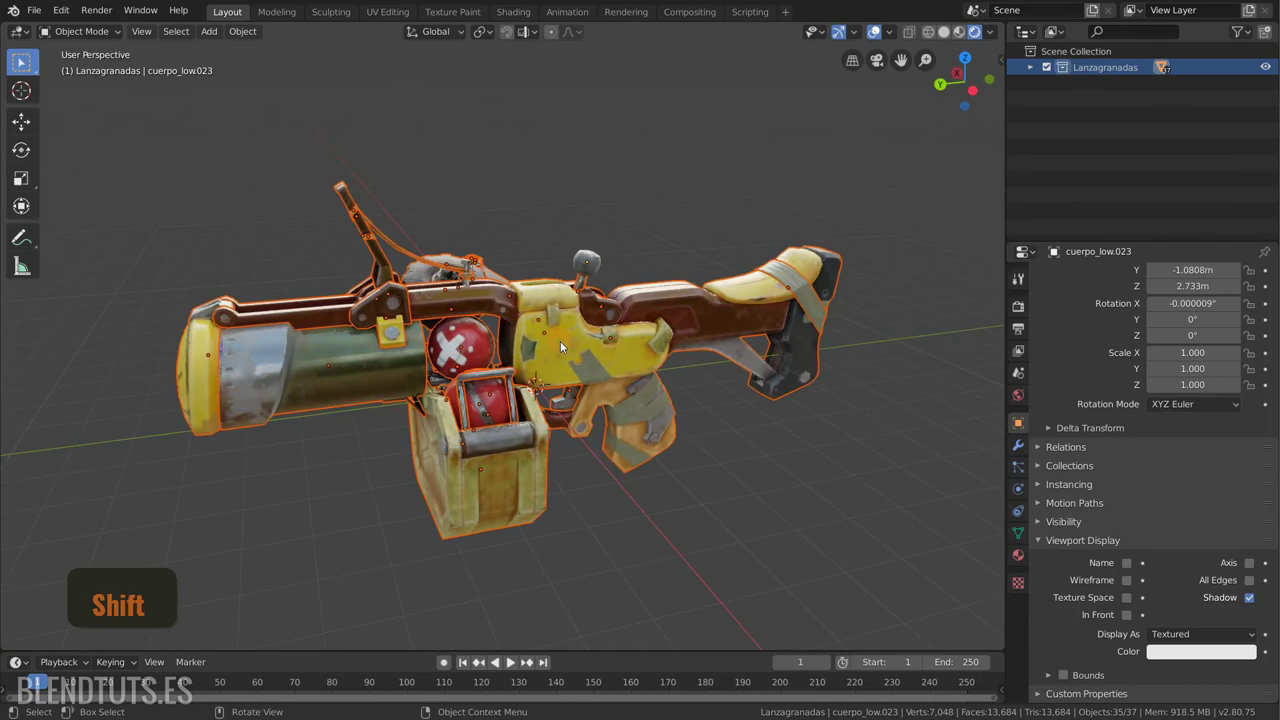
pyautogui.scroll(3)
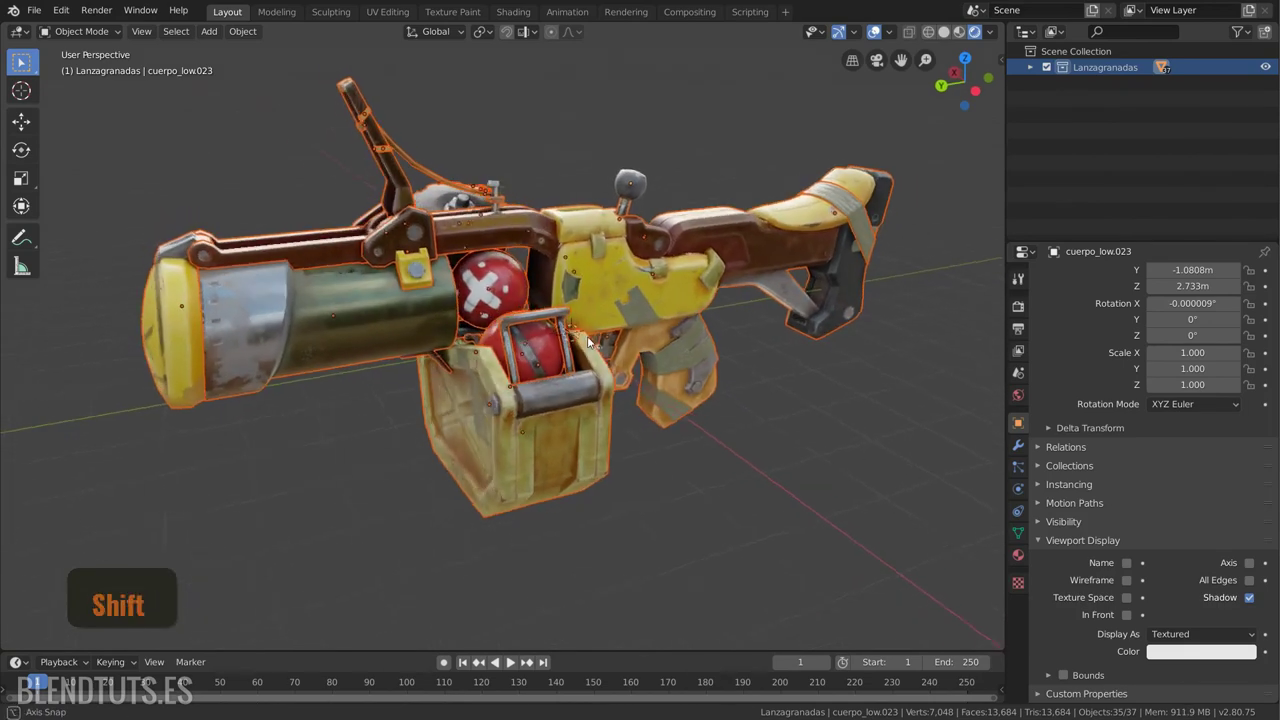
pyautogui.press('alt+a')
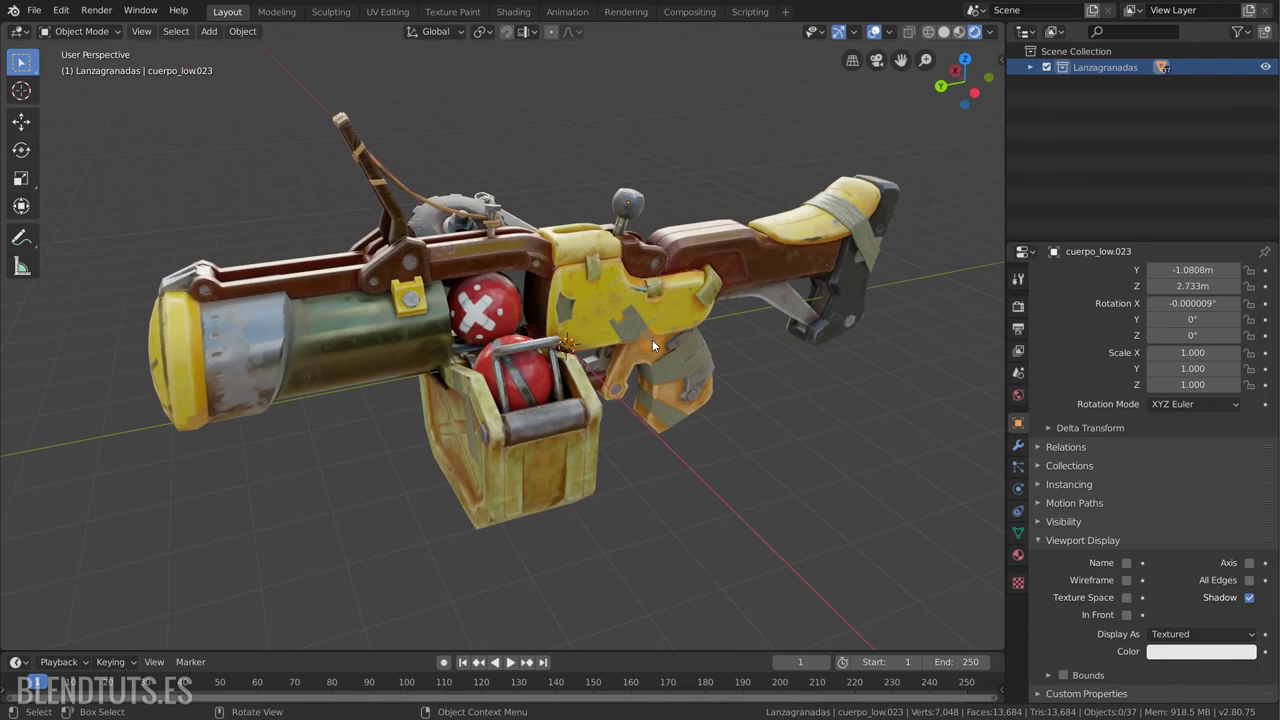
# Expand the Lanzagranadas collection in the Outliner and select cuerpo_low.010, then cuerpo_low.014 instead.
pyautogui.click(1036, 70)
pyautogui.scroll(-3)
pyautogui.click(1102, 141)
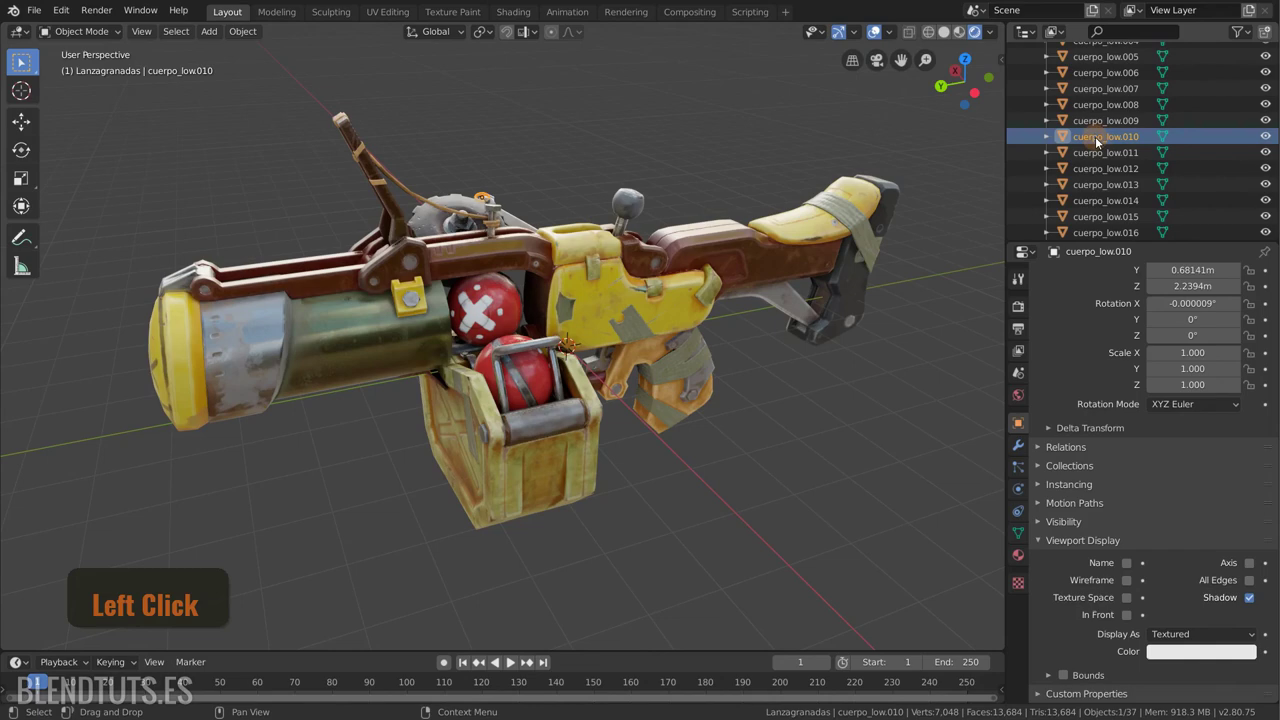
pyautogui.click(1097, 155)
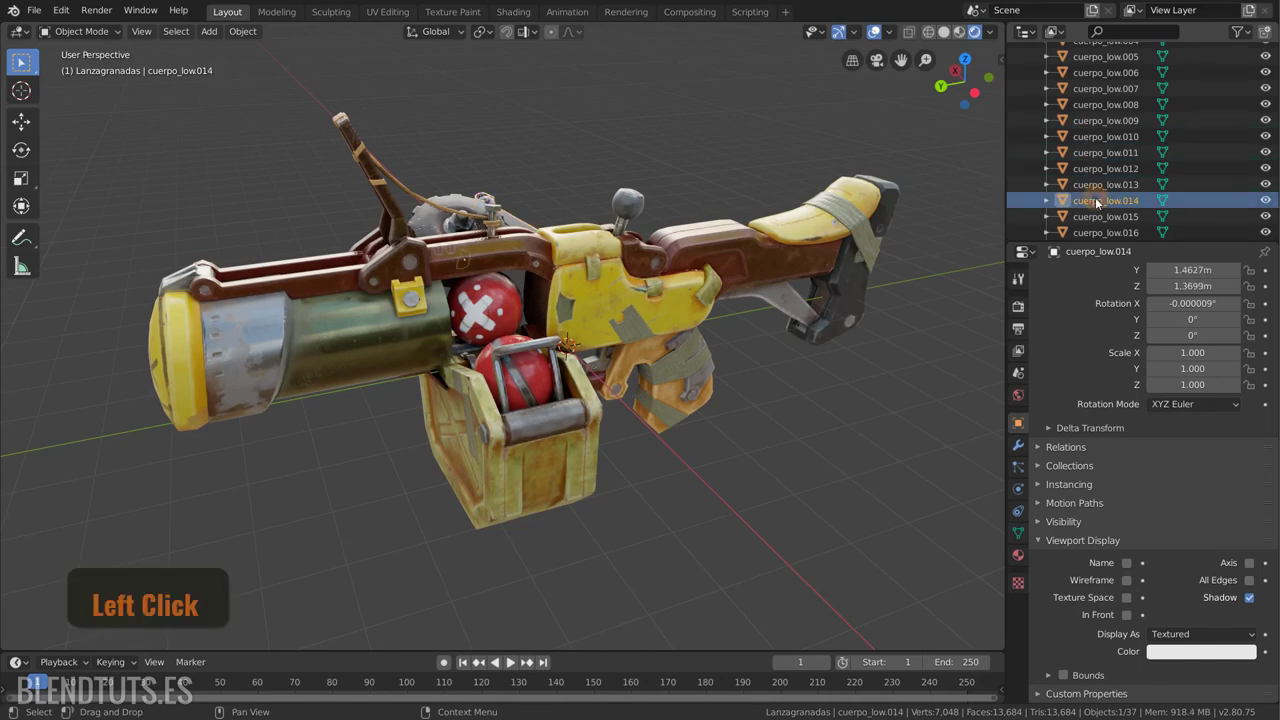